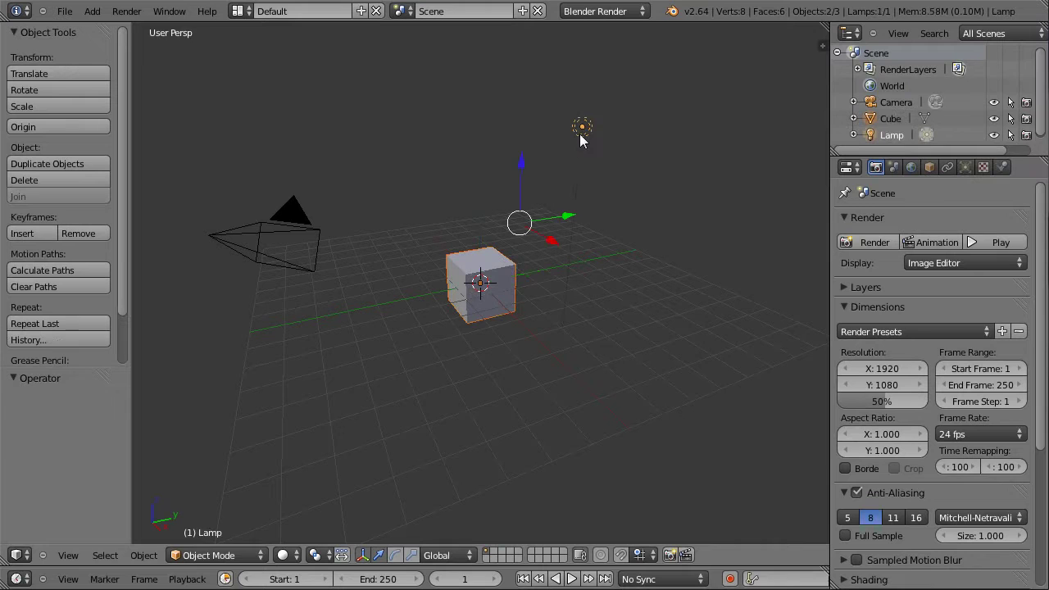
# Delete the default cube and lamp, leaving only the camera
pyautogui.press('x')
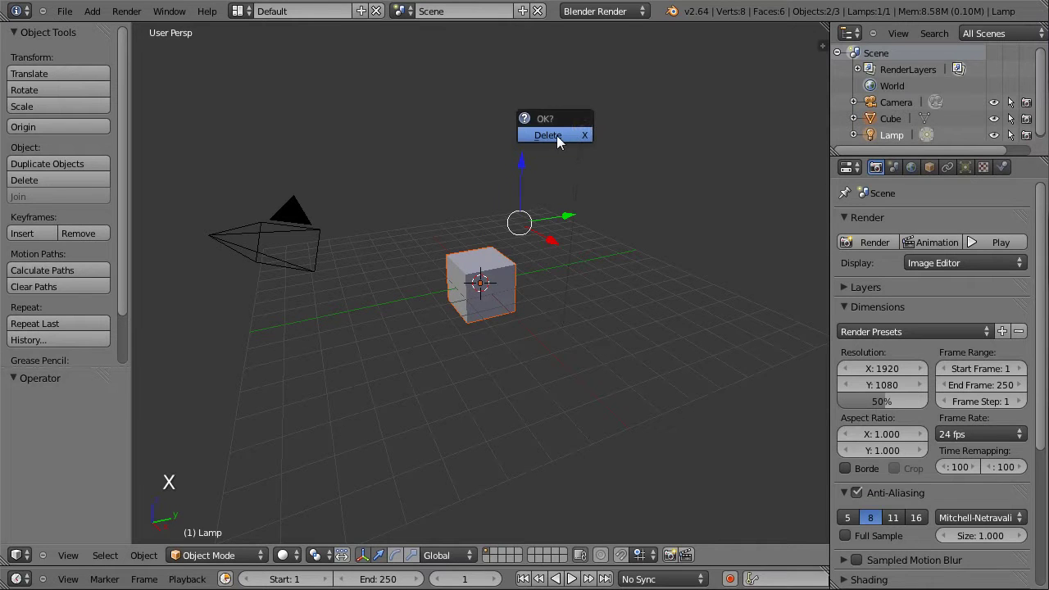
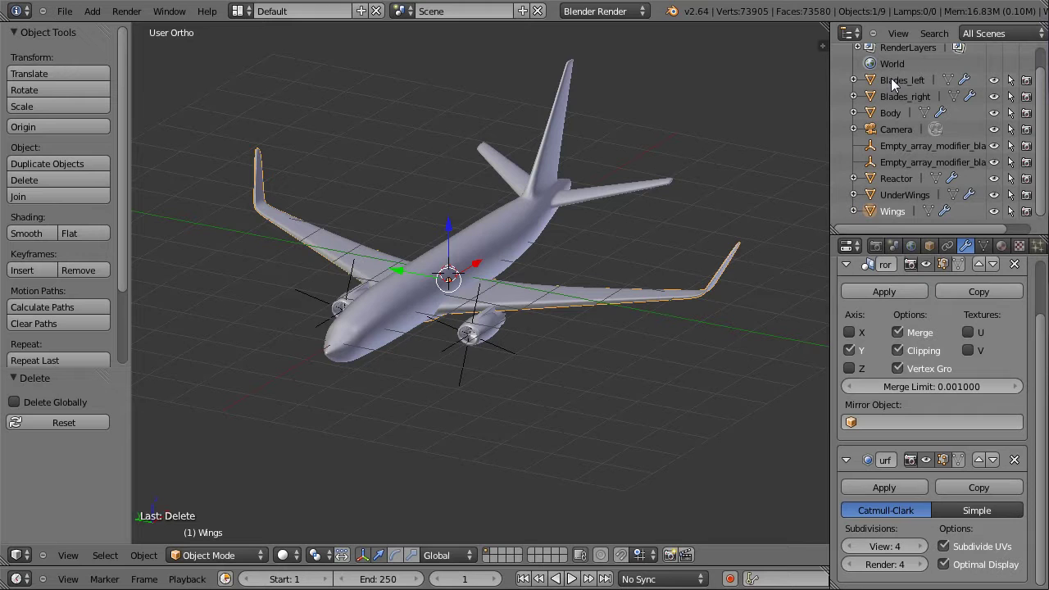
# Move the selected Body object before reviewing its mix shader material
pyautogui.press('g')
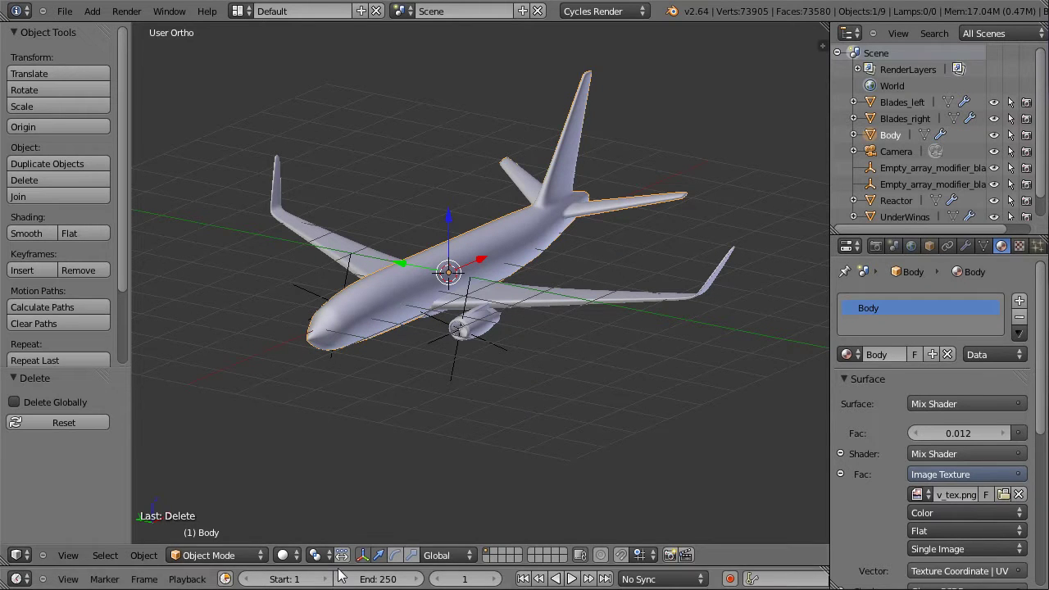
# Turn the area below the 3D view into a Node Editor showing the Body shader nodes
pyautogui.click(453, 281)
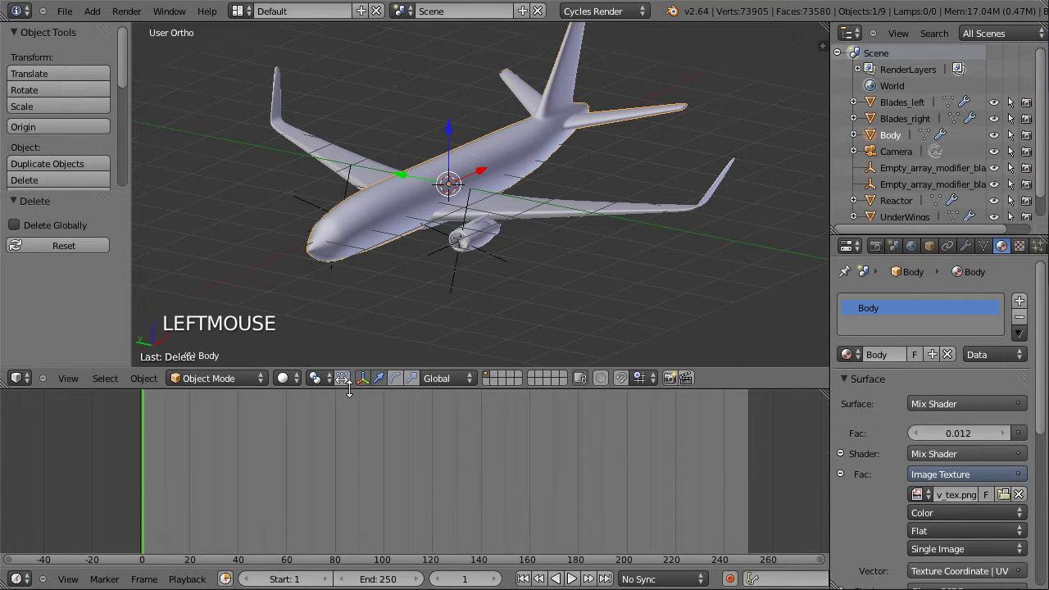
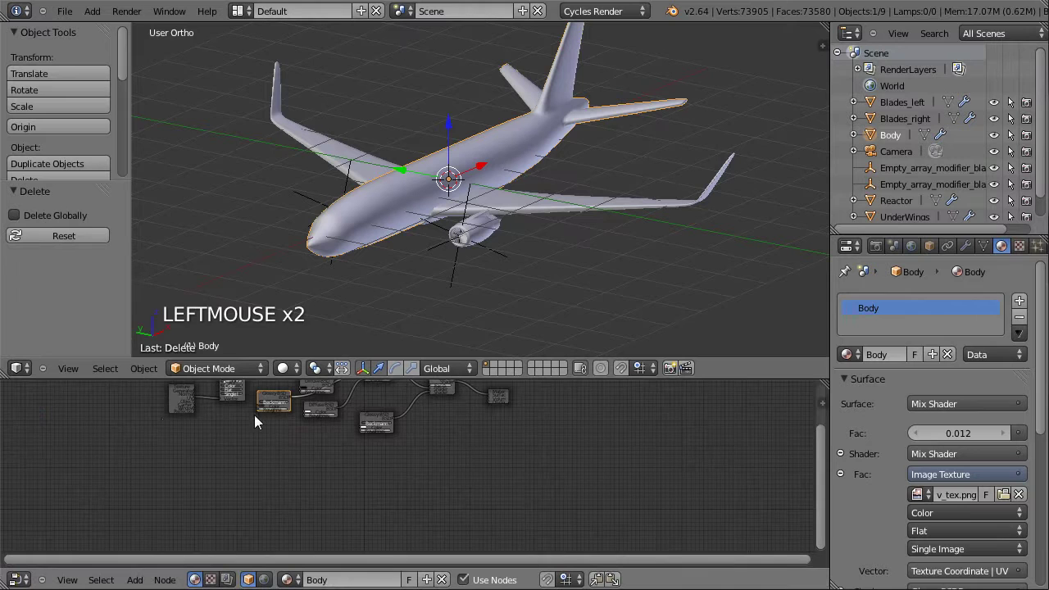
pyautogui.scroll(3)
pyautogui.middleClick(401, 390)
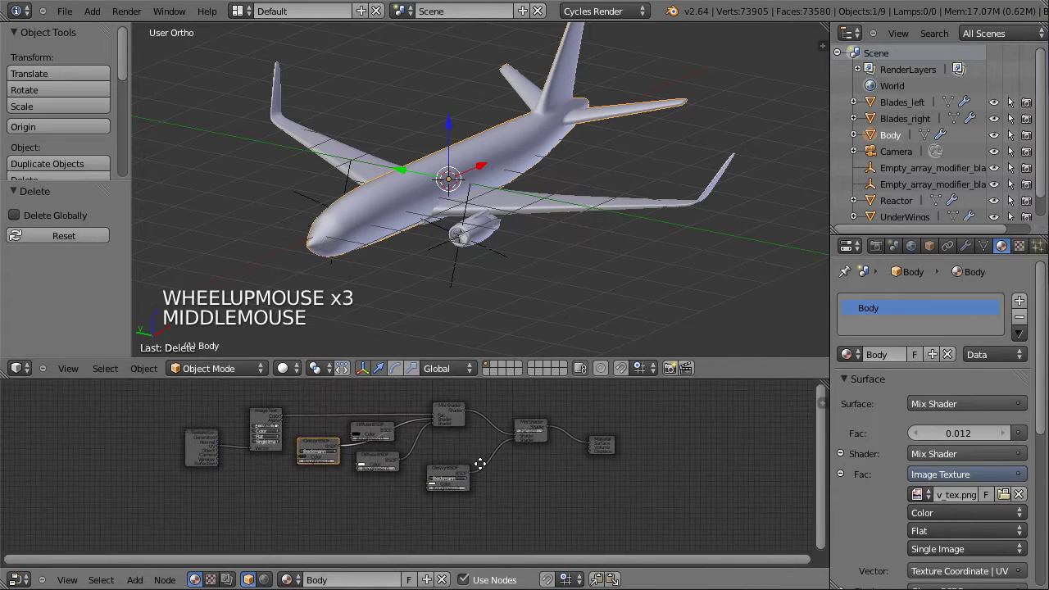
pyautogui.scroll(-3)
pyautogui.scroll(3)
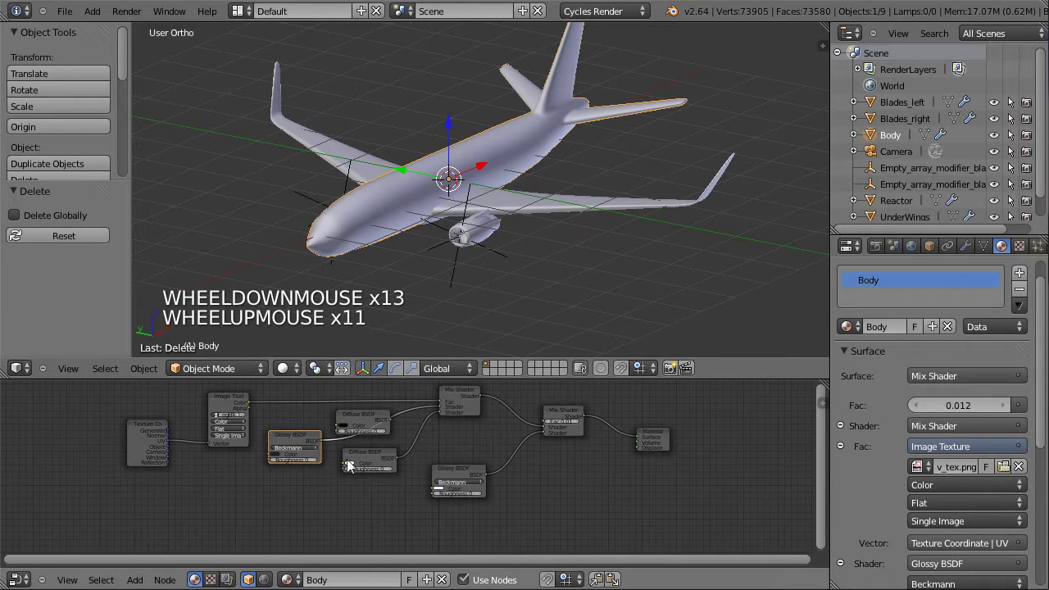
pyautogui.click(227, 392)
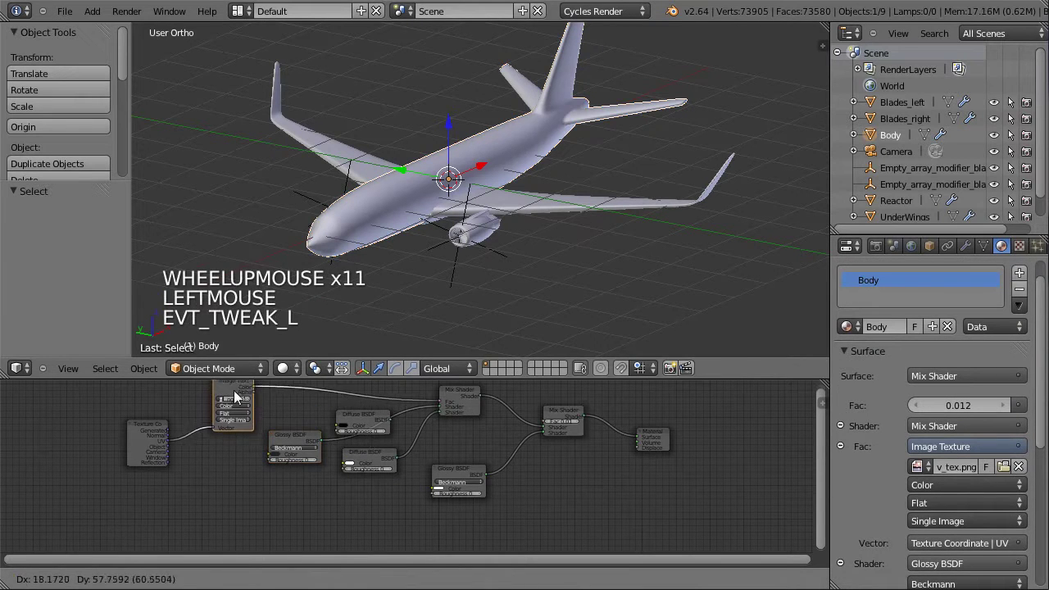
pyautogui.click(345, 411)
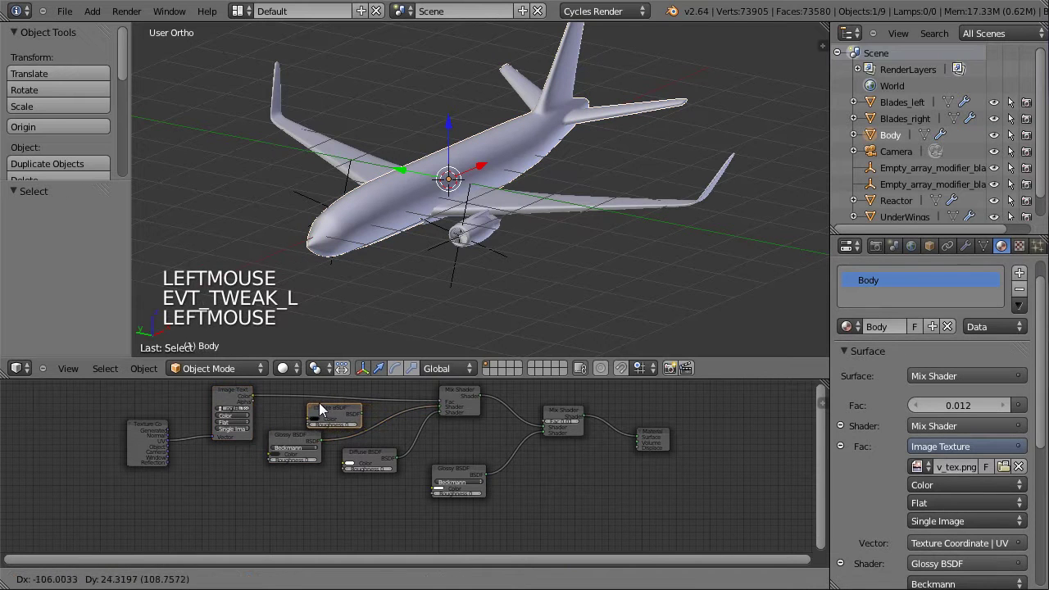
pyautogui.click(233, 512)
pyautogui.press('x')
pyautogui.scroll(3)
pyautogui.middleClick(396, 468)
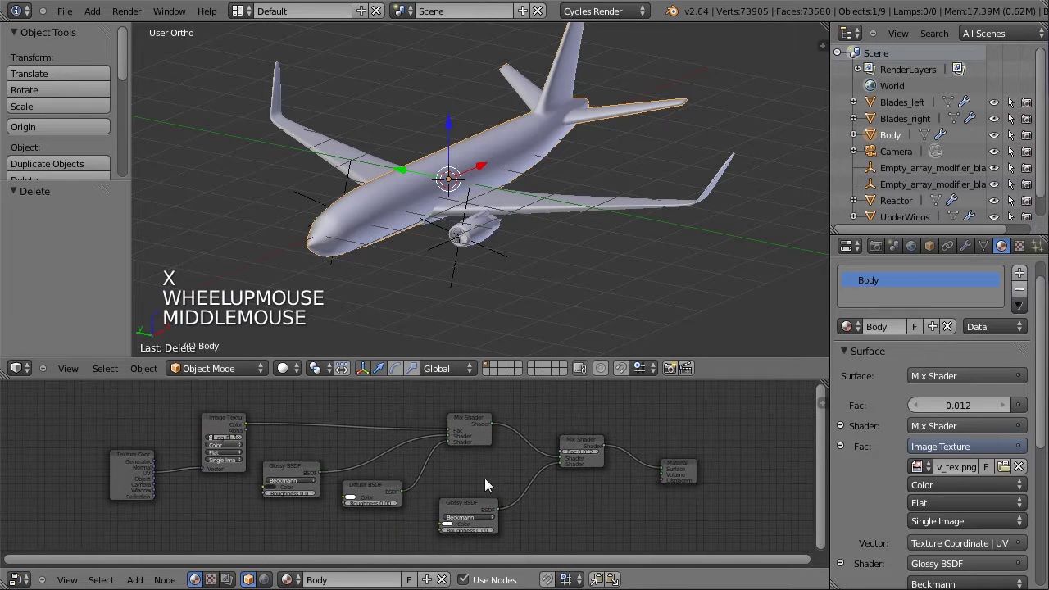
# Set the viewport shading to Texture so the airplane shows its body texture
pyautogui.click(293, 475)
pyautogui.click(373, 503)
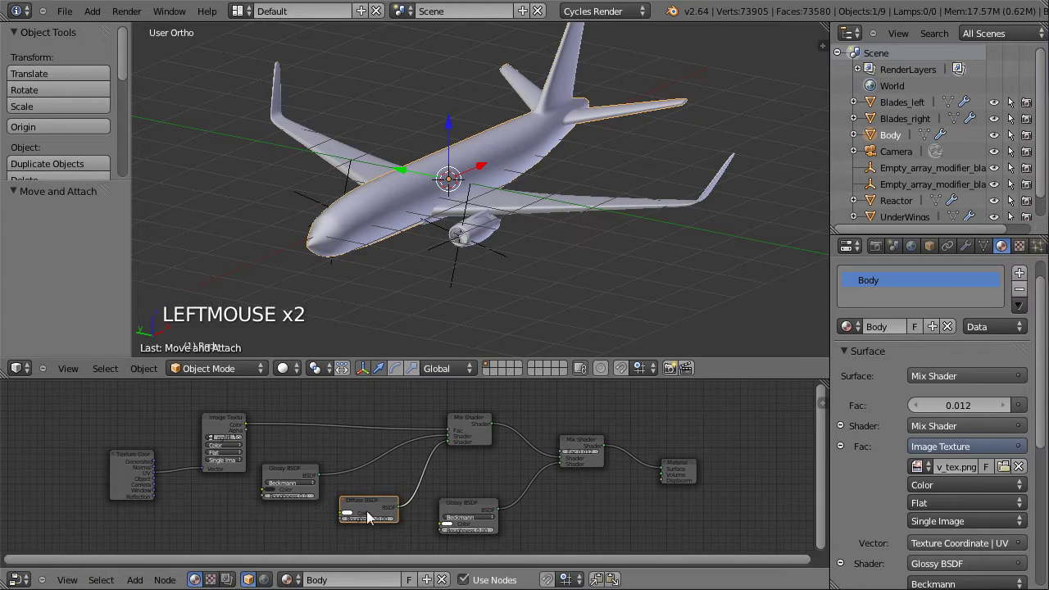
pyautogui.click(476, 506)
pyautogui.click(589, 447)
pyautogui.click(478, 433)
pyautogui.click(128, 461)
pyautogui.scroll(3)
pyautogui.middleClick(396, 305)
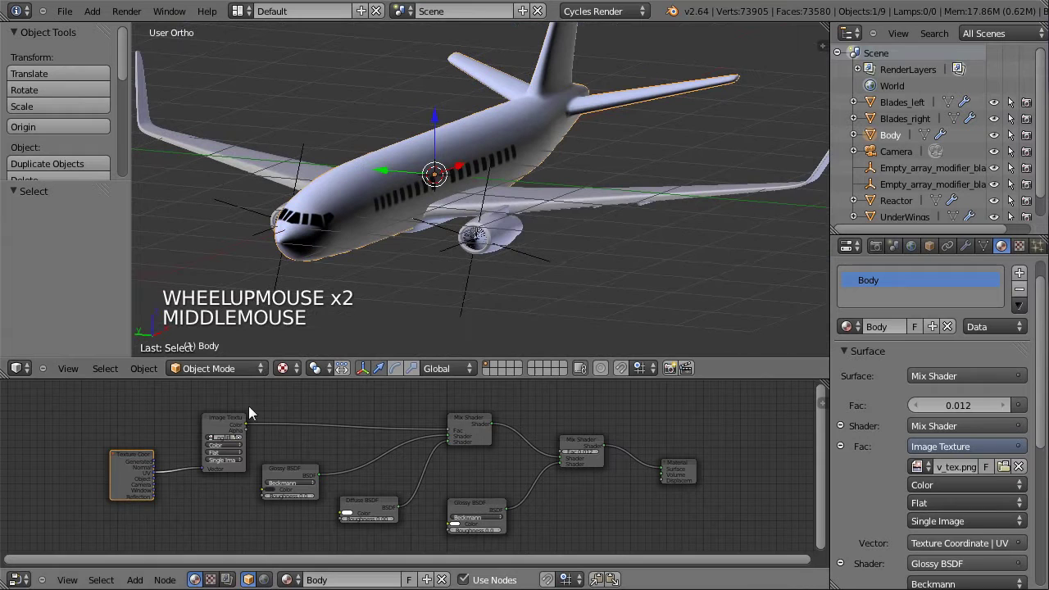
pyautogui.scroll(3)
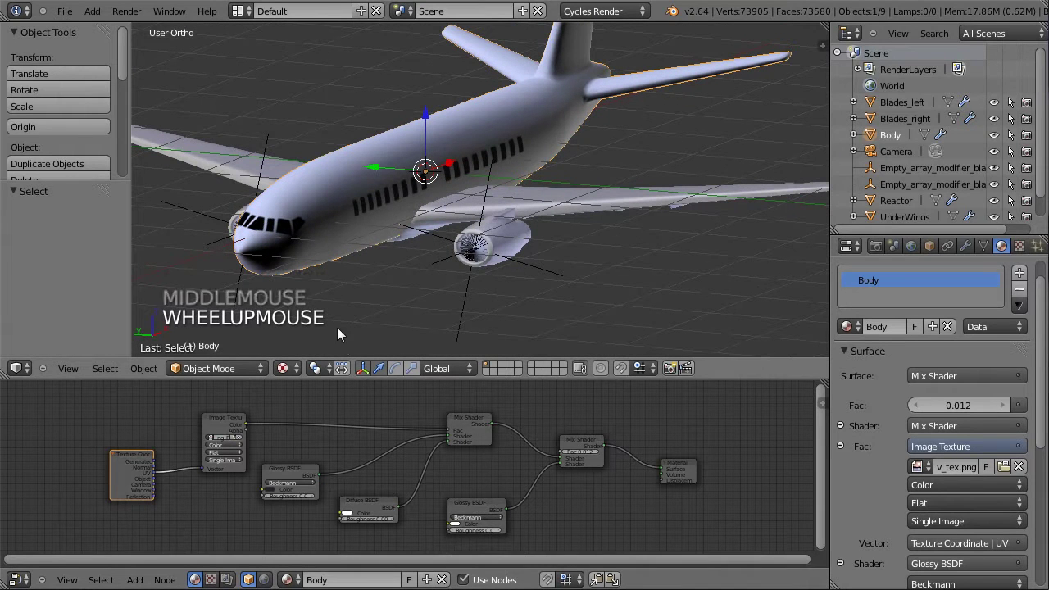
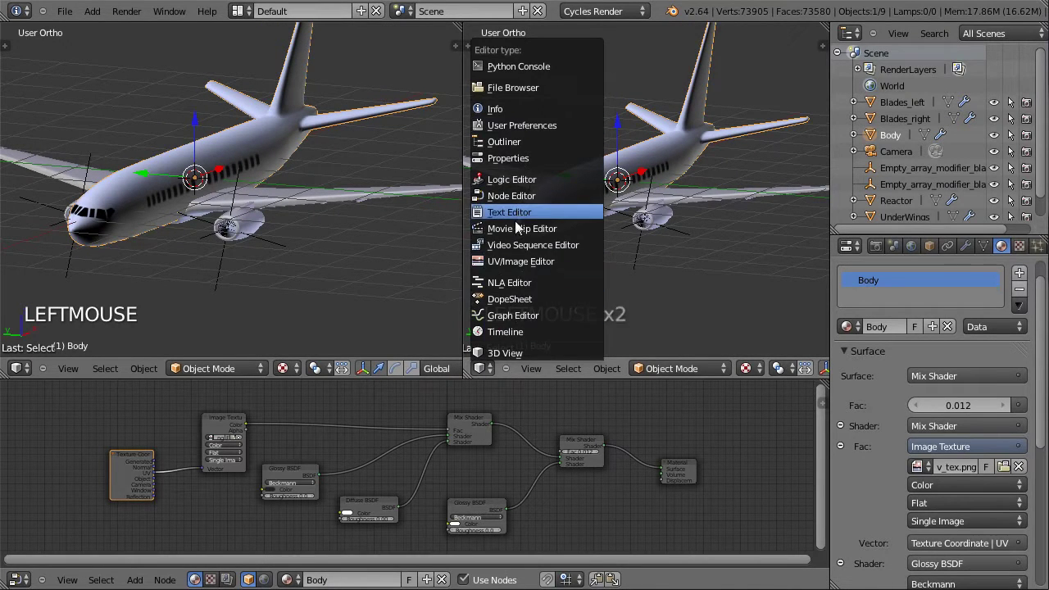
# Check the Body's UVs against the plane texture in Edit Mode, then return to Object Mode
pyautogui.press('Tab')
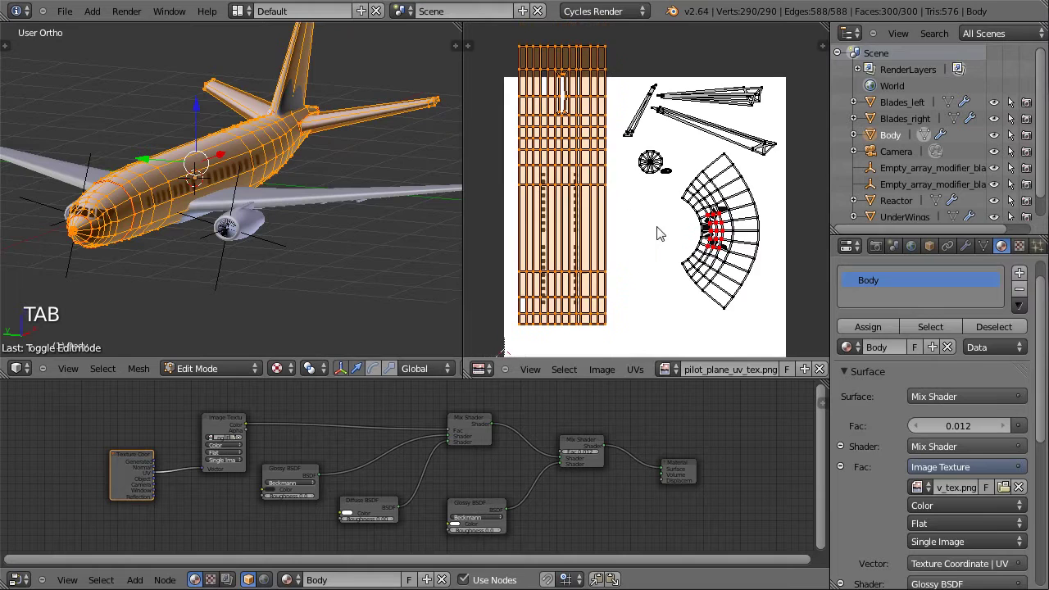
pyautogui.middleClick(655, 232)
pyautogui.scroll(-3)
pyautogui.press('Tab')
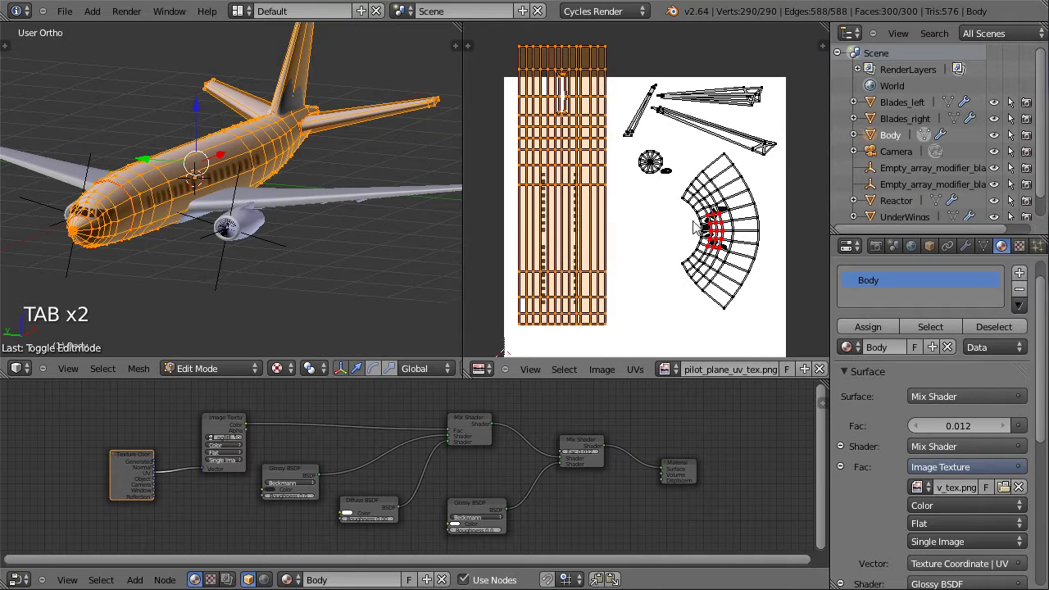
pyautogui.click(651, 163)
pyautogui.press('Tab')
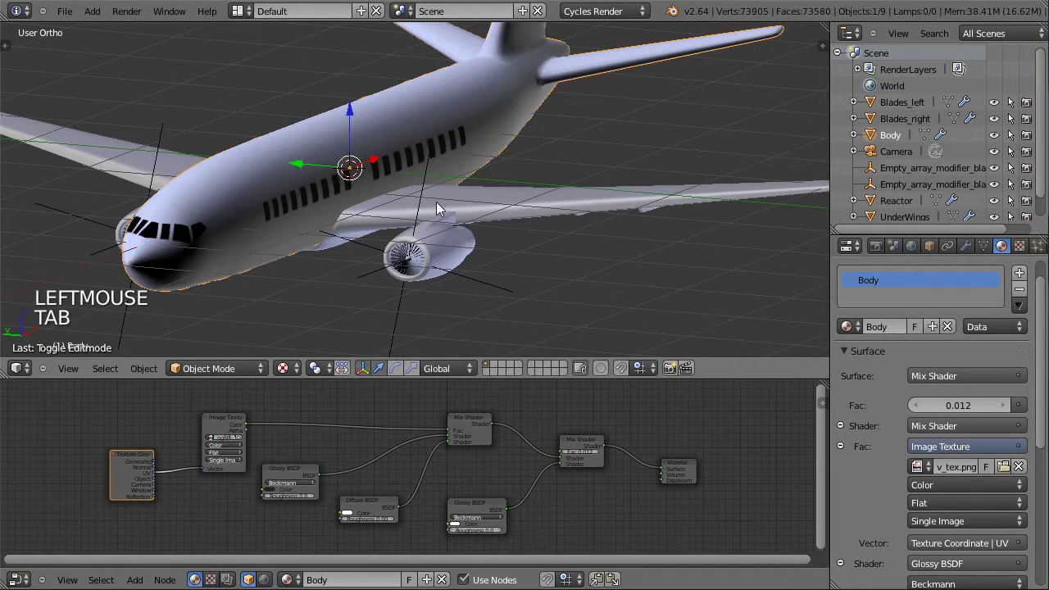
# Select the wings and then the reactor to compare their materials, choosing the Reactors slot
pyautogui.rightClick(461, 213)
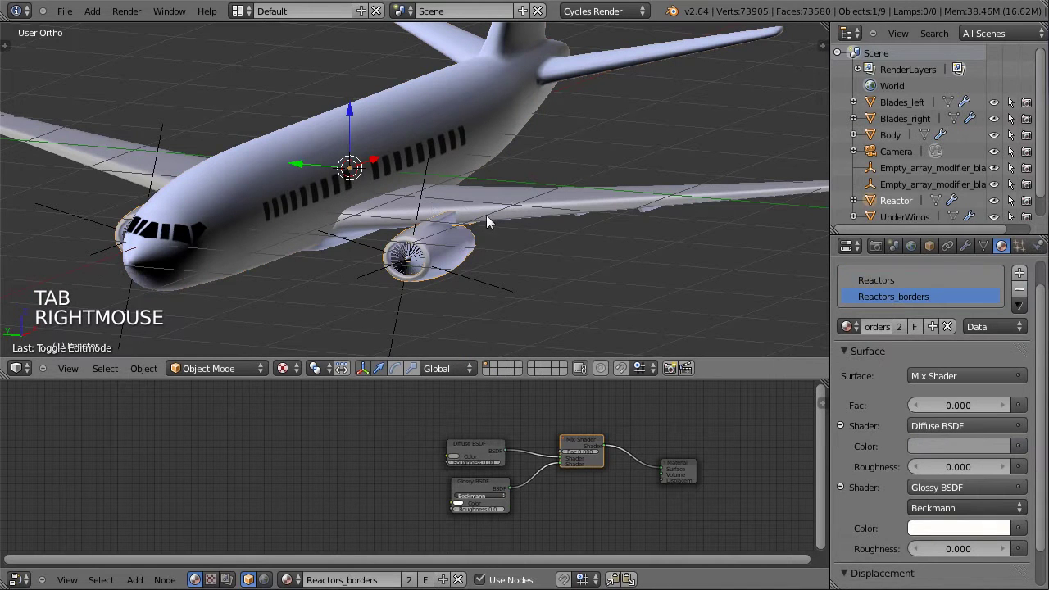
pyautogui.rightClick(531, 211)
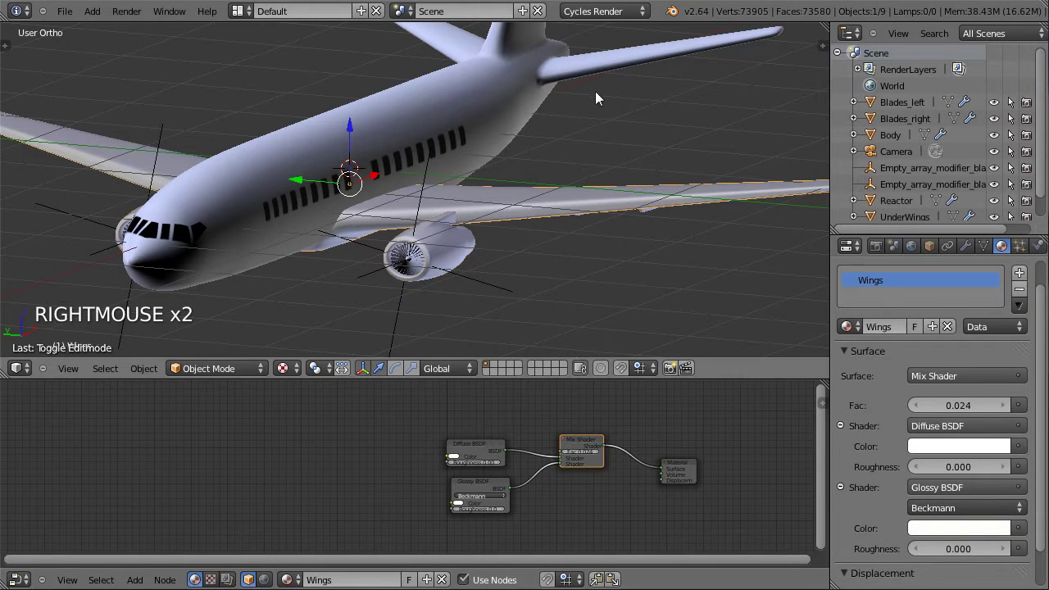
pyautogui.rightClick(463, 249)
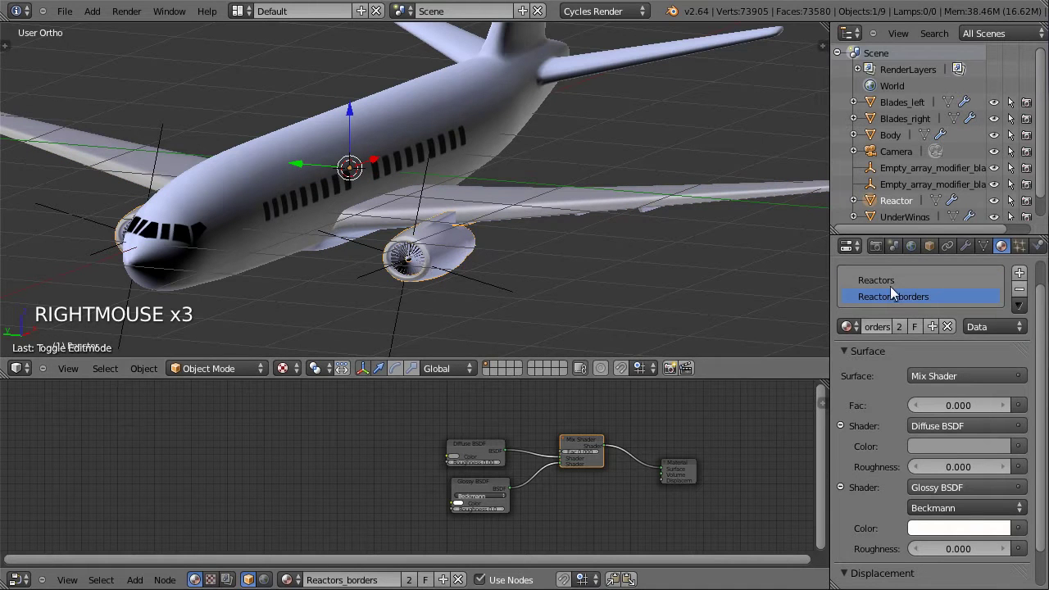
pyautogui.click(405, 247)
pyautogui.scroll(3)
# In Edit Mode, select the faces of the Reactors and Reactors_borders materials in turn
pyautogui.press('Tab')
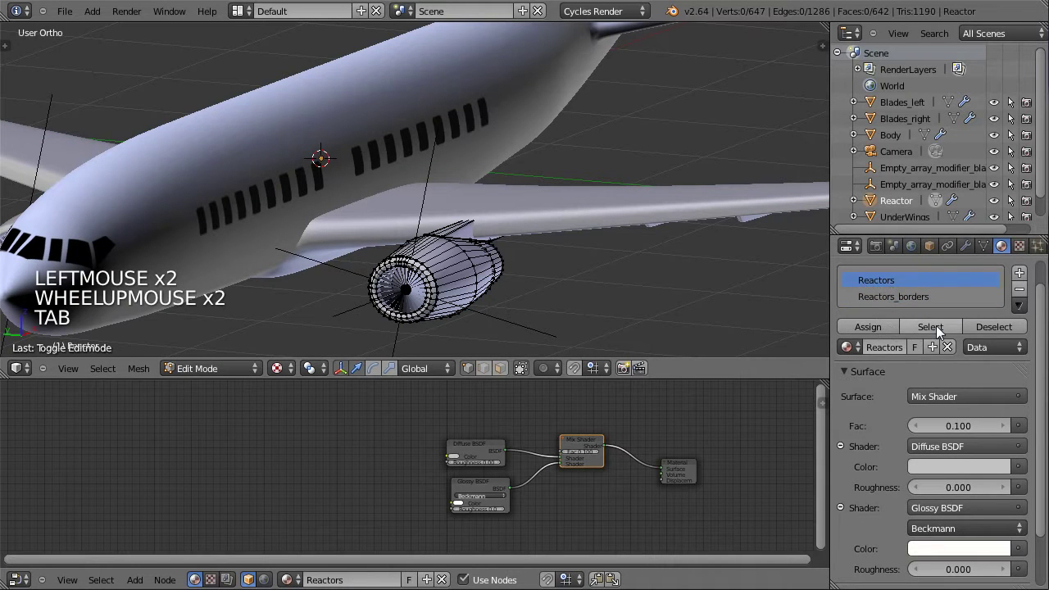
pyautogui.click(941, 332)
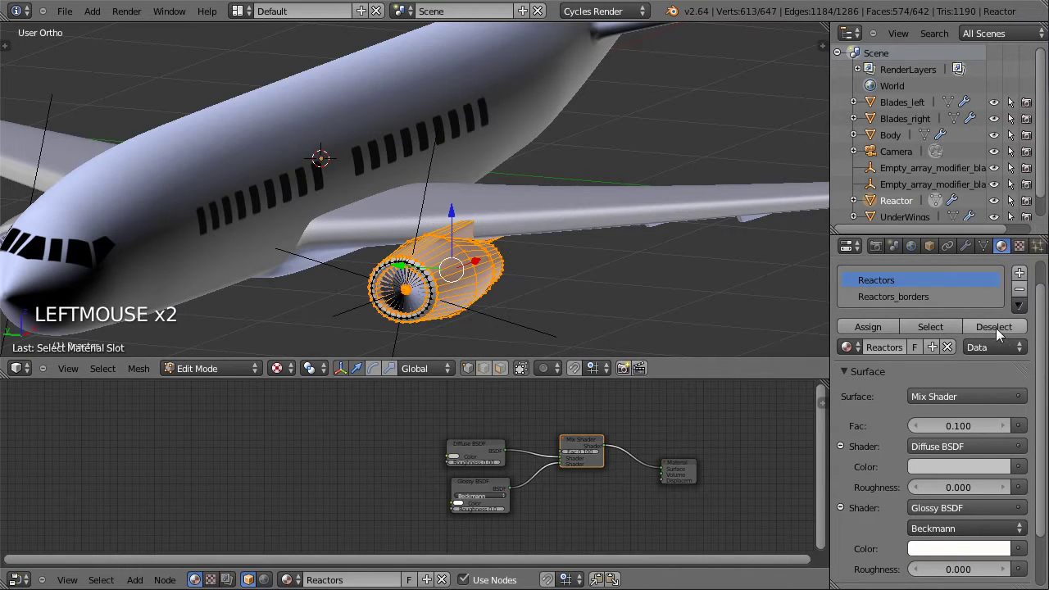
pyautogui.click(999, 333)
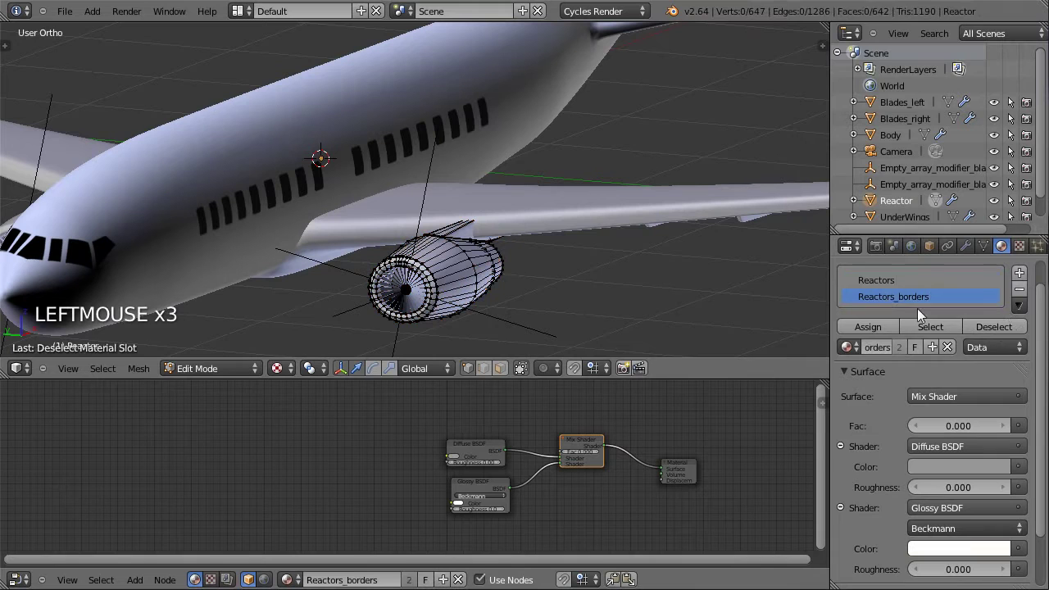
pyautogui.click(932, 330)
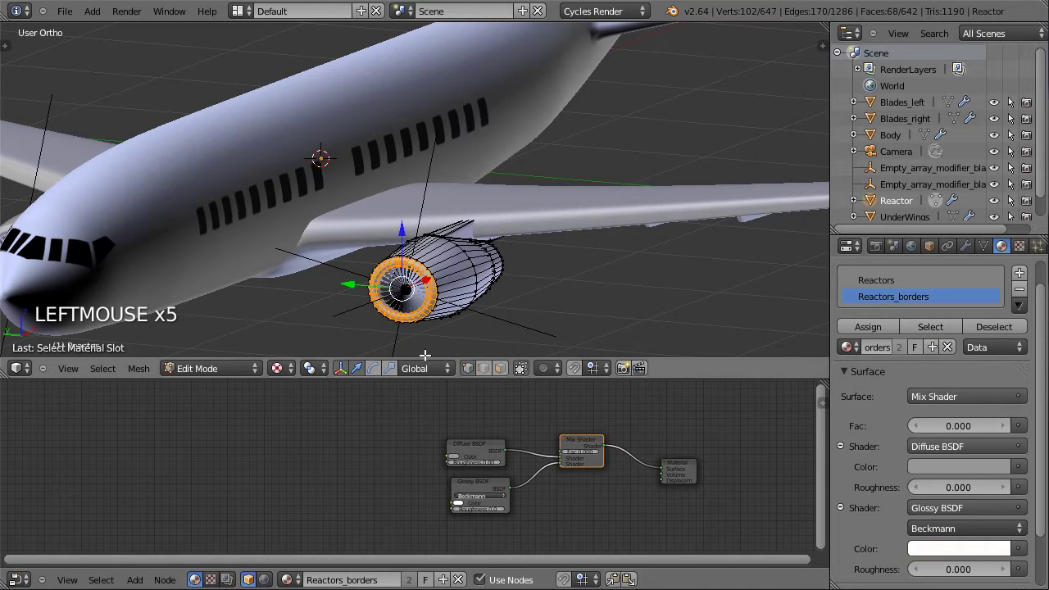
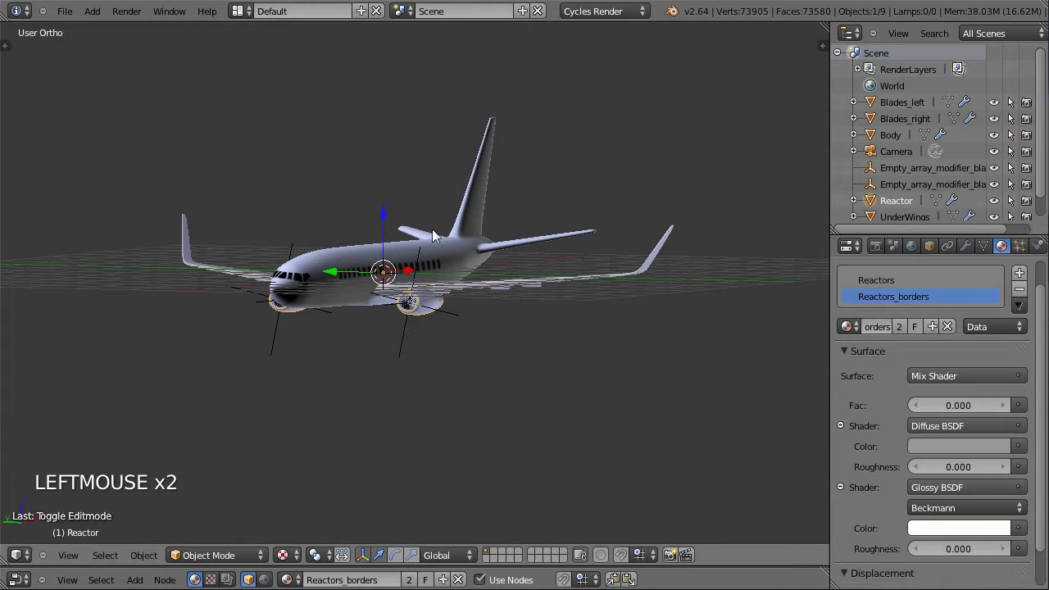
# Select the Body and enter Edit Mode on its mesh, adjusting the view
pyautogui.rightClick(318, 273)
pyautogui.press('Tab')
pyautogui.scroll(3)
pyautogui.middleClick(345, 255)
pyautogui.click(282, 557)
pyautogui.middleClick(346, 256)
# Re-enter Edit Mode with nothing selected and orbit around the airplane tail
pyautogui.press('Tab')
pyautogui.press('Tab')
pyautogui.press('a')
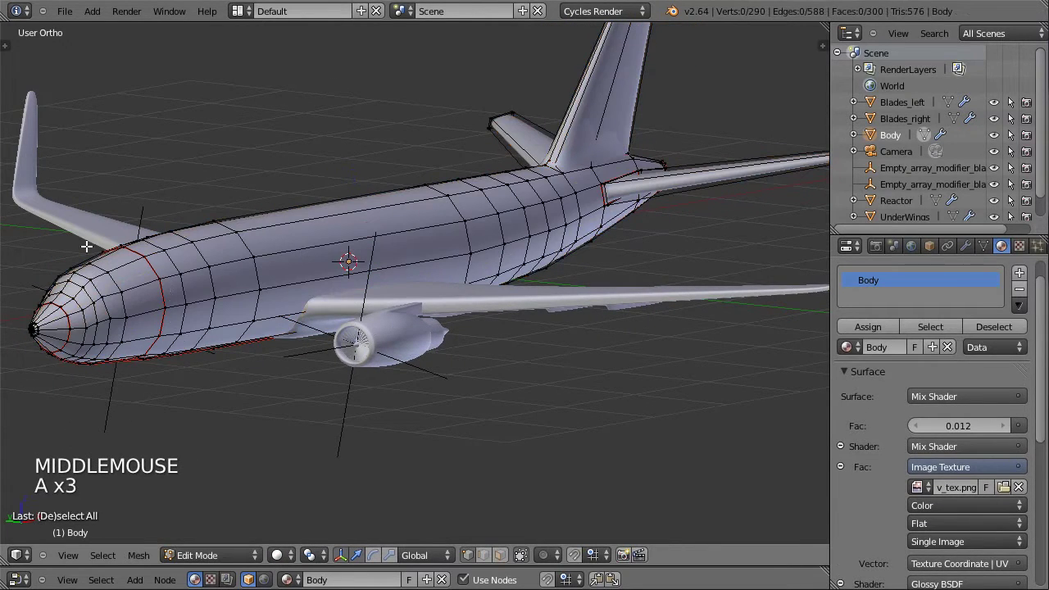
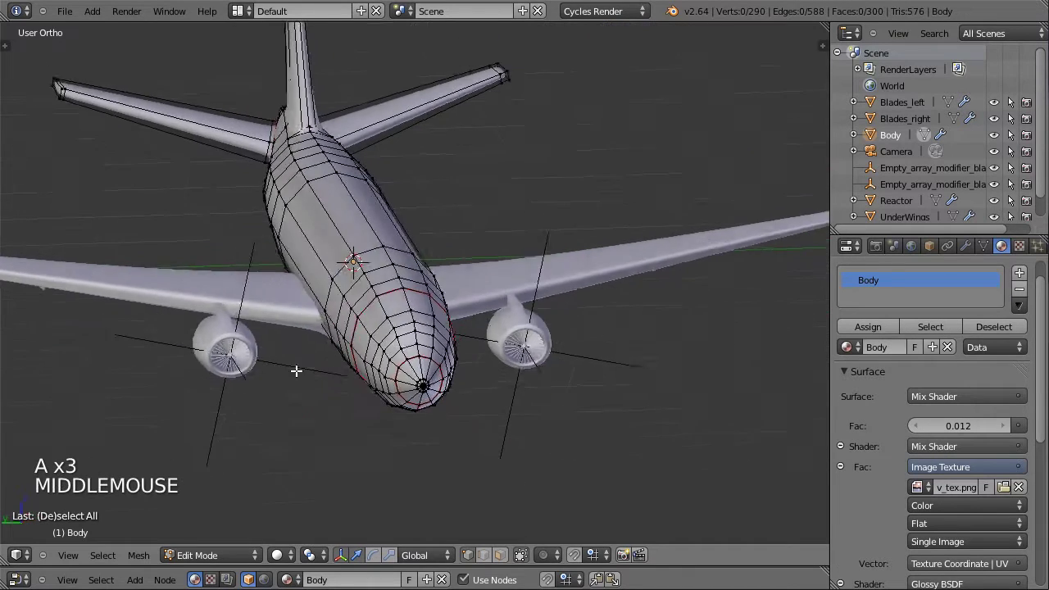
pyautogui.middleClick(43, 82)
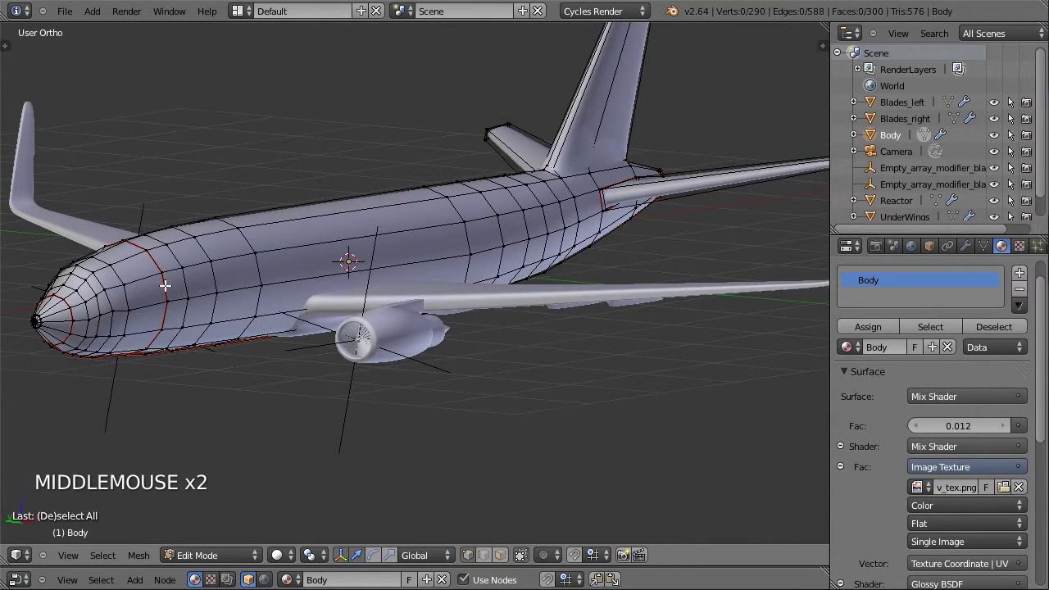
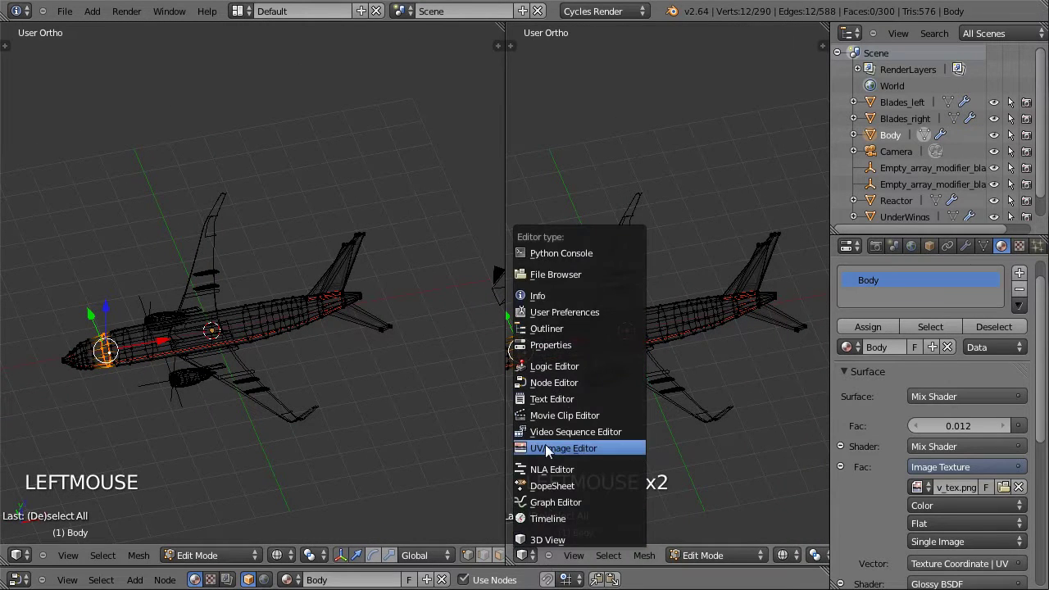
# Show pilot_plane_uv_tex.png in a UV/Image Editor with the whole body's UVs, then leave Edit Mode
pyautogui.click(525, 455)
pyautogui.press('a')
pyautogui.press('a')
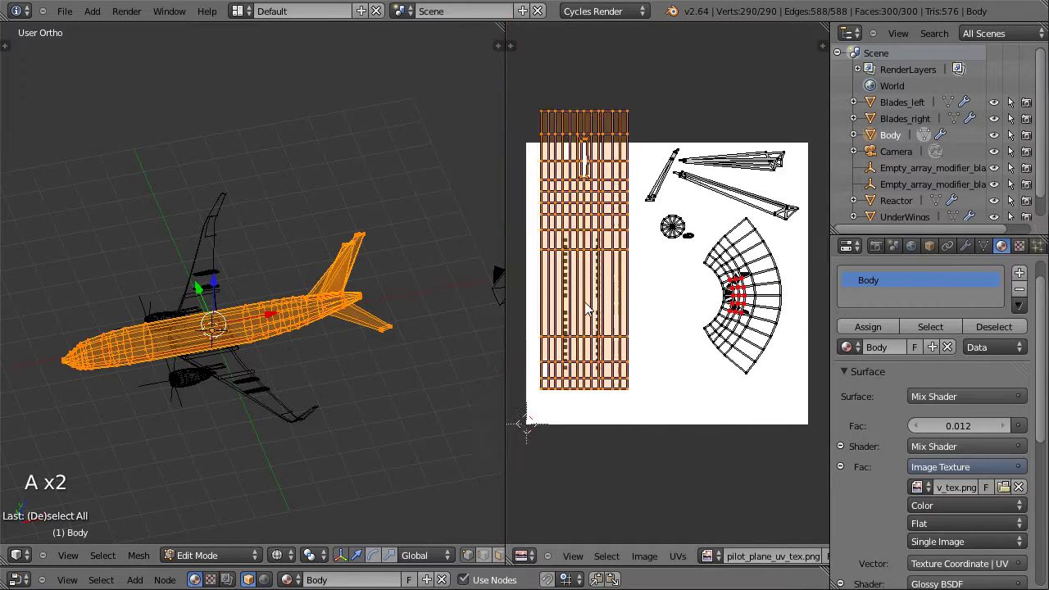
pyautogui.scroll(-3)
pyautogui.press('a')
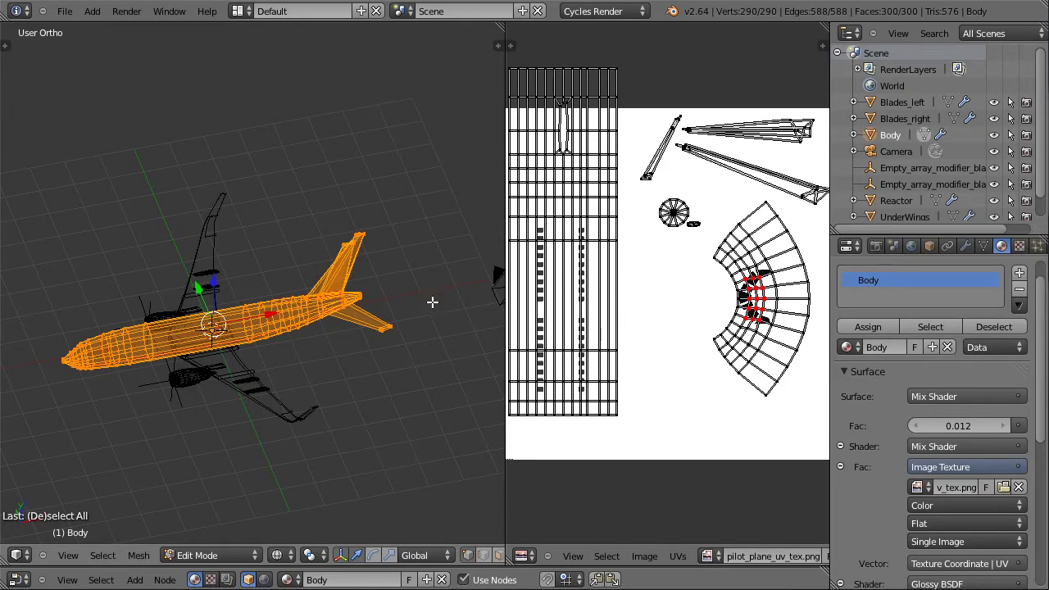
pyautogui.press('Tab')
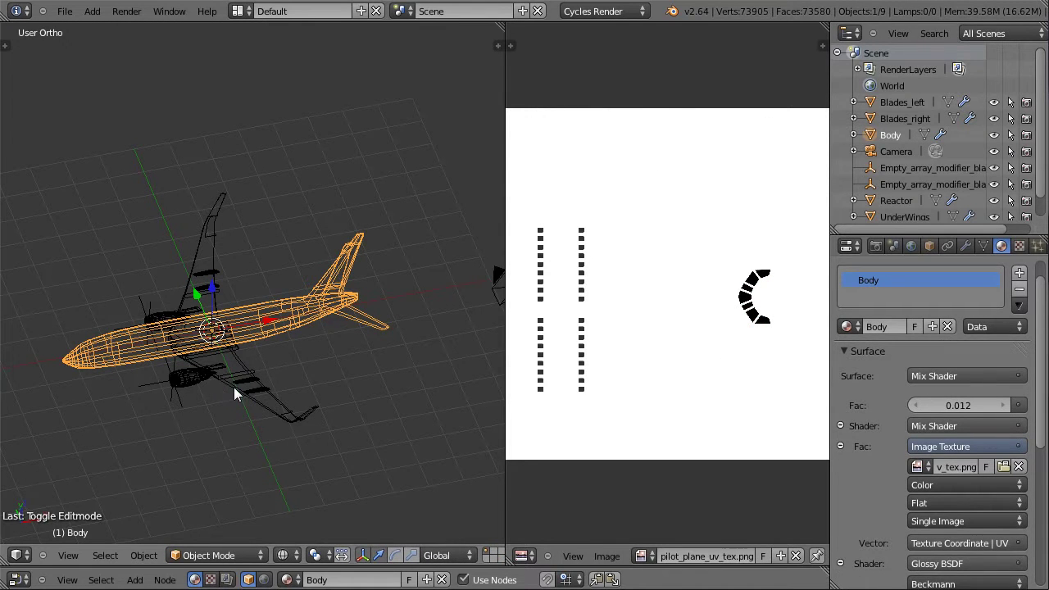
# Switch the left 3D view from wireframe to solid shading with Z while orbiting the airplane
pyautogui.scroll(3)
pyautogui.middleClick(262, 390)
pyautogui.middleClick(268, 358)
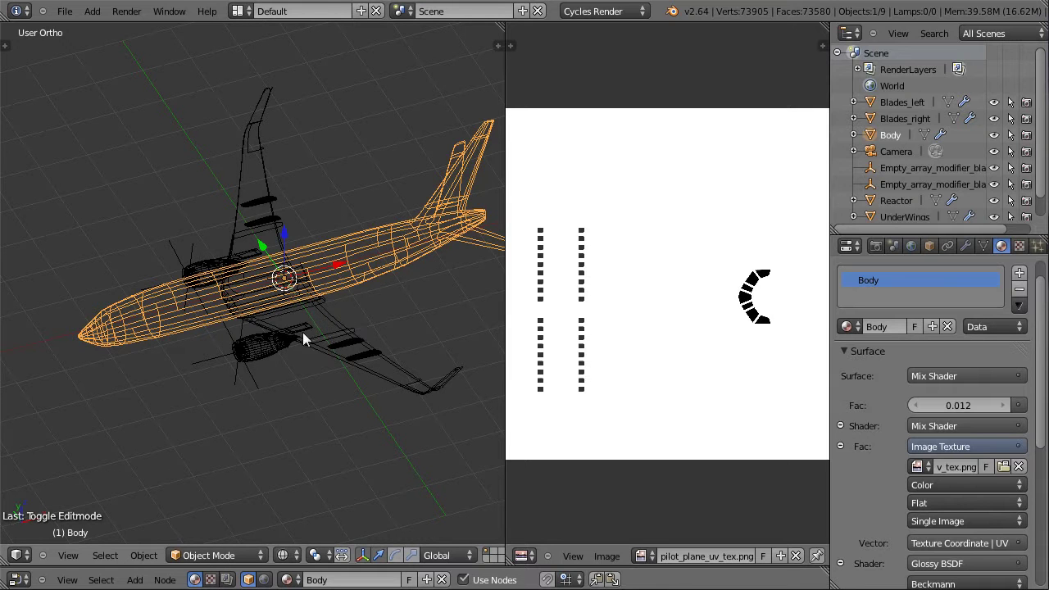
pyautogui.scroll(3)
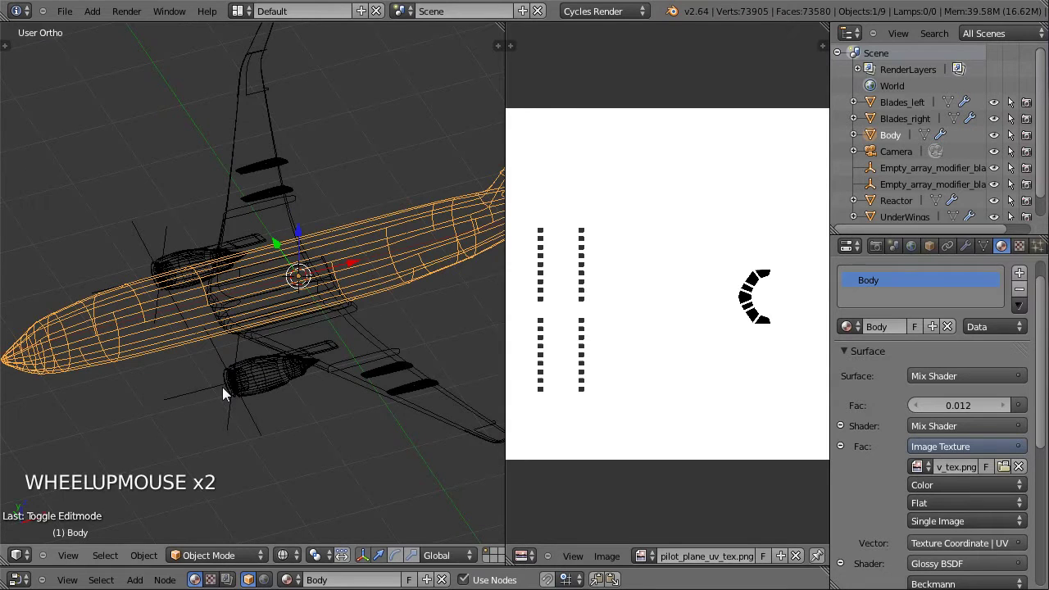
pyautogui.press('z')
pyautogui.middleClick(204, 398)
pyautogui.middleClick(220, 390)
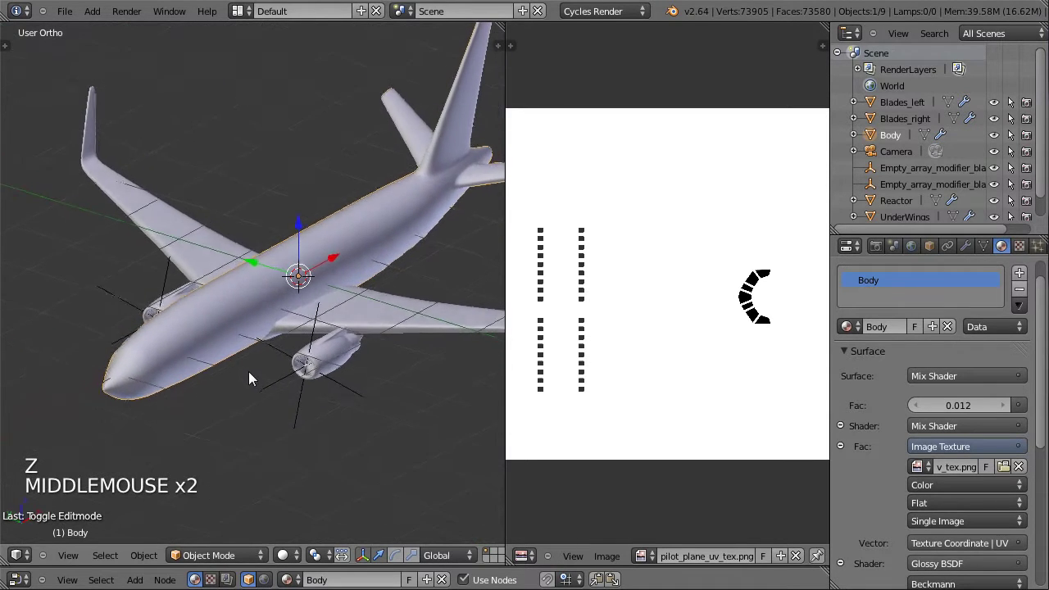
pyautogui.scroll(-3)
pyautogui.scroll(3)
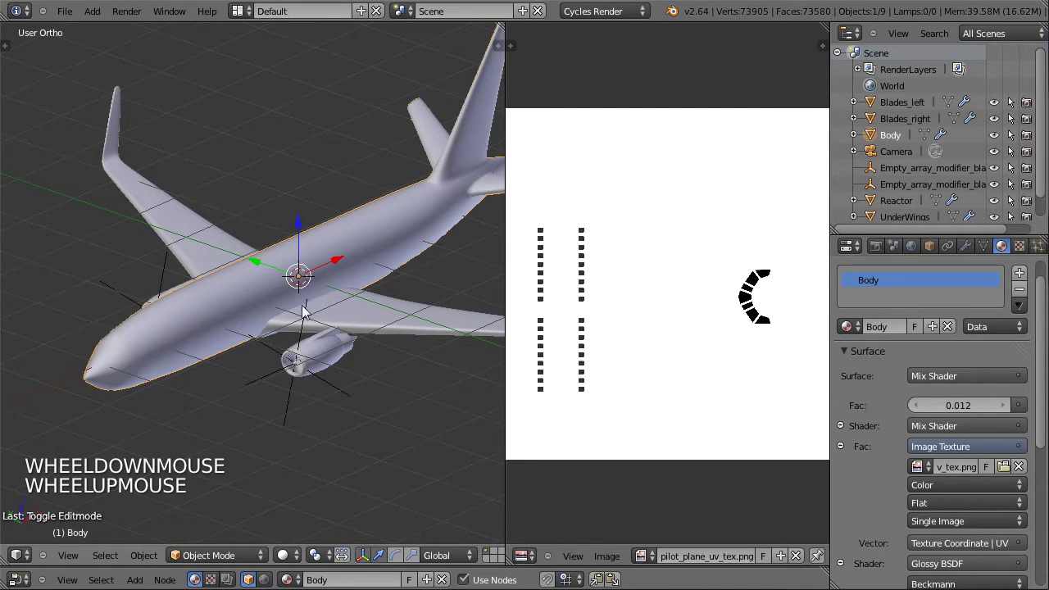
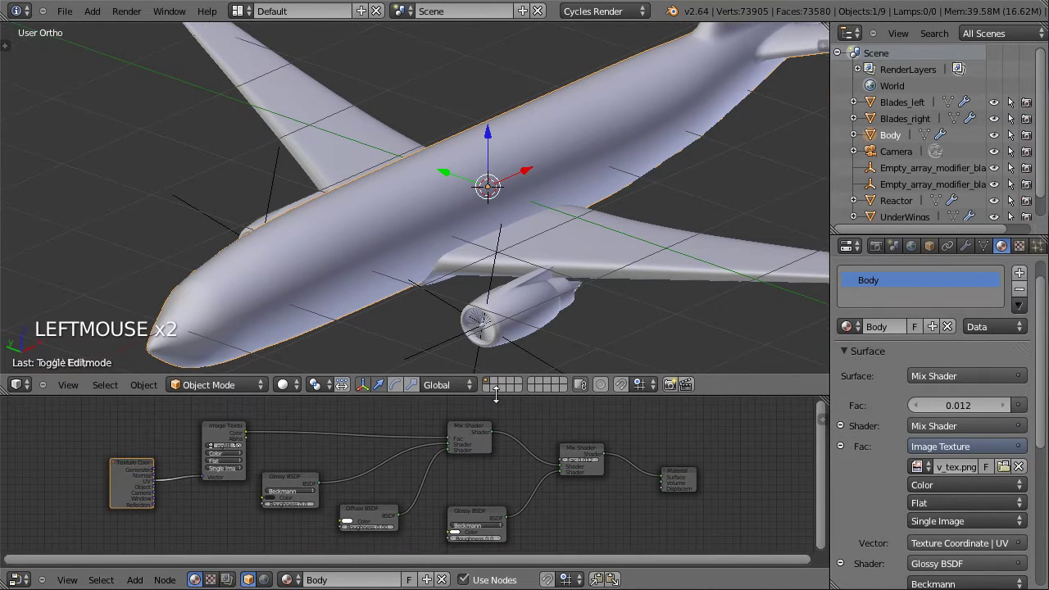
# Wire the window image texture into the Mix Shader so the body is white with dark windows
pyautogui.click(287, 387)
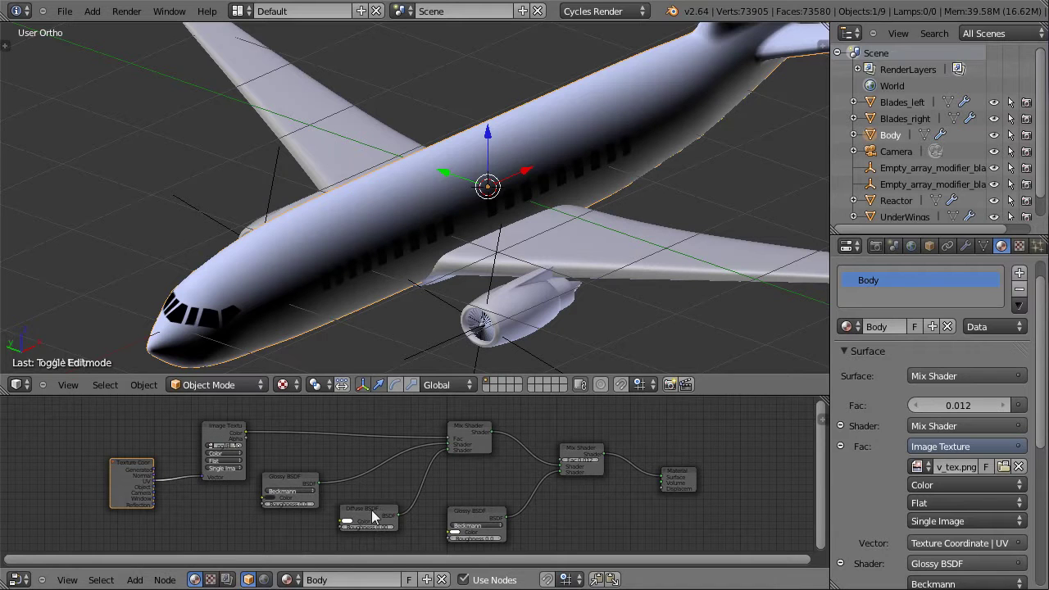
pyautogui.click(450, 455)
pyautogui.click(287, 389)
pyautogui.click(292, 386)
pyautogui.scroll(-3)
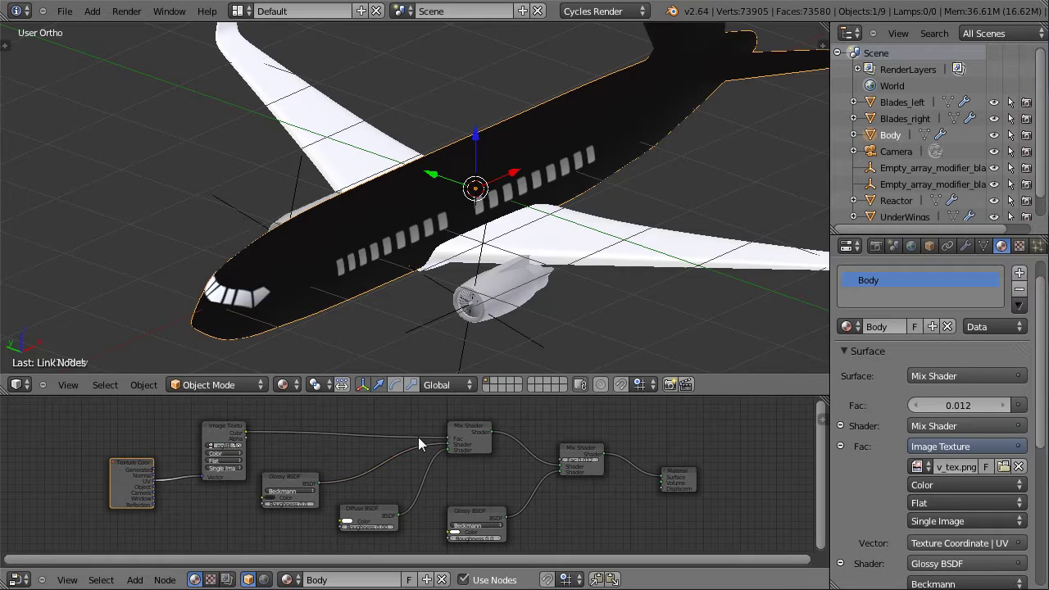
pyautogui.click(276, 396)
pyautogui.scroll(-3)
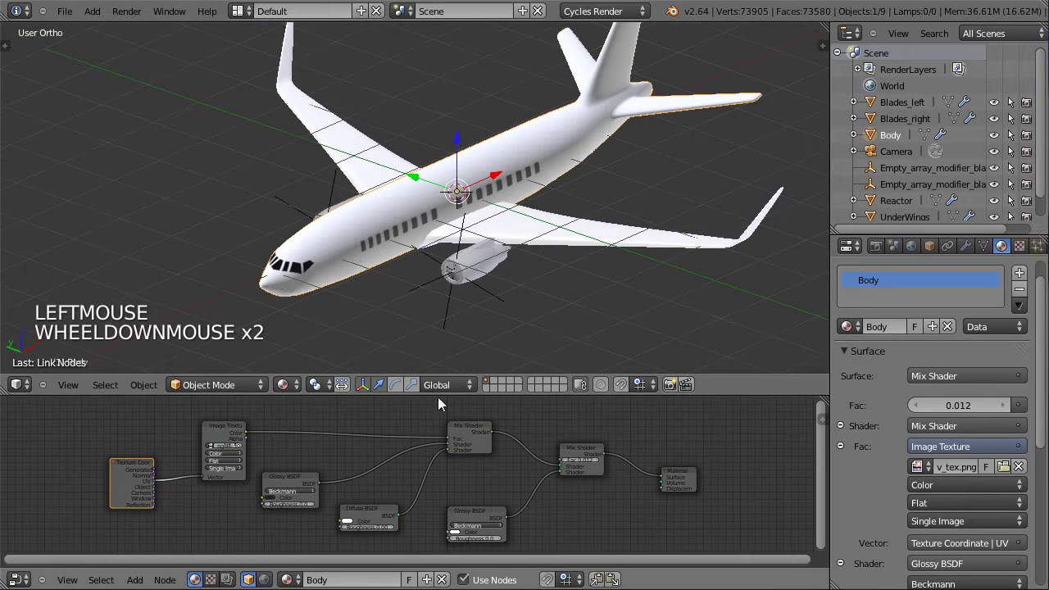
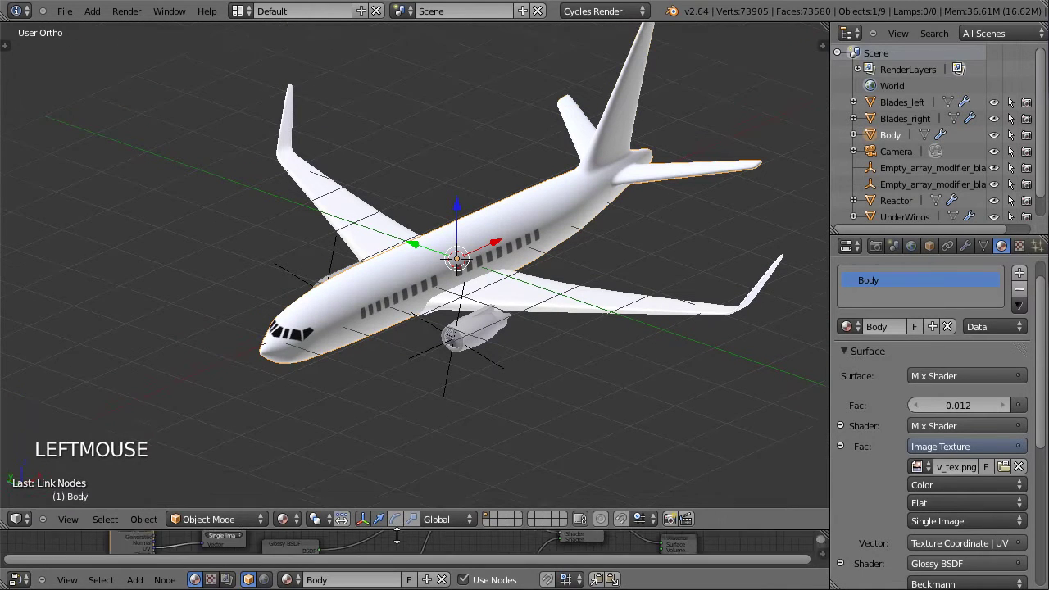
# Preview the scene in Rendered viewport shading, then return to Solid
pyautogui.middleClick(582, 196)
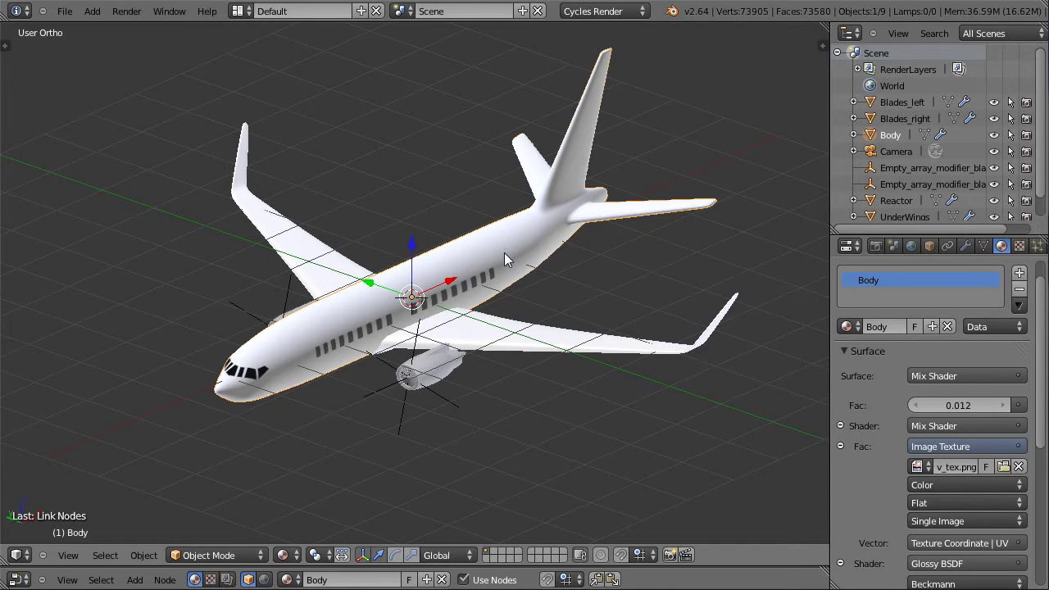
pyautogui.scroll(-3)
pyautogui.middleClick(432, 332)
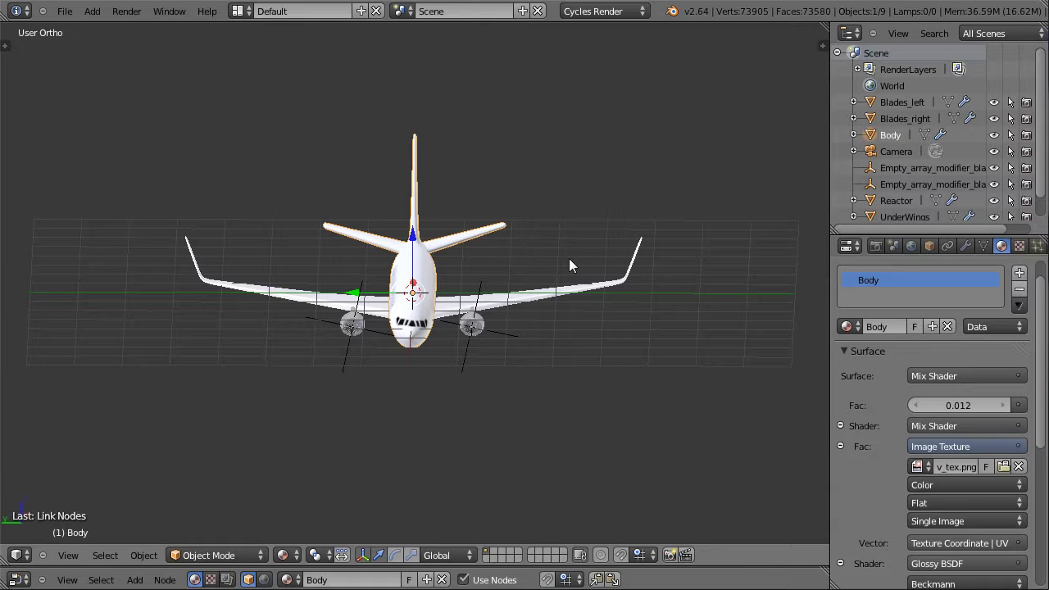
pyautogui.click(288, 561)
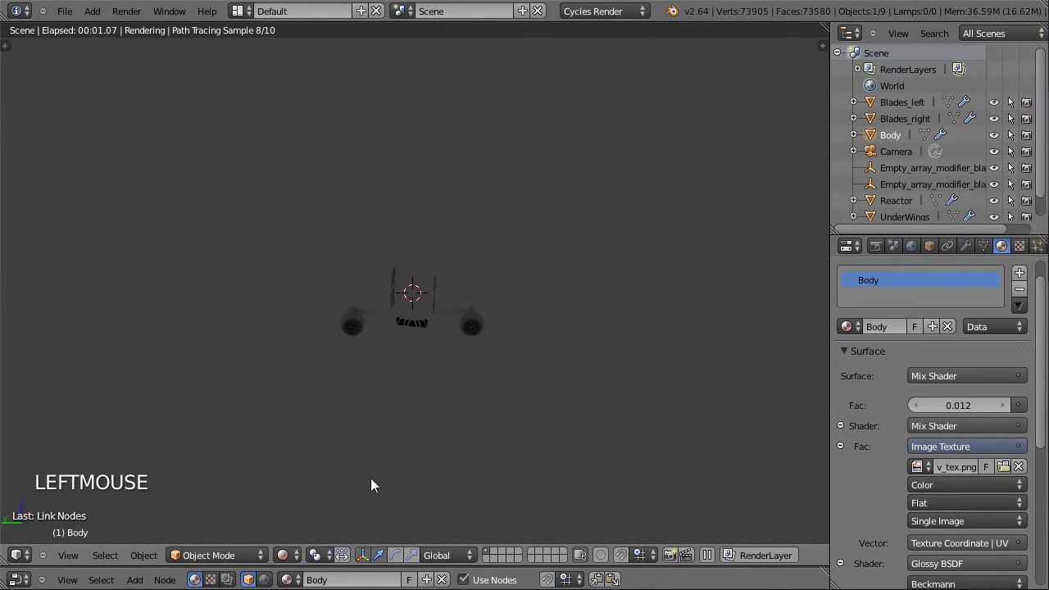
pyautogui.click(293, 561)
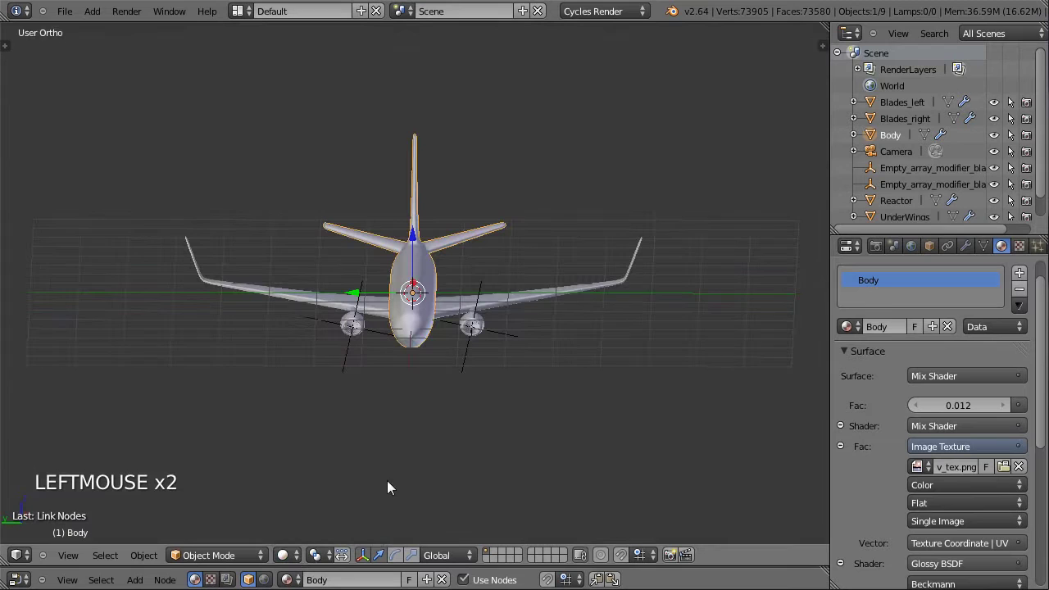
# Select the scene camera to show its lens settings
pyautogui.middleClick(566, 356)
pyautogui.scroll(-3)
pyautogui.scroll(3)
pyautogui.rightClick(672, 148)
# Snap the camera to an orbited side view of the airplane and select it
pyautogui.press('KP_0')
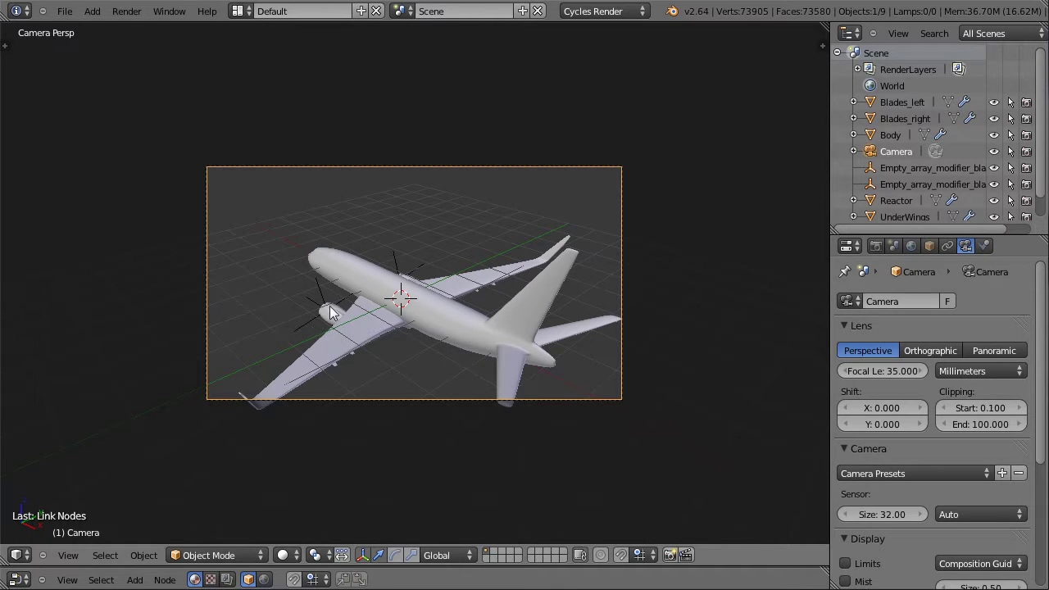
pyautogui.middleClick(205, 332)
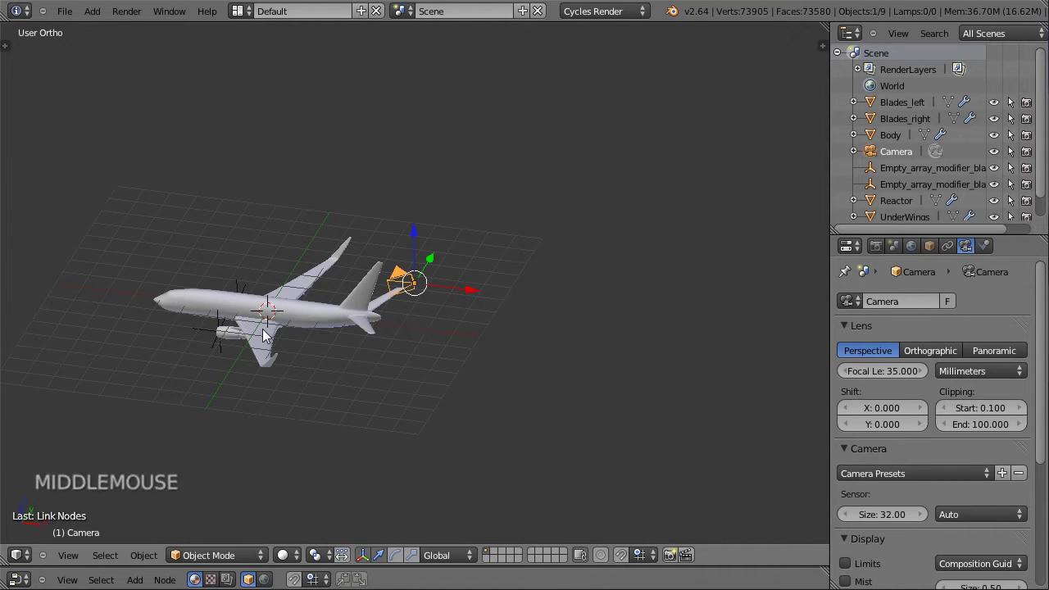
pyautogui.press('ctrl+KP_3')
pyautogui.scroll(3)
pyautogui.middleClick(705, 315)
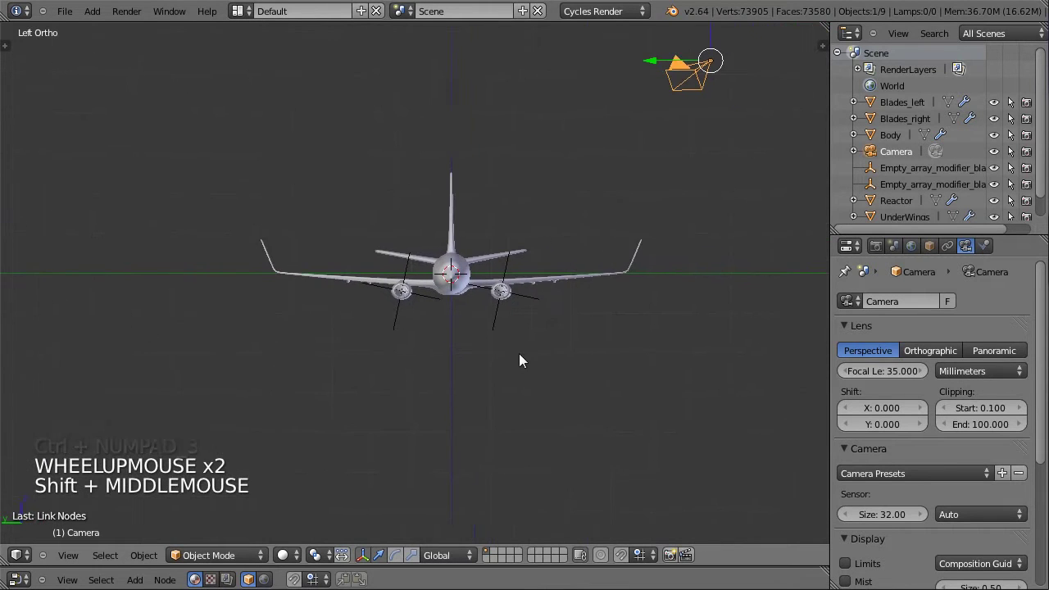
pyautogui.scroll(3)
pyautogui.press('ctrl+alt+KP_0')
pyautogui.rightClick(480, 405)
# Nudge and rotate the camera with G/R until the wing sits inside its frame
pyautogui.press('g')
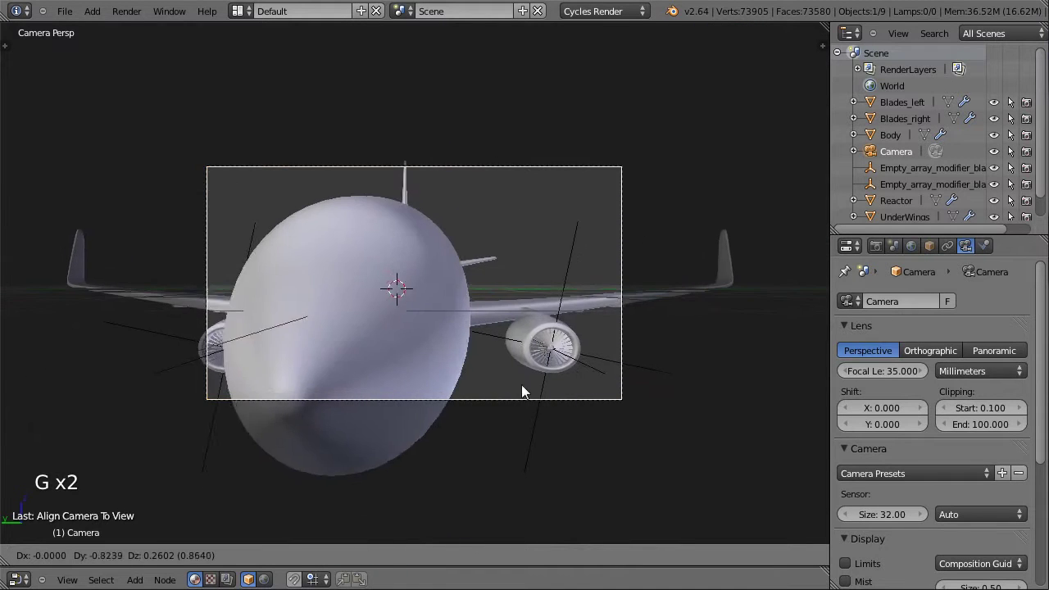
pyautogui.click(560, 390)
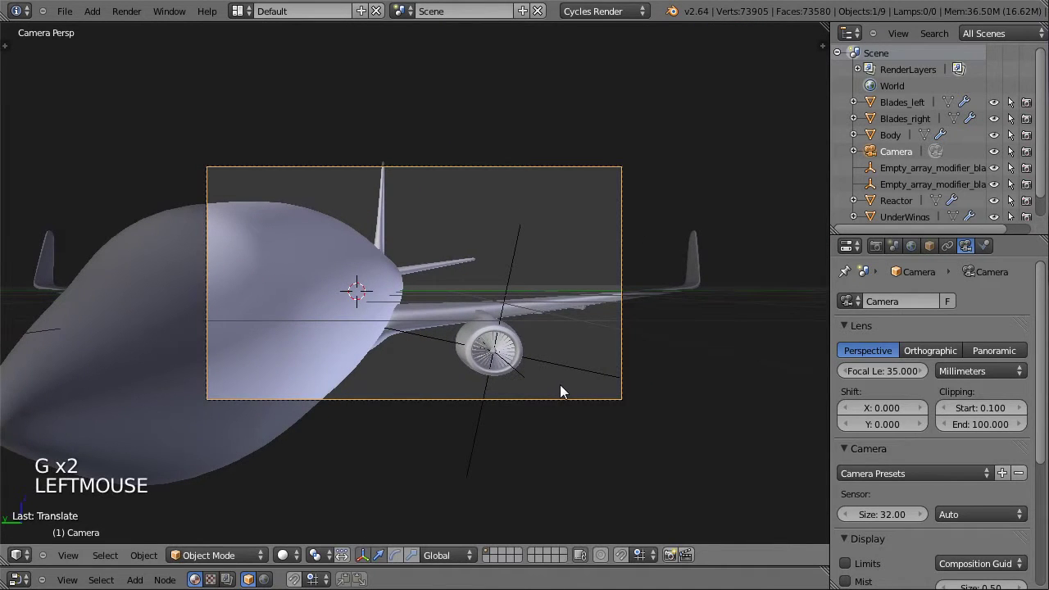
pyautogui.press('g')
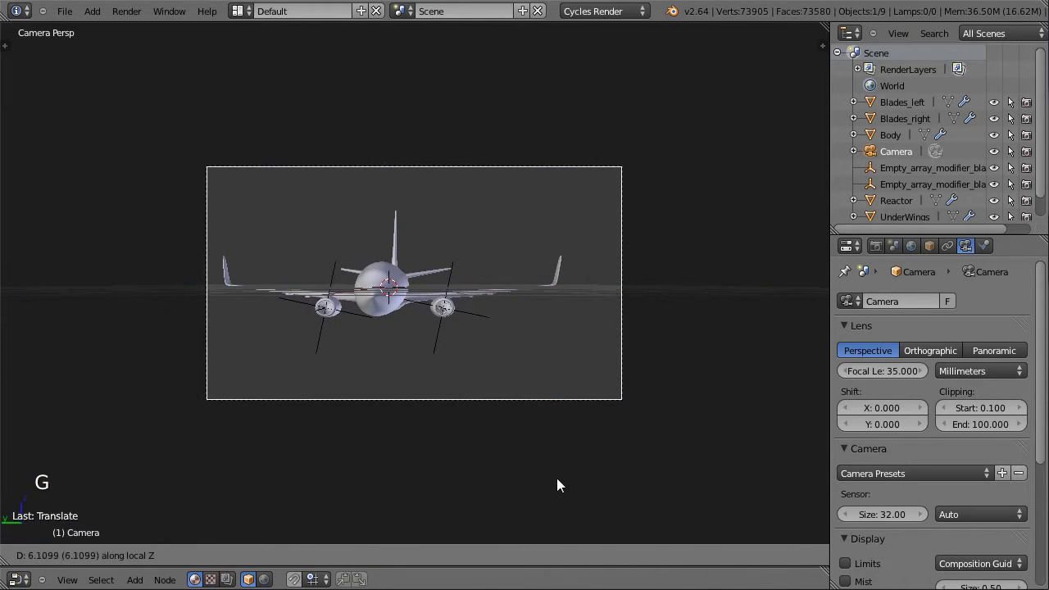
pyautogui.click(558, 465)
pyautogui.press('g')
pyautogui.click(518, 362)
pyautogui.press('r')
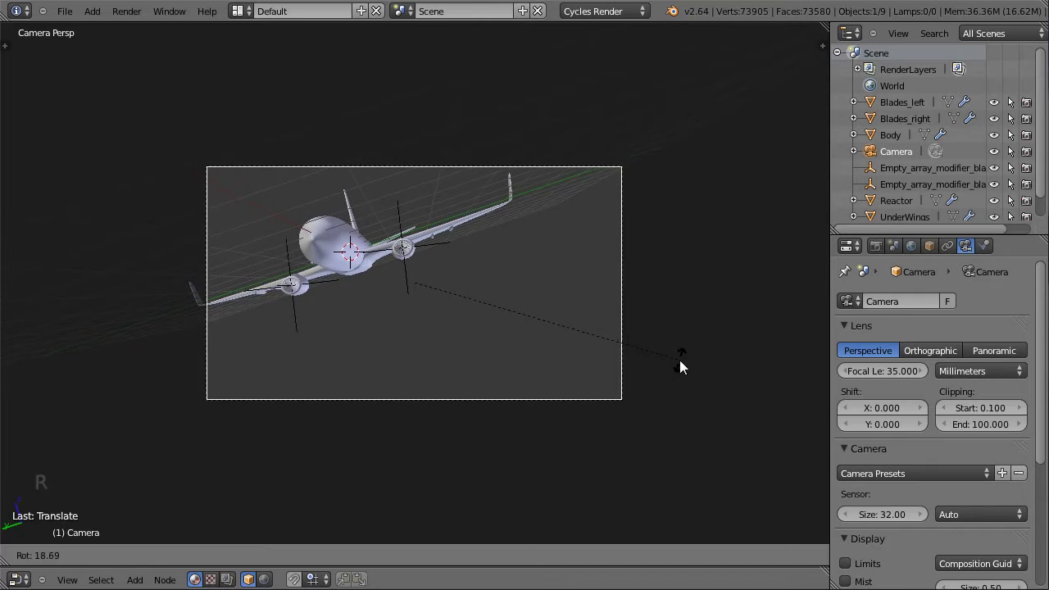
pyautogui.click(656, 360)
pyautogui.press('g')
pyautogui.click(620, 342)
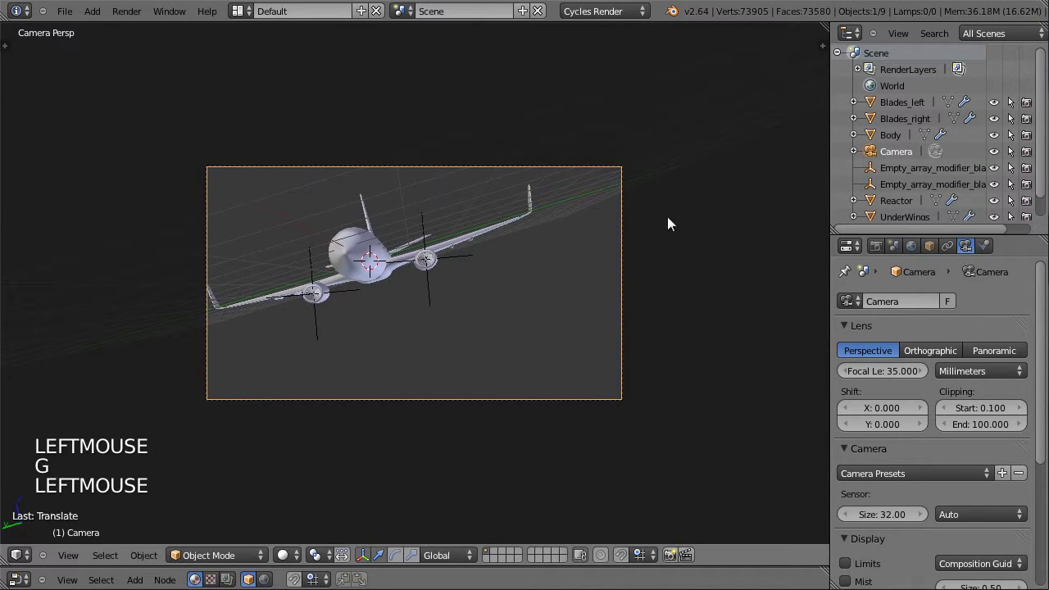
pyautogui.press('n')
pyautogui.scroll(3)
# Turn off the Grid Floor in the viewport Display settings and close the sidebar
pyautogui.scroll(3)
pyautogui.click(698, 329)
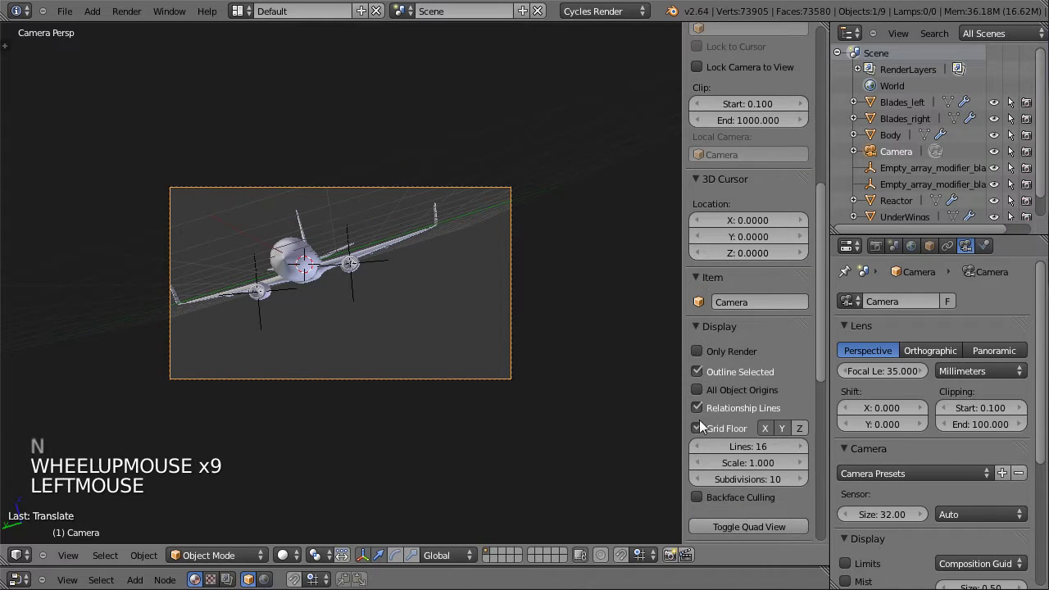
pyautogui.click(700, 433)
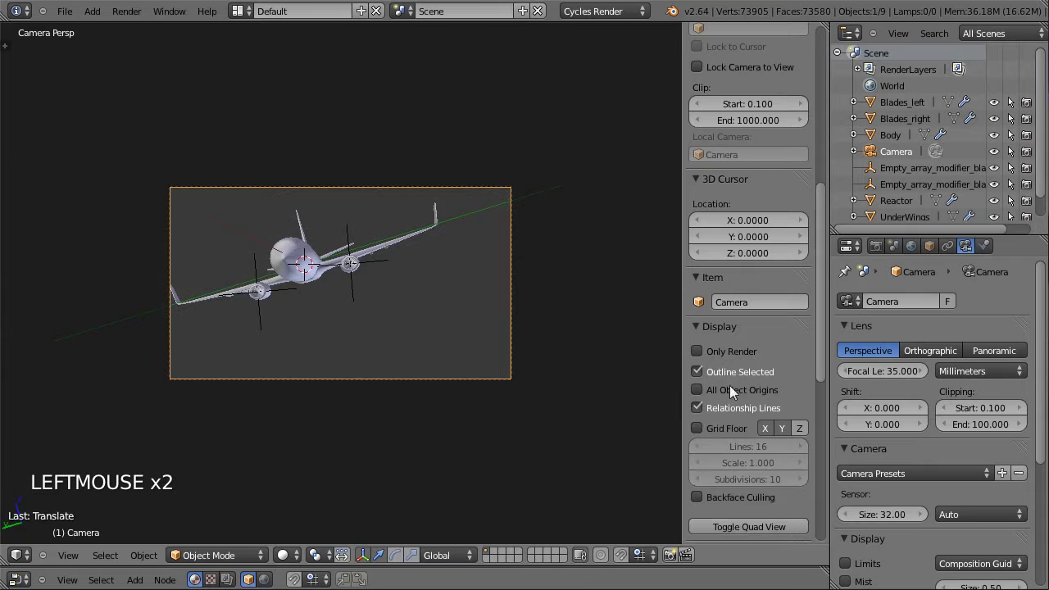
pyautogui.click(708, 433)
pyautogui.click(700, 435)
pyautogui.press('n')
pyautogui.scroll(3)
pyautogui.scroll(-3)
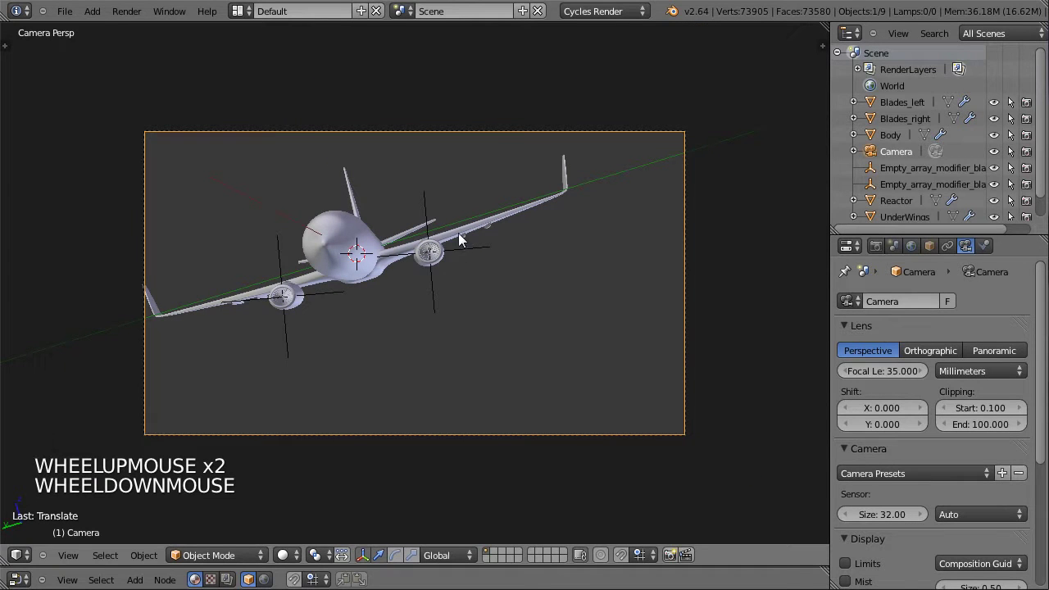
# Rotate and shift the camera in passes to tilt the wing into frame
pyautogui.press('g')
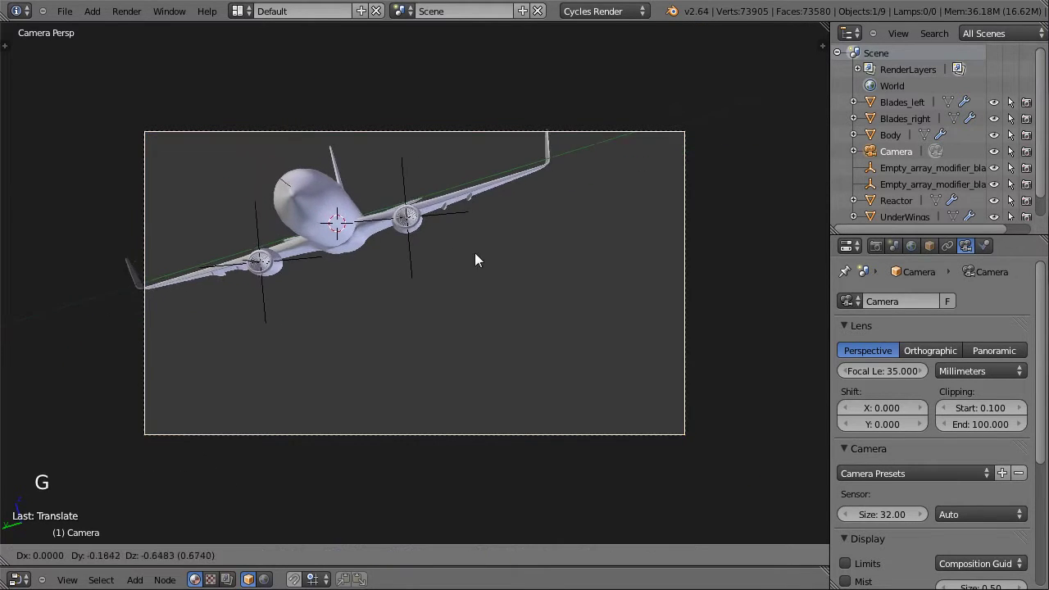
pyautogui.click(488, 285)
pyautogui.press('r')
pyautogui.click(664, 285)
pyautogui.press('r')
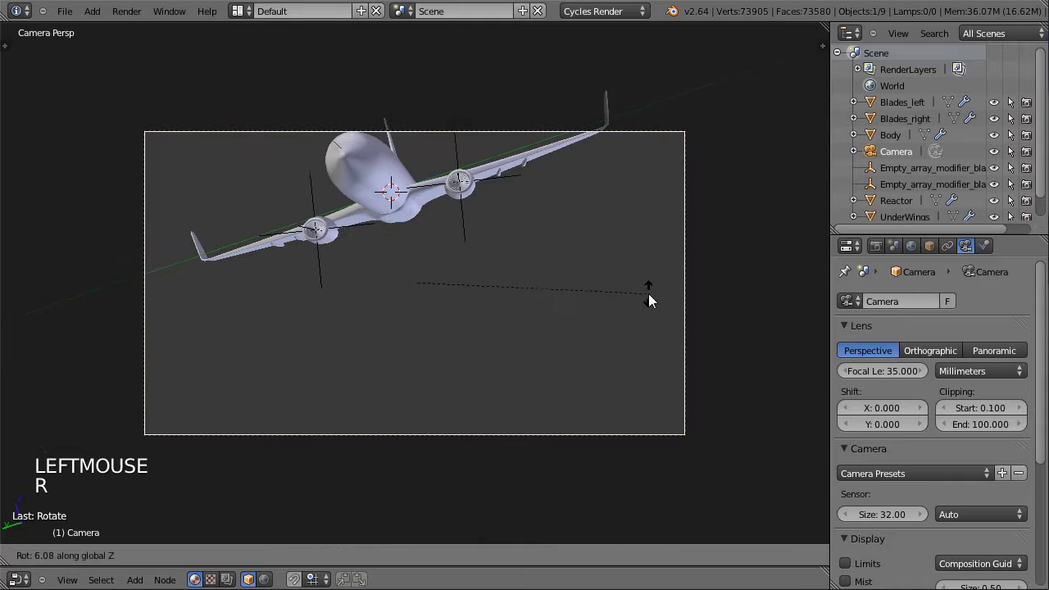
pyautogui.click(645, 304)
pyautogui.press('g')
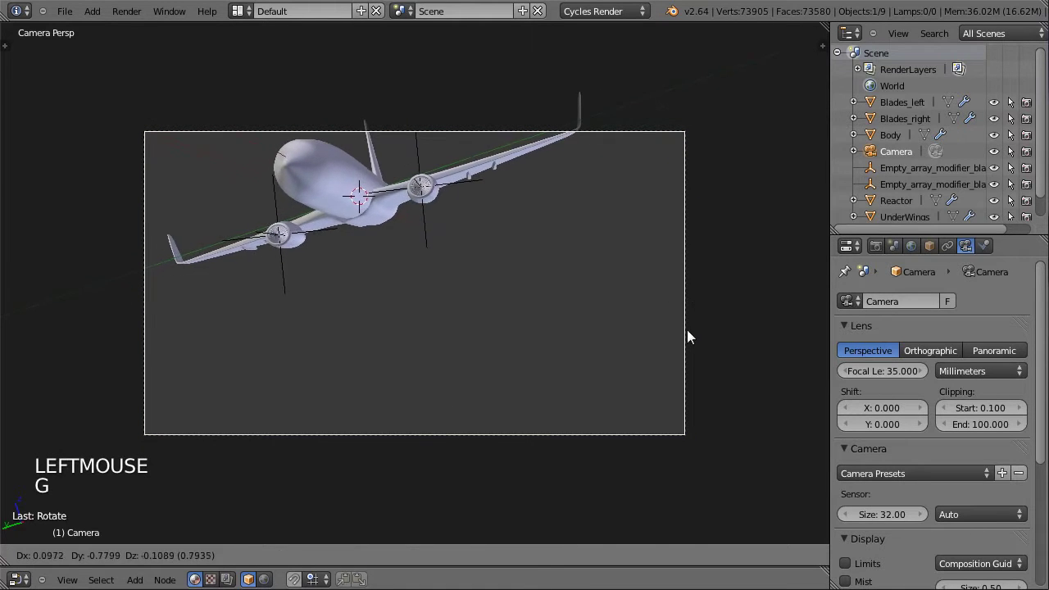
pyautogui.click(686, 335)
pyautogui.press('r')
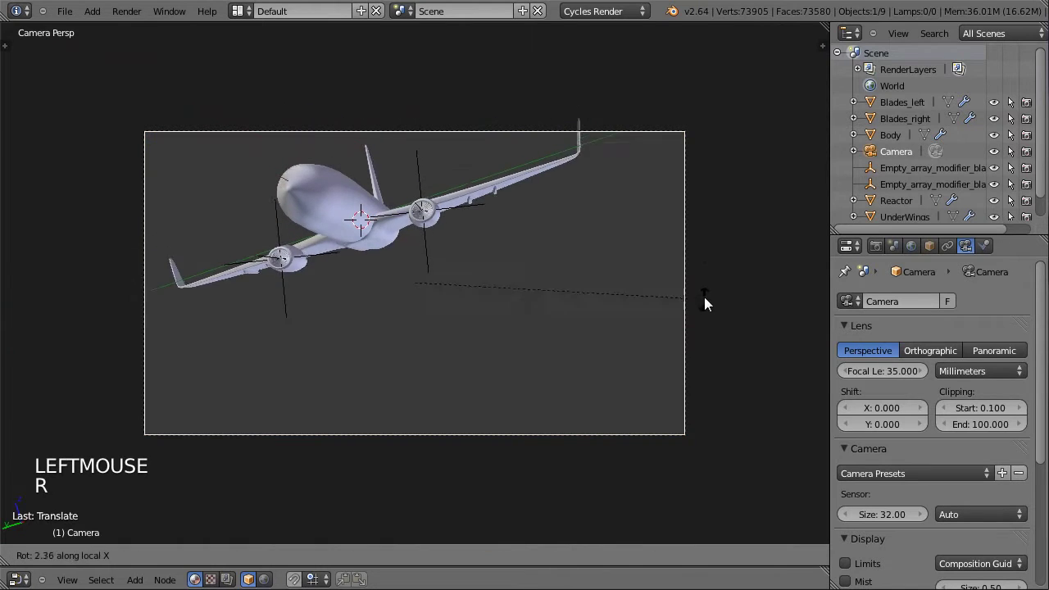
pyautogui.click(706, 258)
pyautogui.press('g')
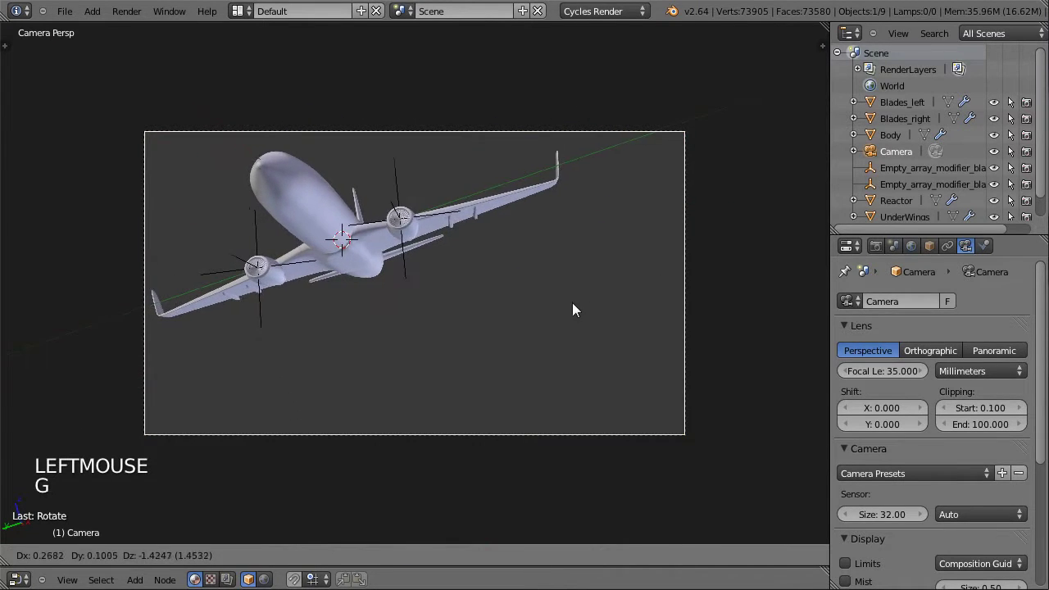
pyautogui.click(544, 282)
pyautogui.press('g')
pyautogui.click(572, 344)
pyautogui.press('r')
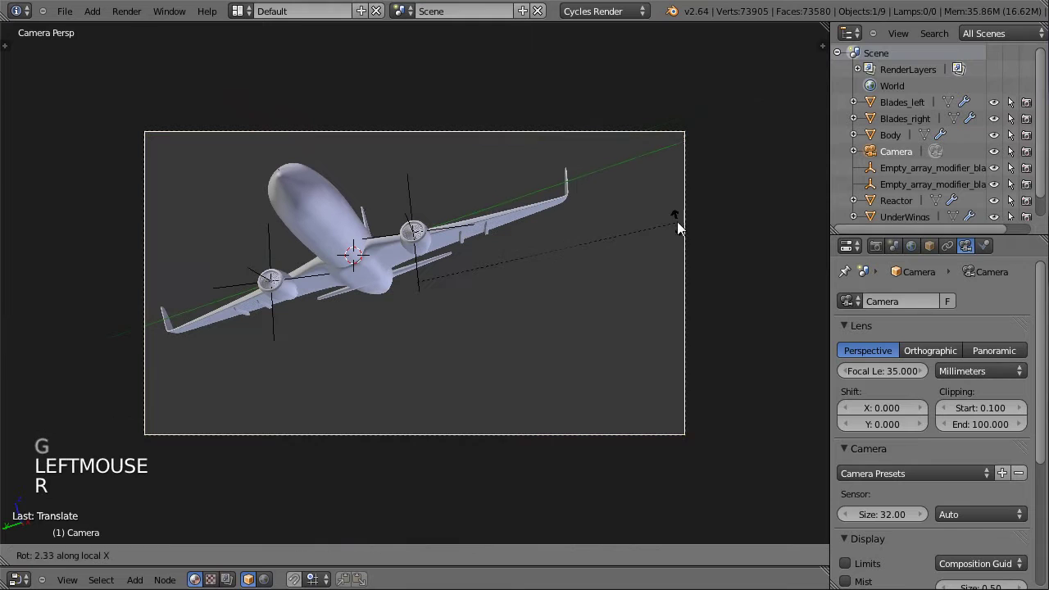
pyautogui.click(679, 226)
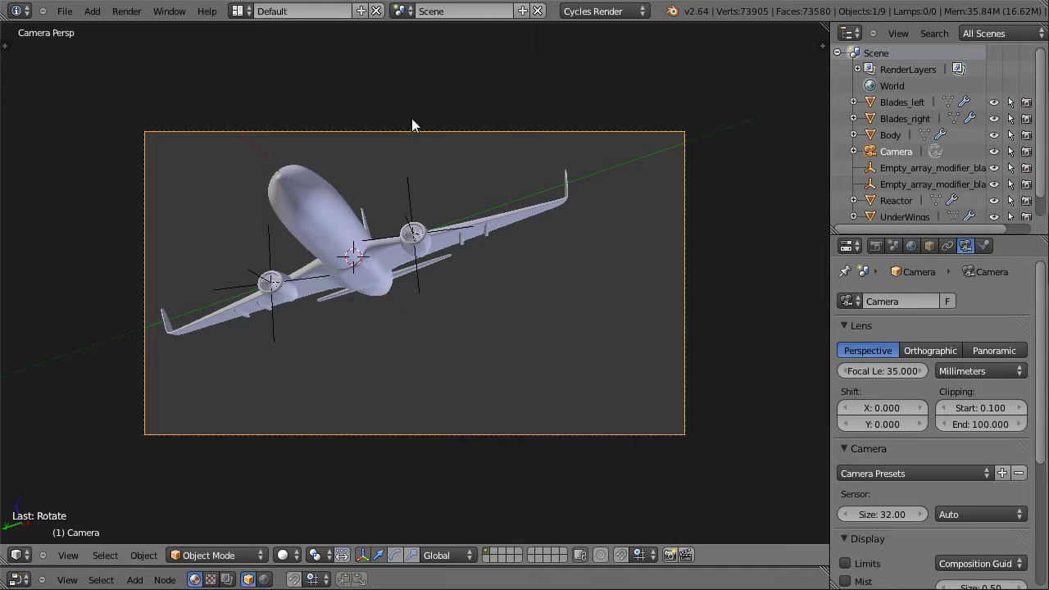
# Keep nudging the camera position and angle so the wing fills more of the frame
pyautogui.press('g')
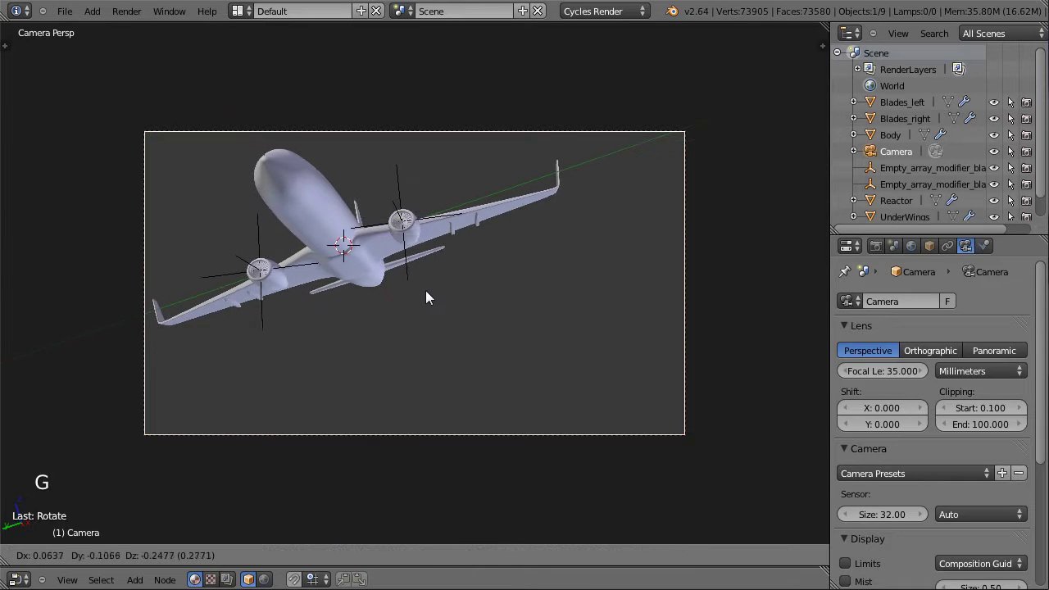
pyautogui.click(425, 298)
pyautogui.press('g')
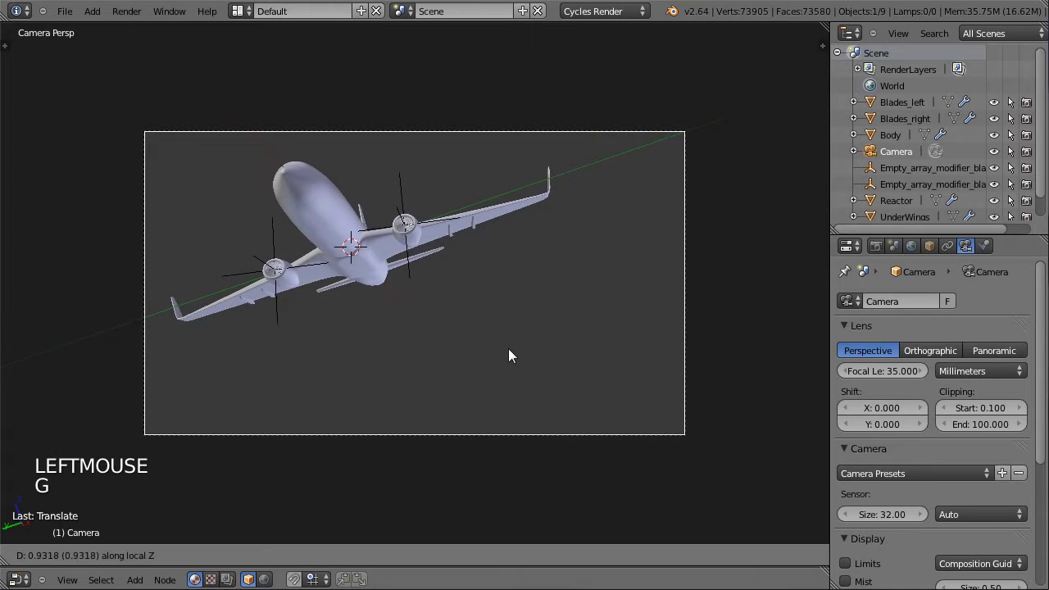
pyautogui.click(508, 358)
pyautogui.press('g')
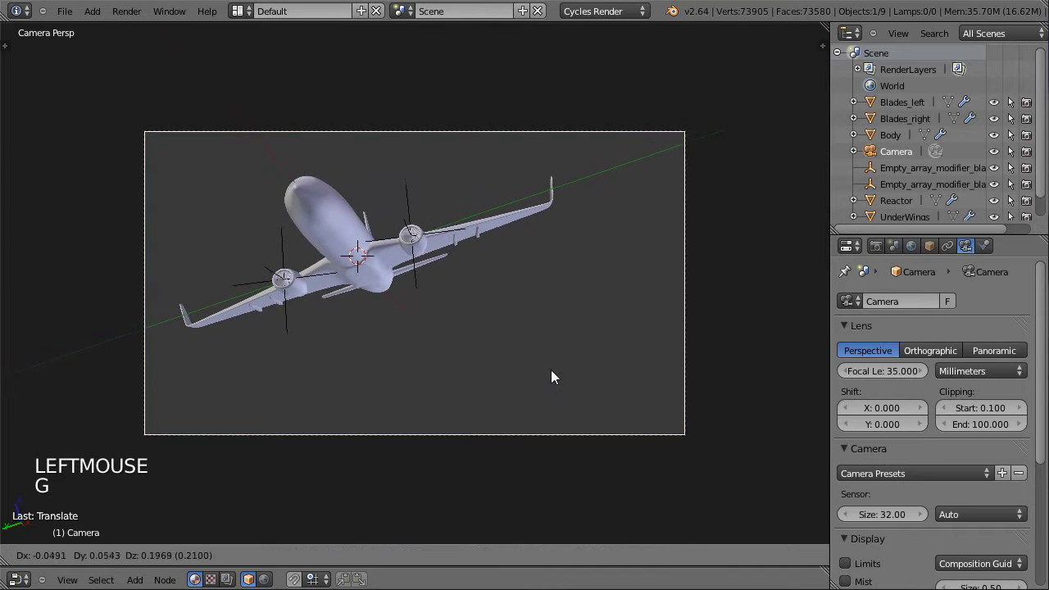
pyautogui.click(552, 374)
pyautogui.press('r')
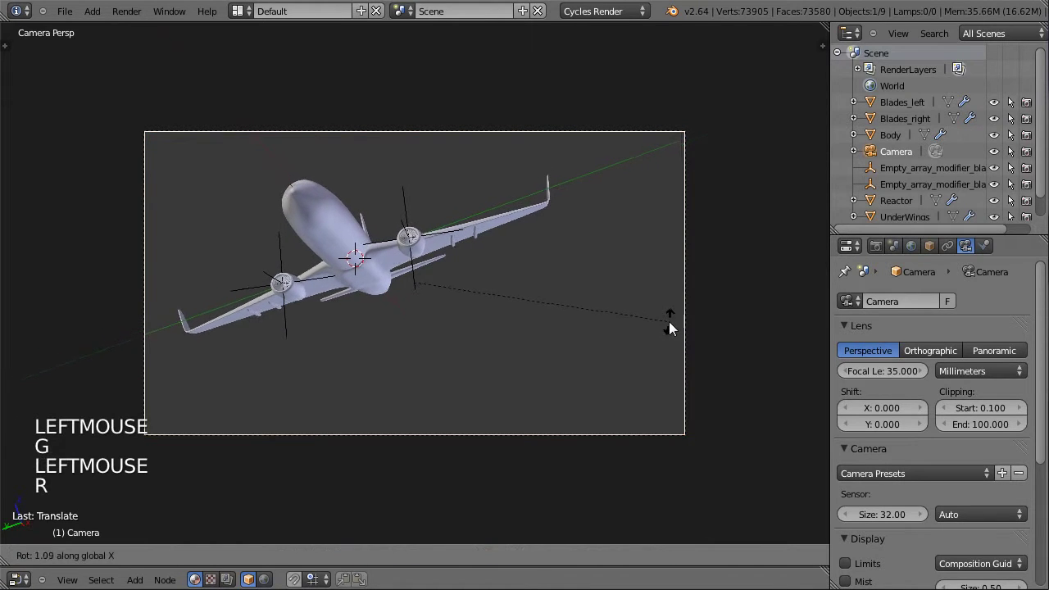
pyautogui.click(672, 332)
pyautogui.press('r')
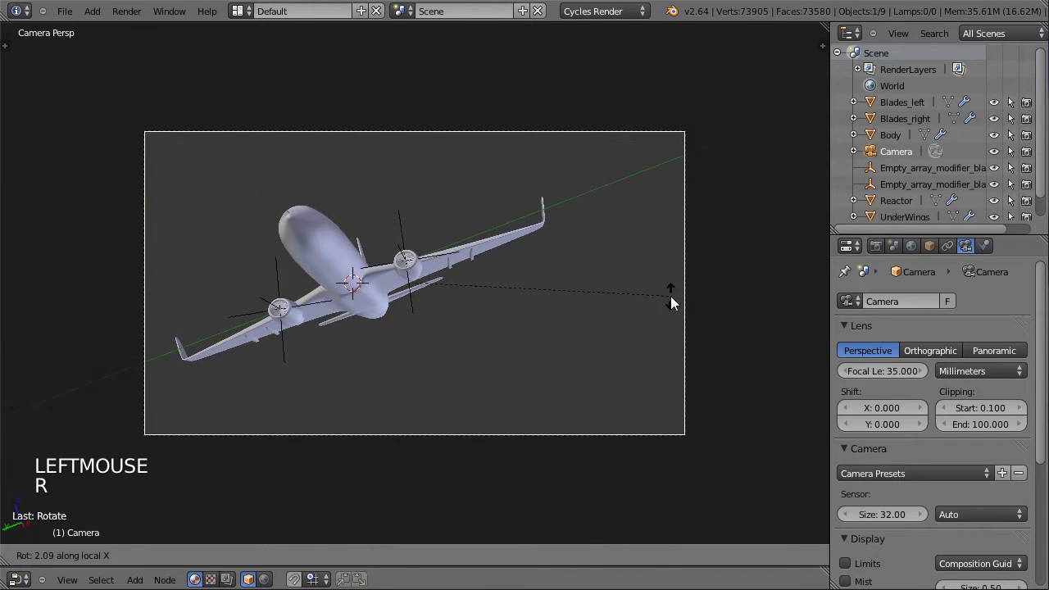
pyautogui.click(658, 298)
pyautogui.press('g')
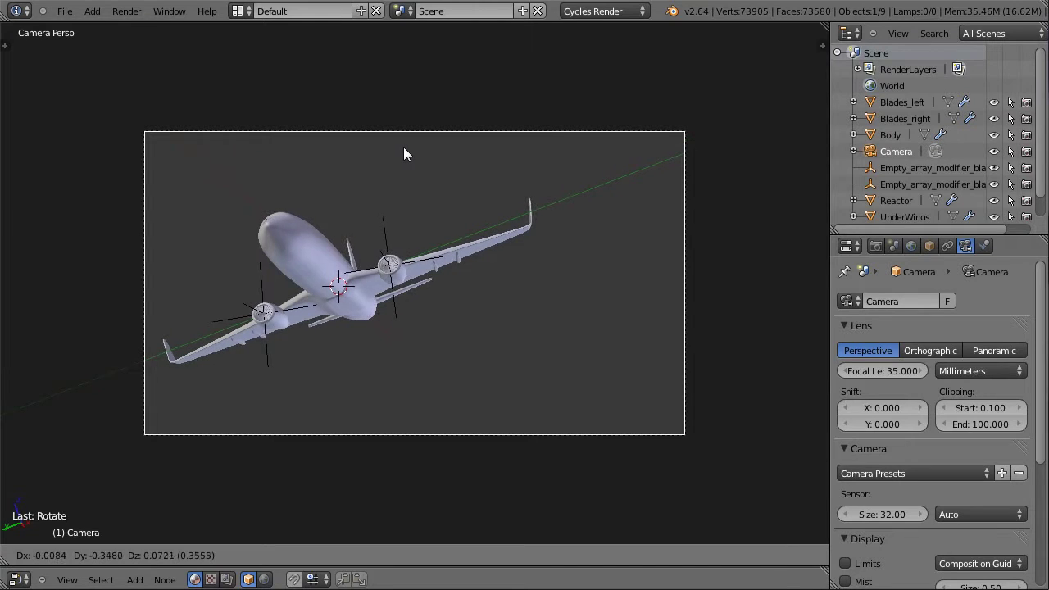
pyautogui.click(403, 164)
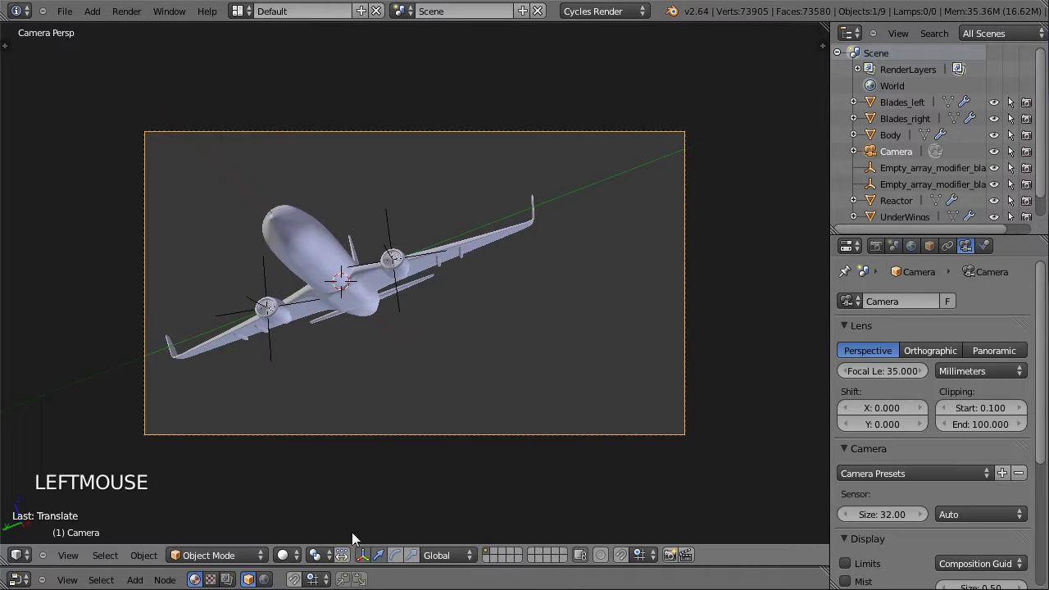
pyautogui.click(294, 555)
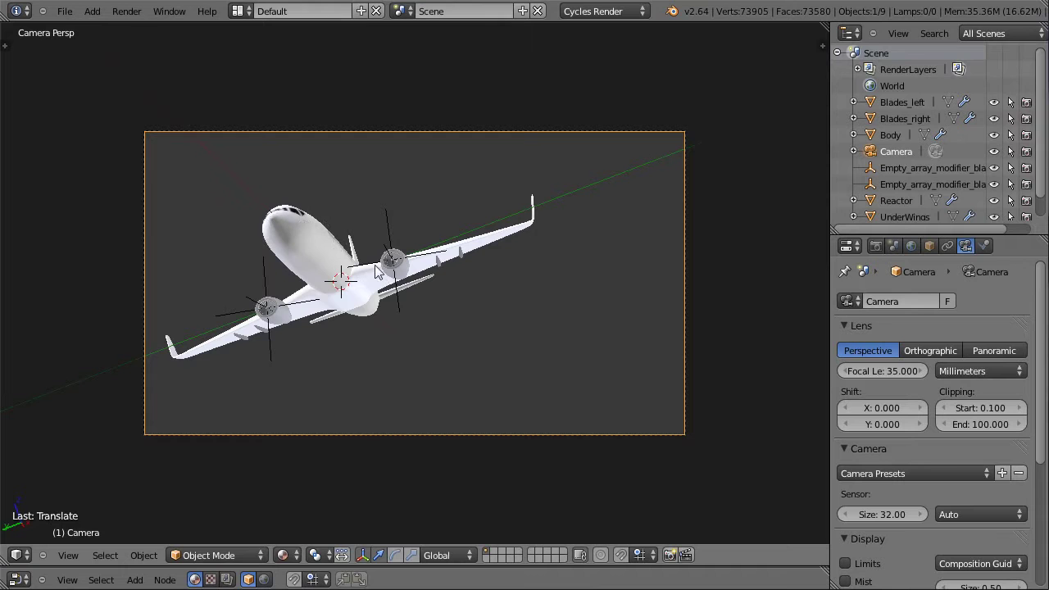
# Finalize the camera framing, switch the viewport to solid shading, and save the file
pyautogui.press('g')
pyautogui.click(440, 340)
pyautogui.press('r')
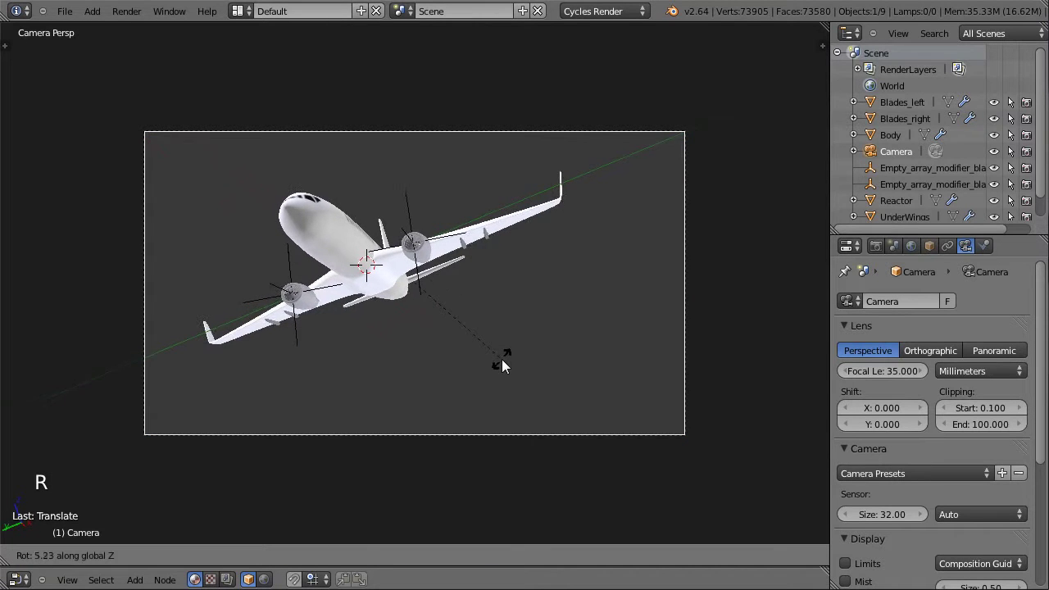
pyautogui.click(509, 362)
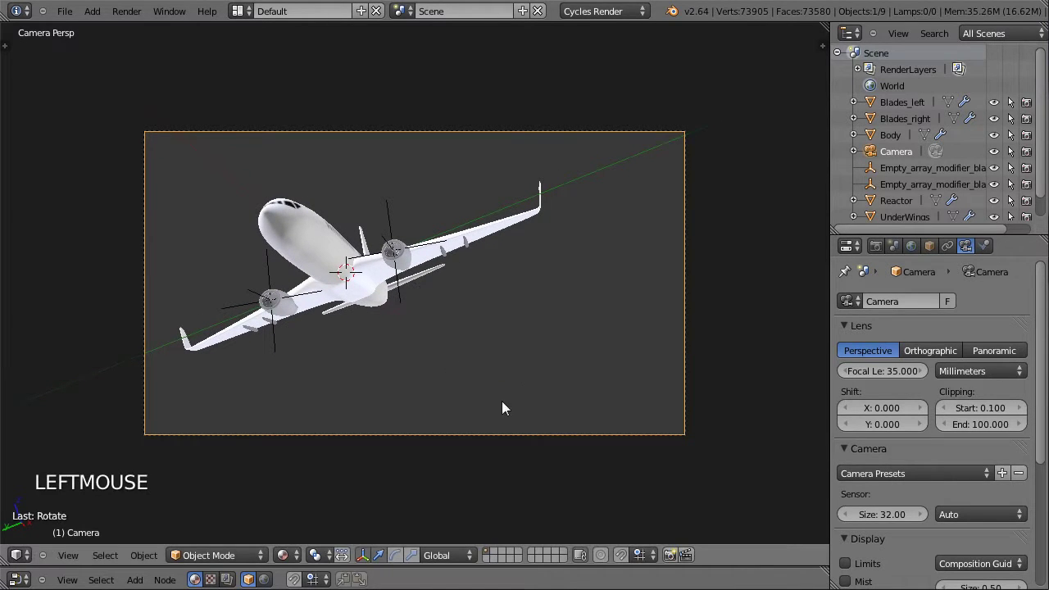
pyautogui.press('g')
pyautogui.click(501, 381)
pyautogui.click(292, 555)
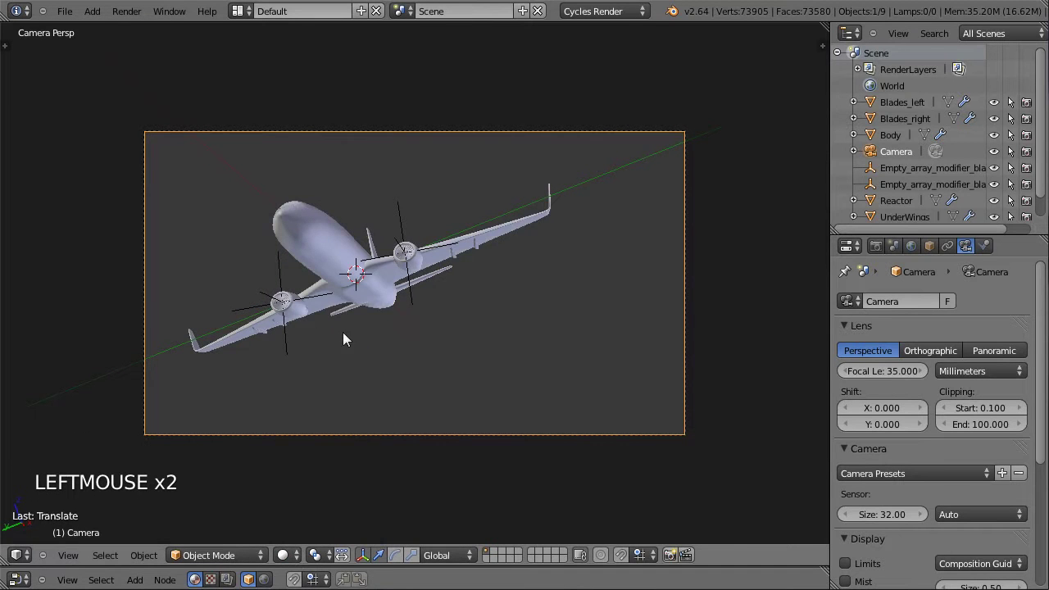
pyautogui.press('ctrl+s')
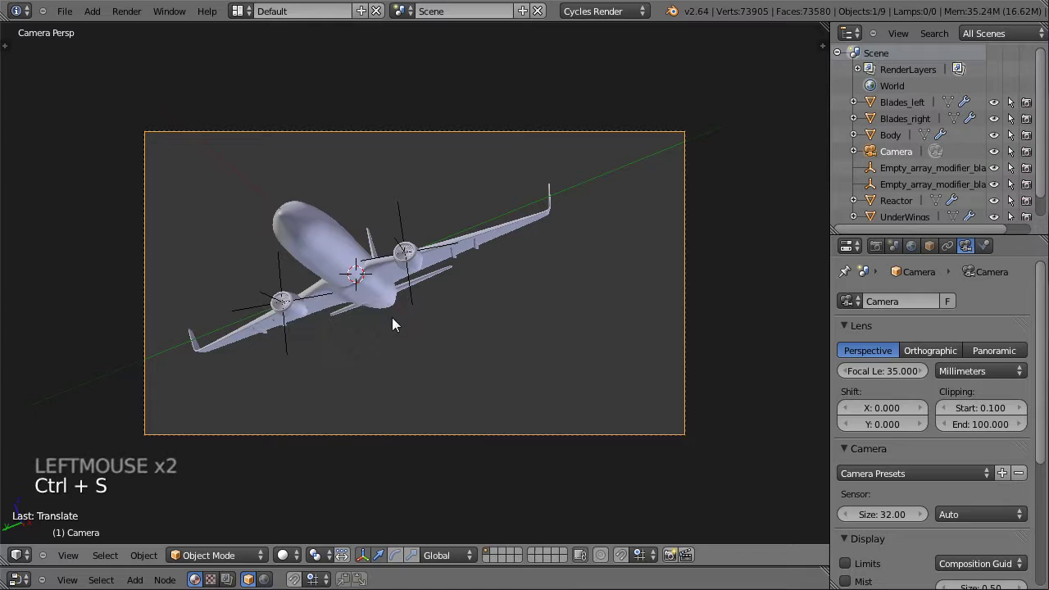
pyautogui.middleClick(472, 230)
pyautogui.scroll(-3)
pyautogui.middleClick(570, 171)
pyautogui.middleClick(476, 248)
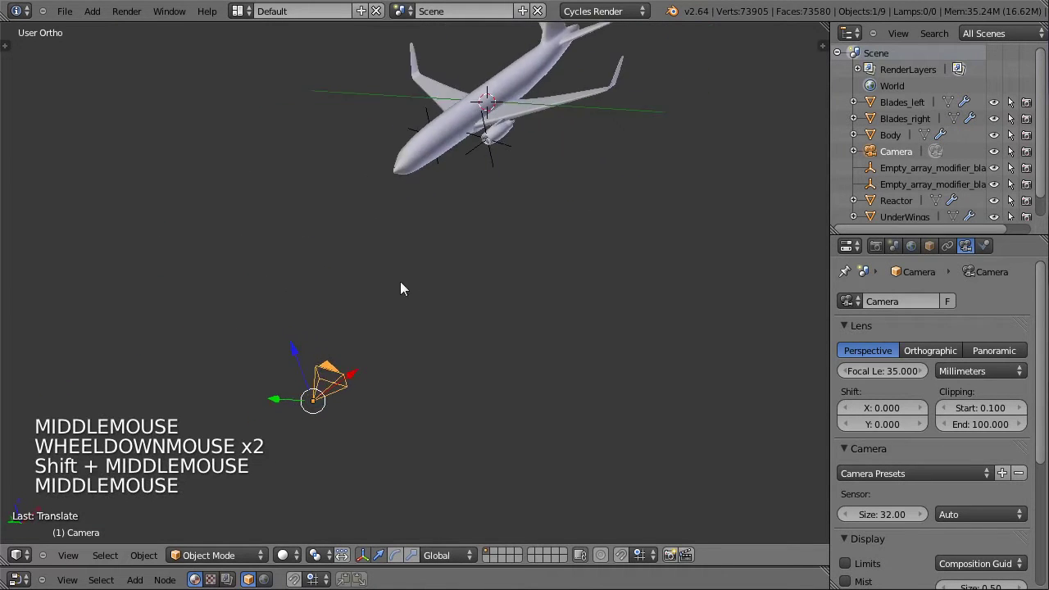
pyautogui.press('shift+a')
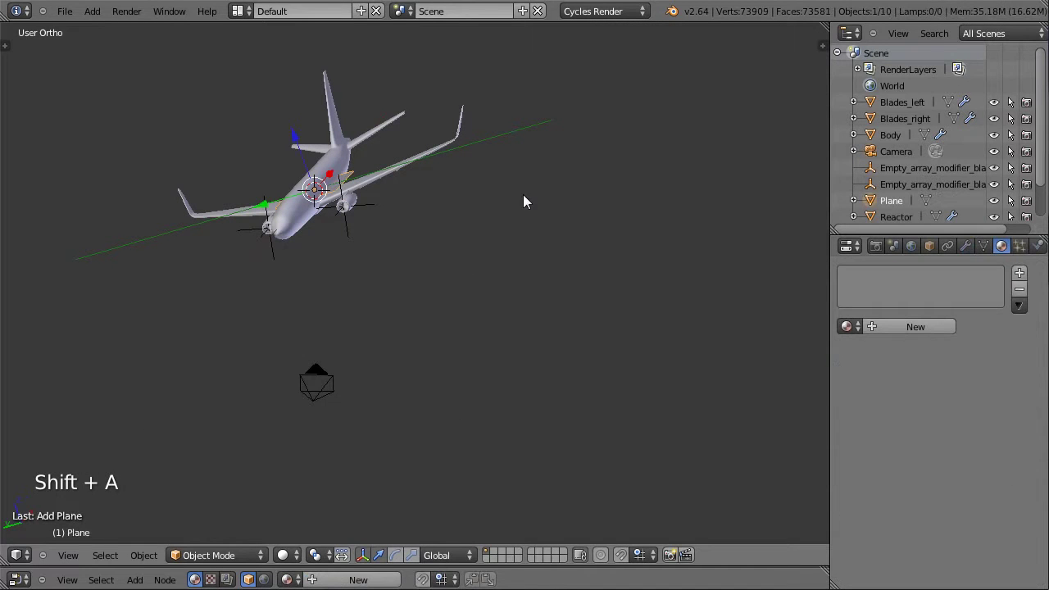
pyautogui.middleClick(518, 188)
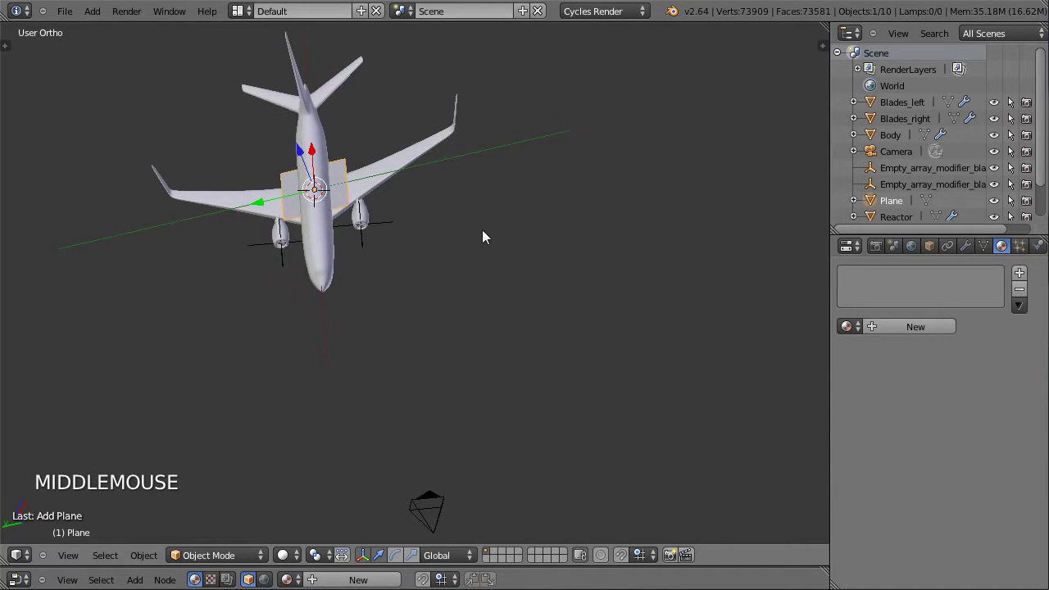
pyautogui.middleClick(376, 142)
pyautogui.scroll(3)
pyautogui.press('r')
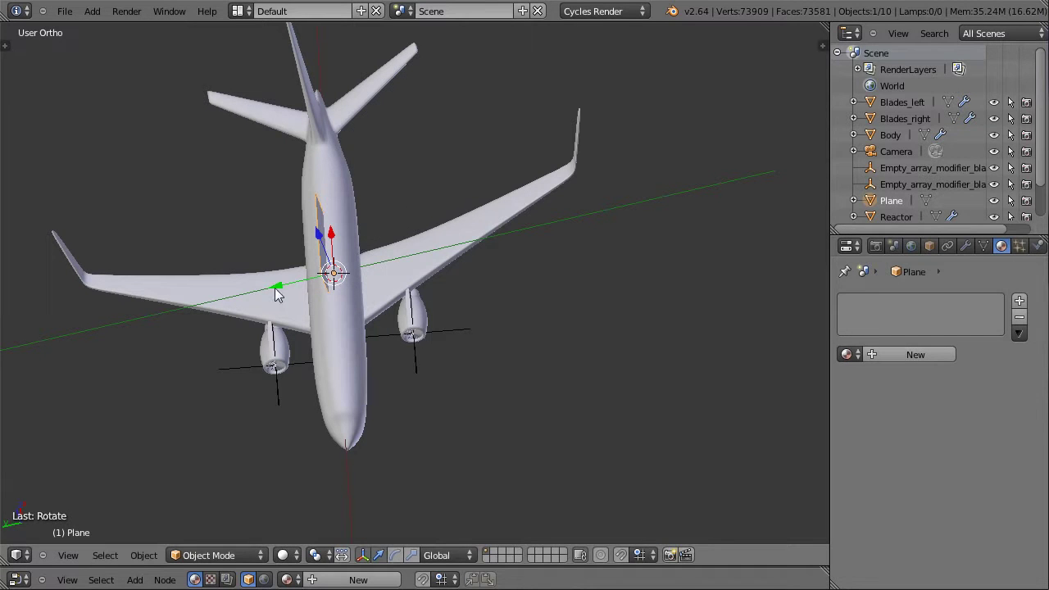
# Drop the new plane beside the wing and turn it upright
pyautogui.click(275, 292)
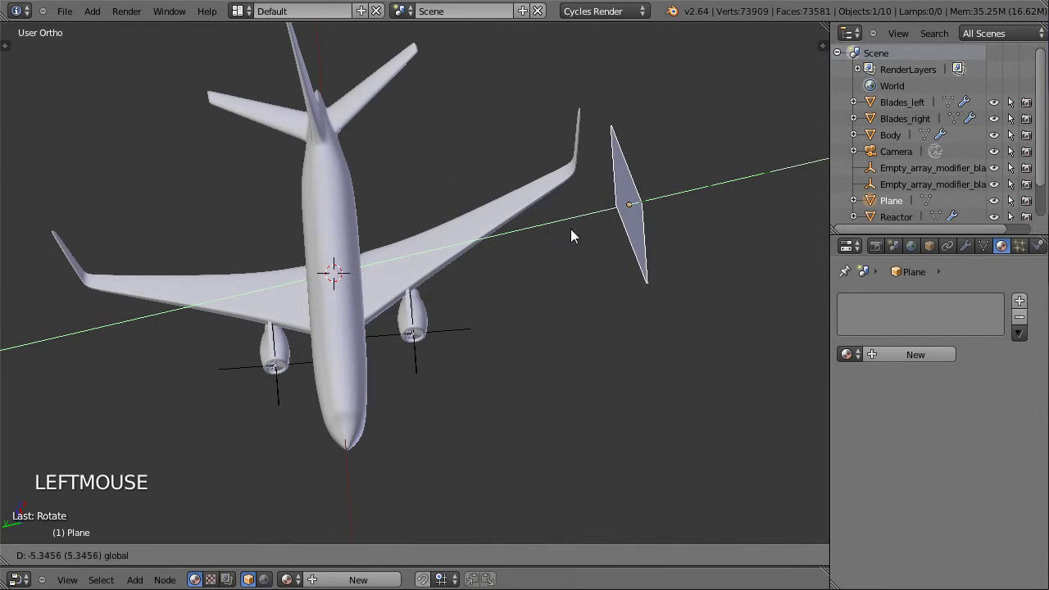
pyautogui.press('ctrl+space')
pyautogui.middleClick(336, 371)
pyautogui.middleClick(678, 298)
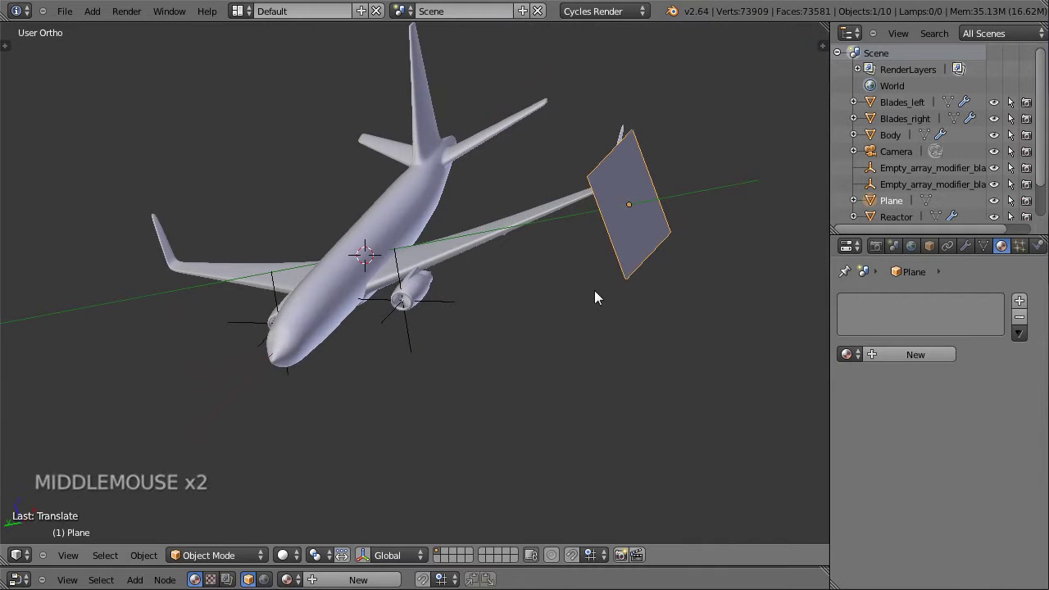
pyautogui.middleClick(506, 302)
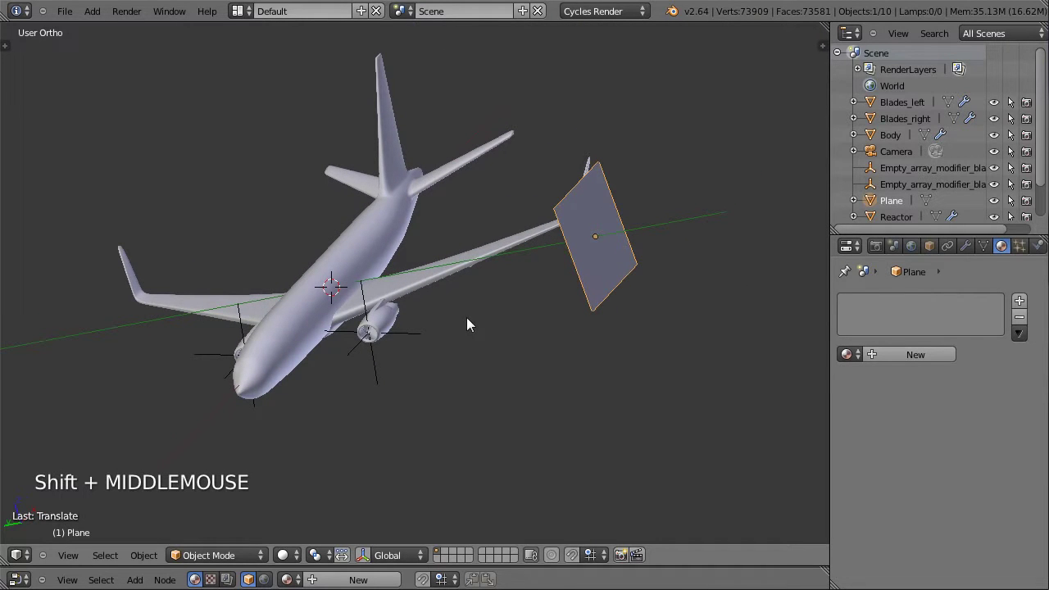
pyautogui.press('g')
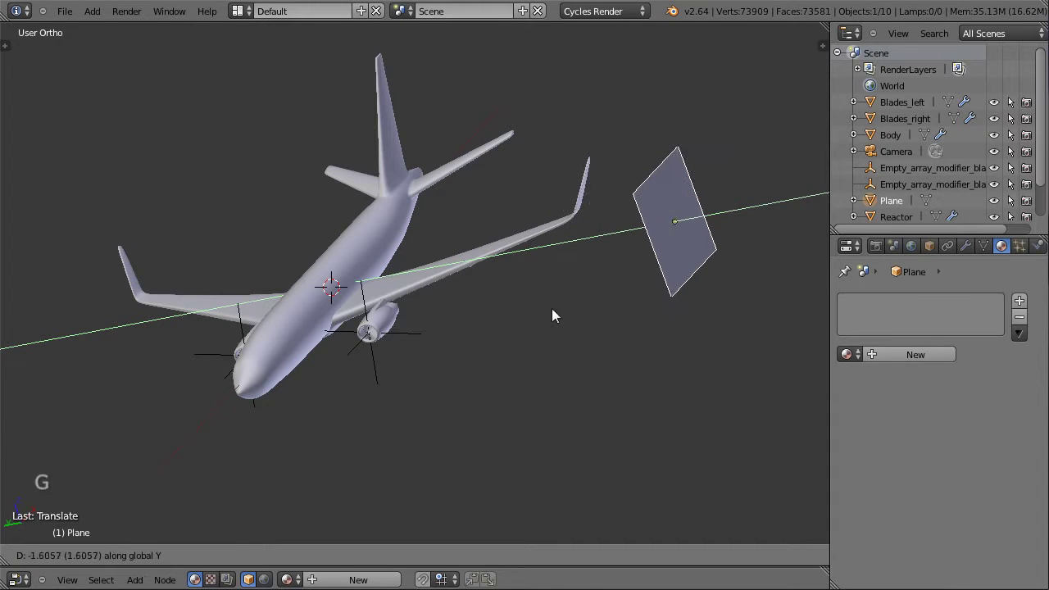
pyautogui.click(570, 310)
# From the front view, scale the plane up into a large wide panel
pyautogui.middleClick(455, 343)
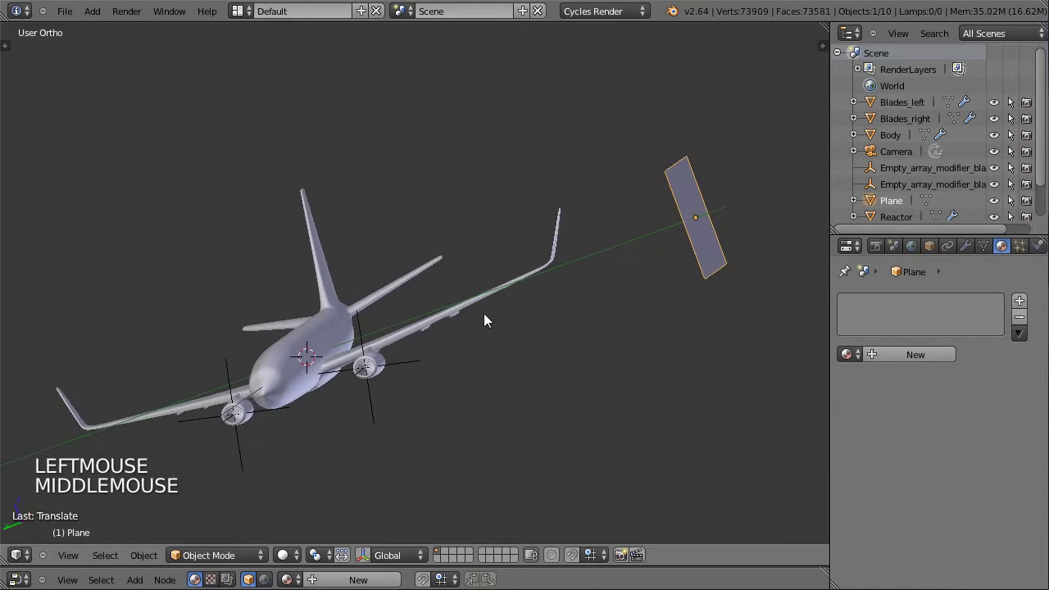
pyautogui.middleClick(714, 325)
pyautogui.press('KP_1')
pyautogui.middleClick(599, 357)
pyautogui.press('s')
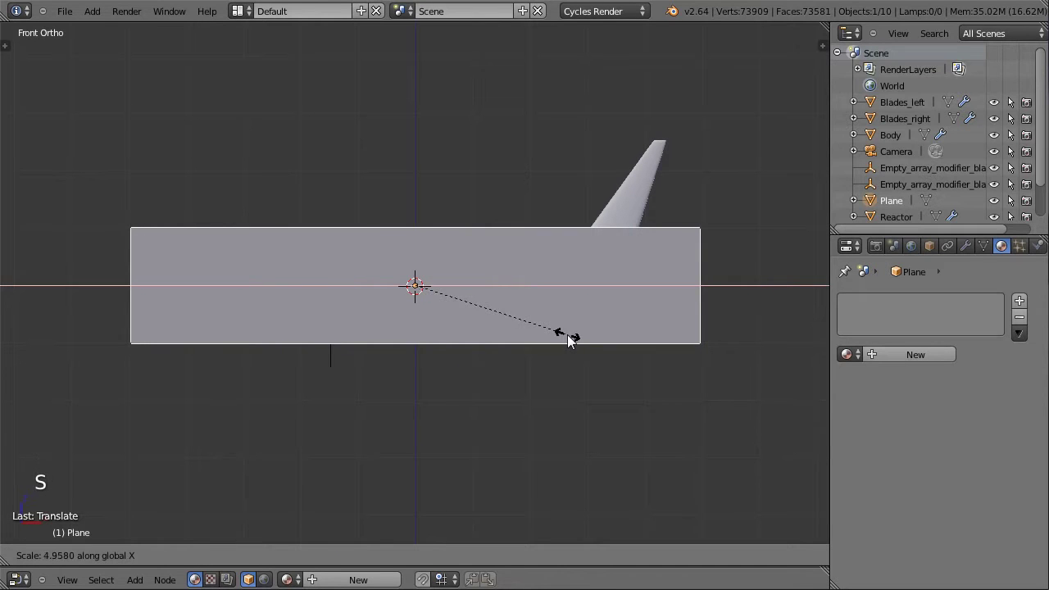
pyautogui.click(552, 347)
pyautogui.press('s')
pyautogui.click(546, 384)
pyautogui.press('s')
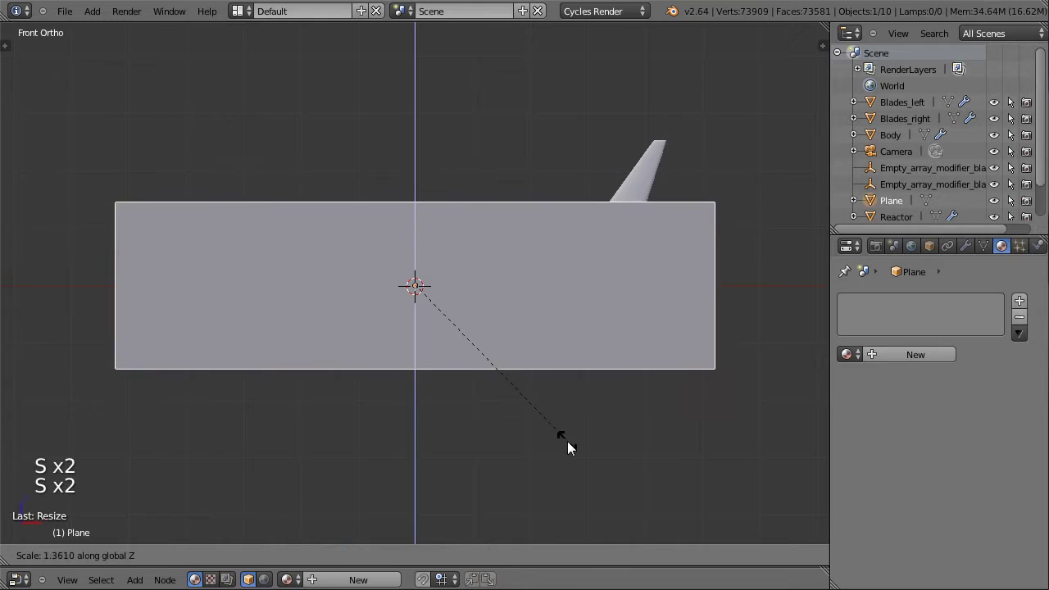
pyautogui.click(519, 429)
pyautogui.middleClick(309, 366)
pyautogui.middleClick(345, 374)
pyautogui.middleClick(345, 341)
pyautogui.middleClick(419, 367)
pyautogui.middleClick(401, 350)
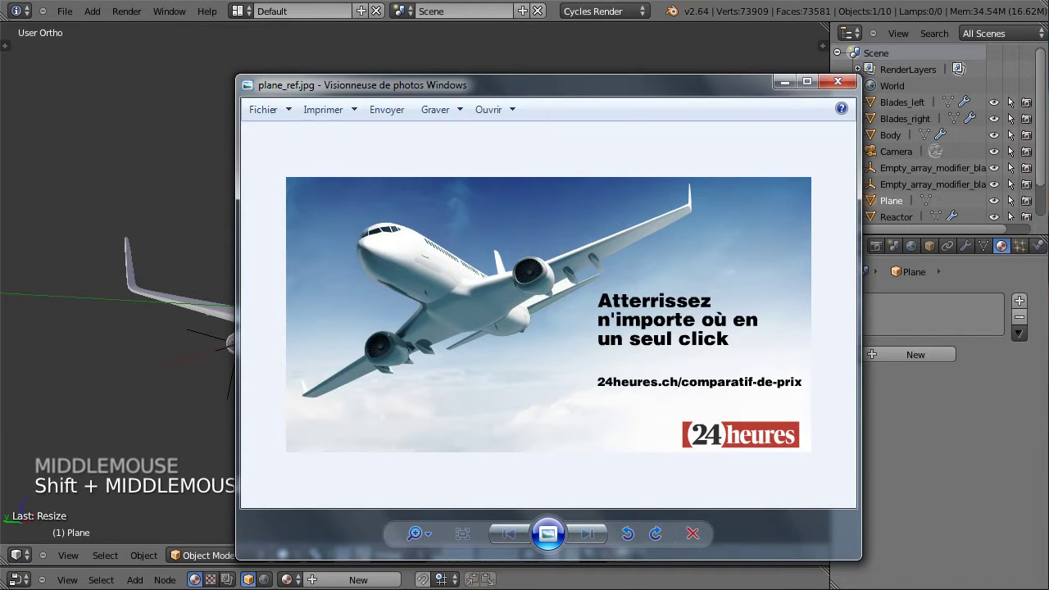
pyautogui.middleClick(301, 333)
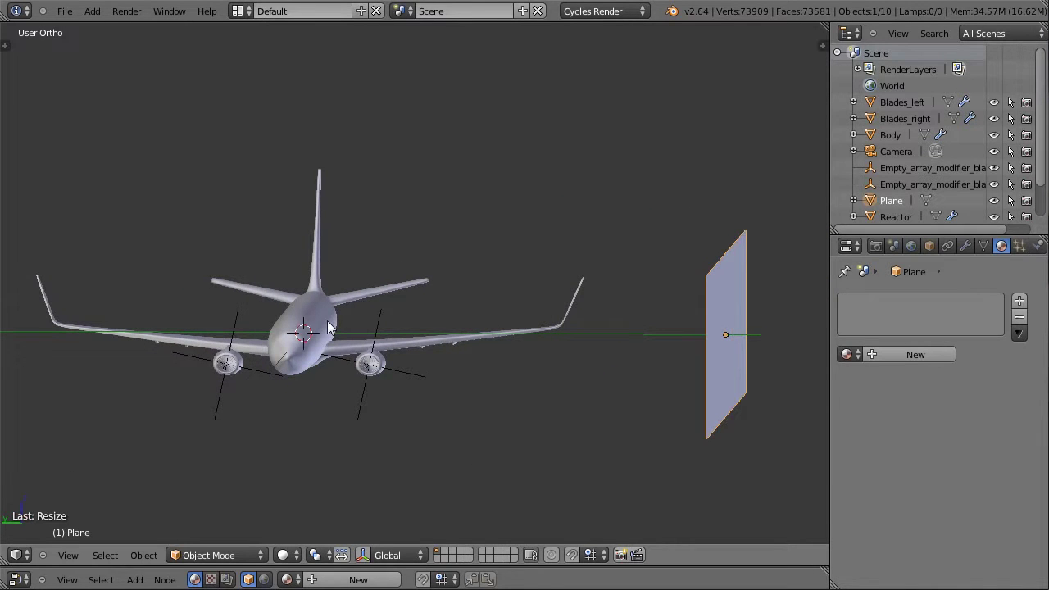
# Orbit to face the panel head-on and select the Plane object
pyautogui.middleClick(474, 335)
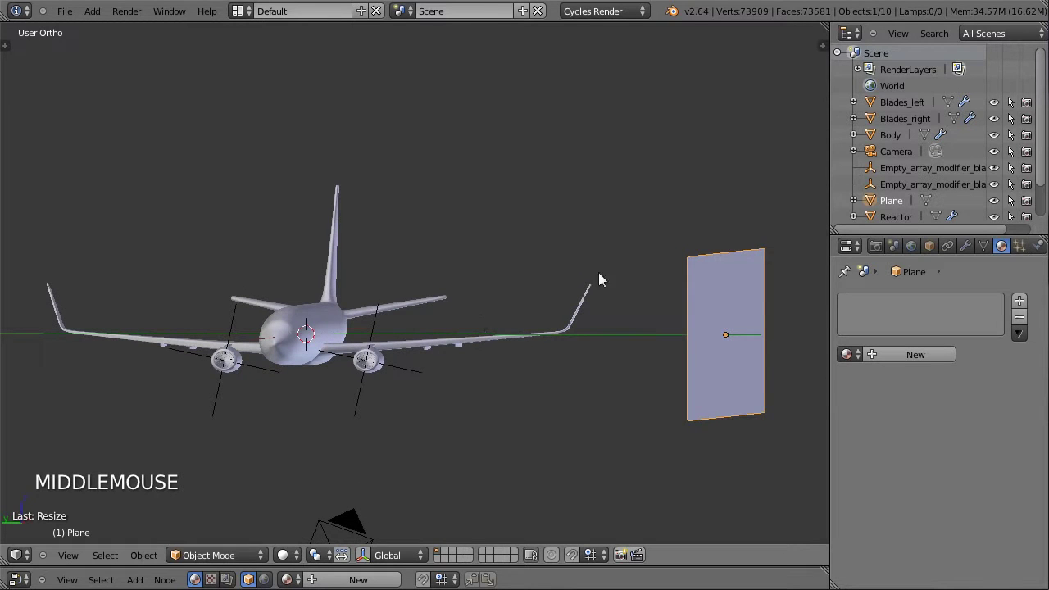
pyautogui.click(888, 207)
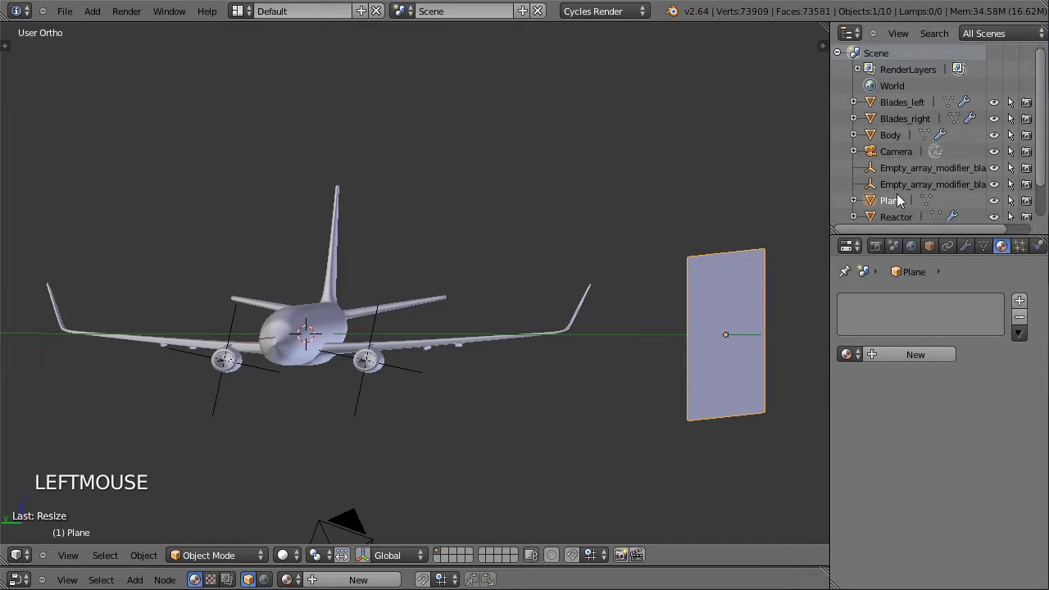
# Rename the plane Light_main and give it a white Emission material at strength 5
pyautogui.click(895, 205)
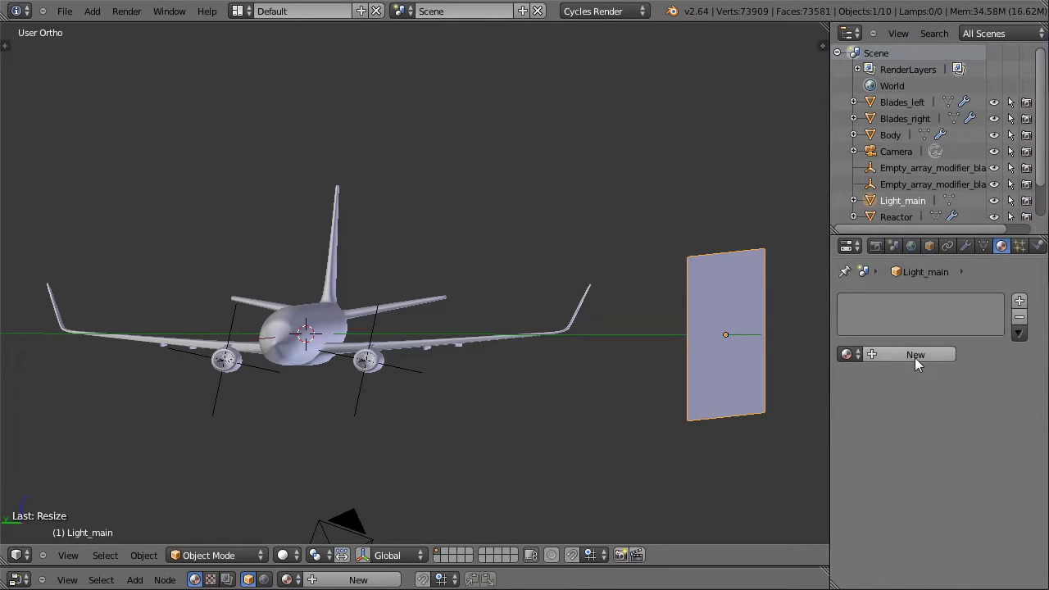
pyautogui.click(919, 363)
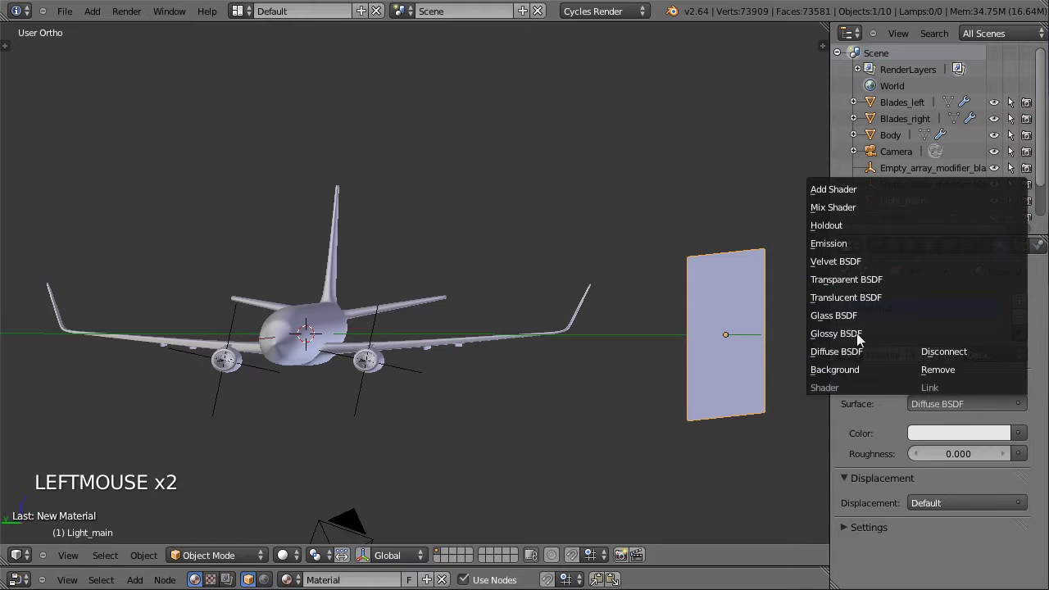
pyautogui.click(853, 272)
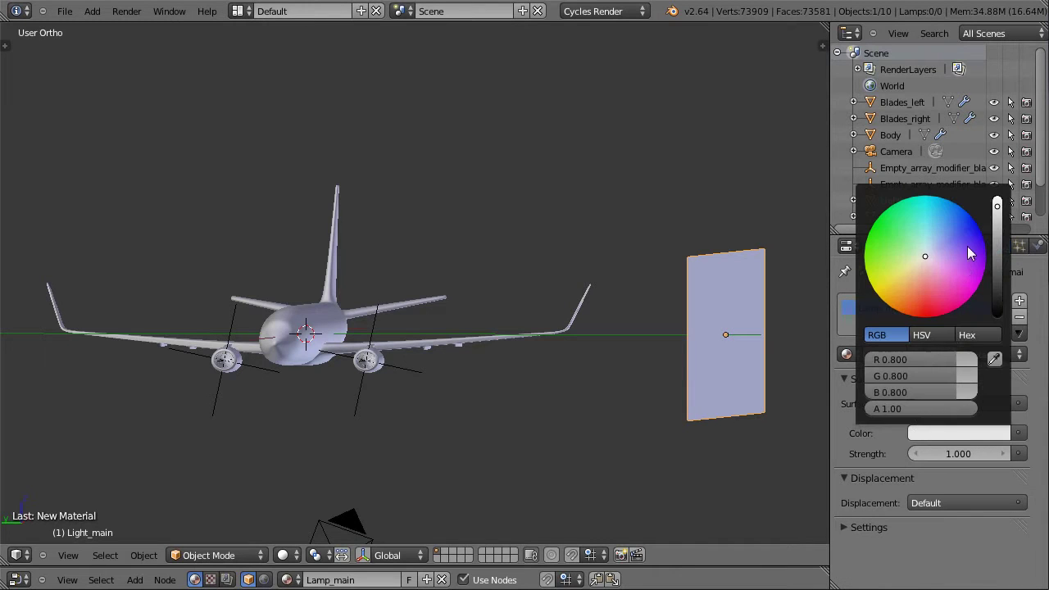
pyautogui.click(999, 212)
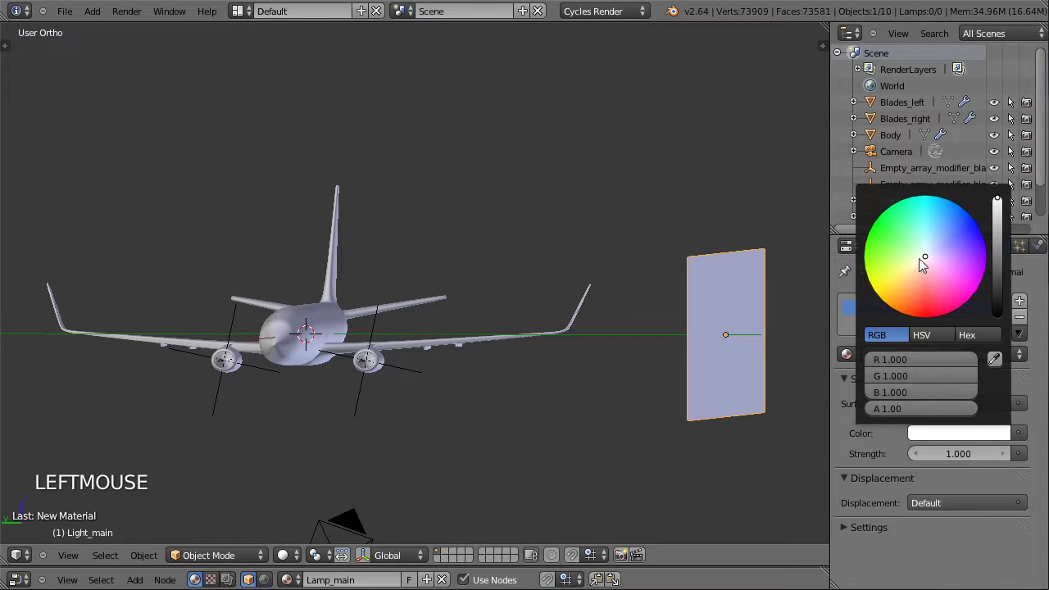
pyautogui.click(921, 263)
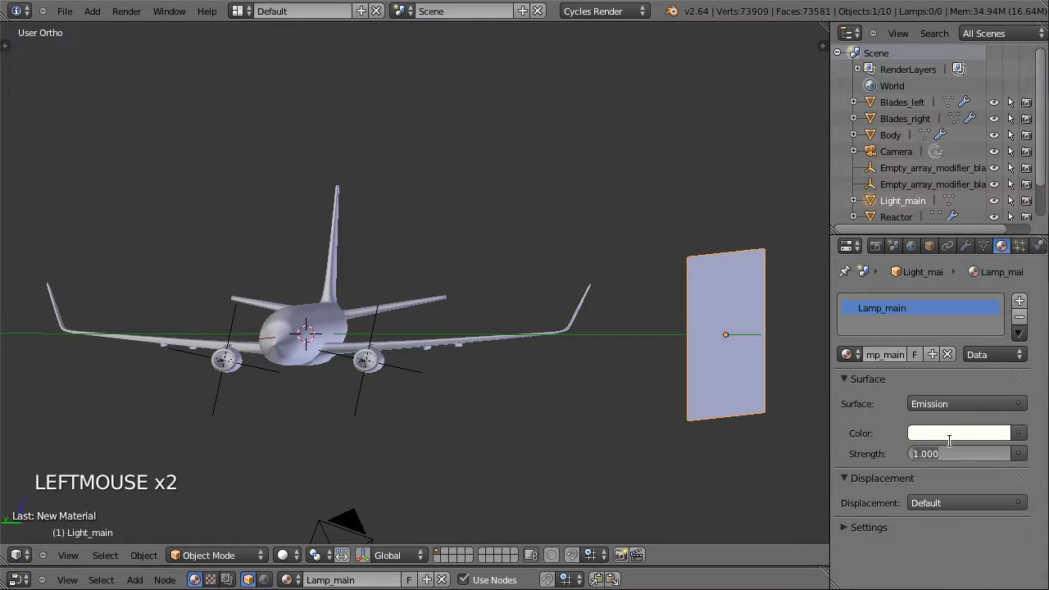
pyautogui.click(957, 448)
# Check the panel in the viewport and set rendering to GPU Compute
pyautogui.middleClick(495, 322)
pyautogui.click(289, 558)
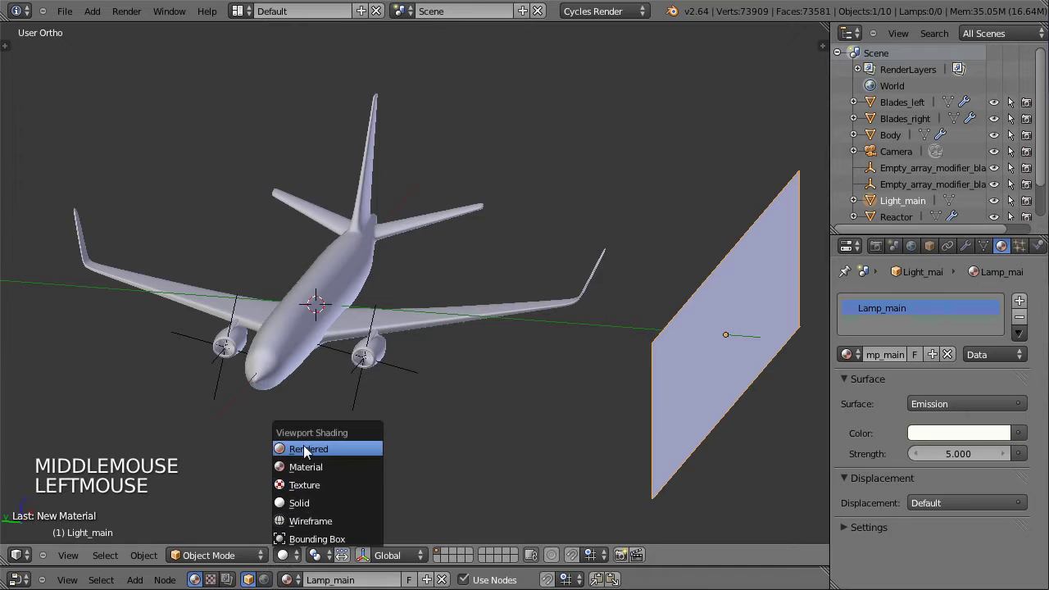
pyautogui.click(894, 400)
pyautogui.click(929, 361)
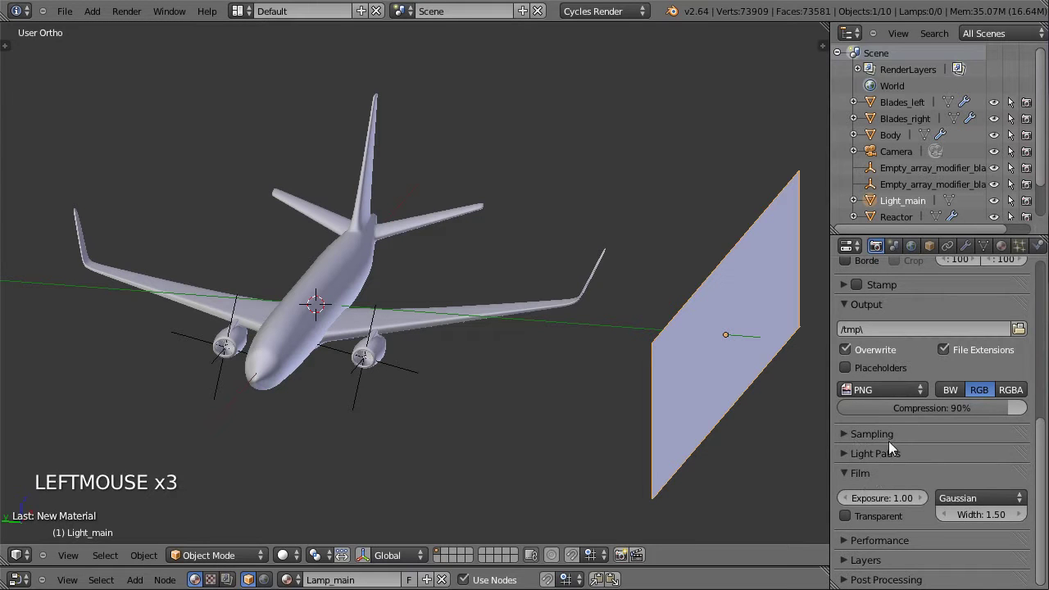
# Set Cycles sampling to 100 render and 50 preview samples
pyautogui.click(807, 347)
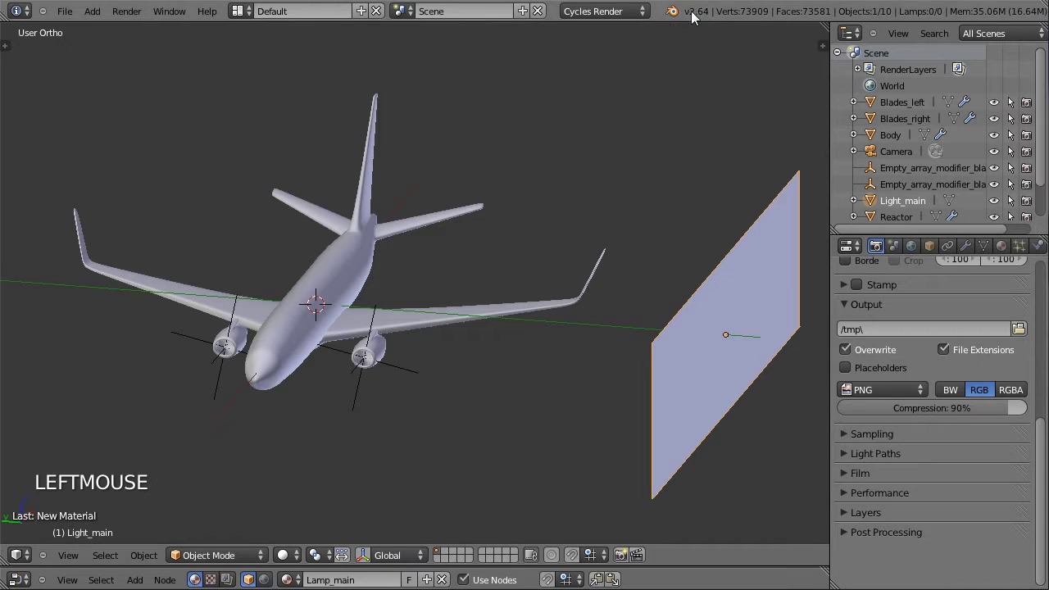
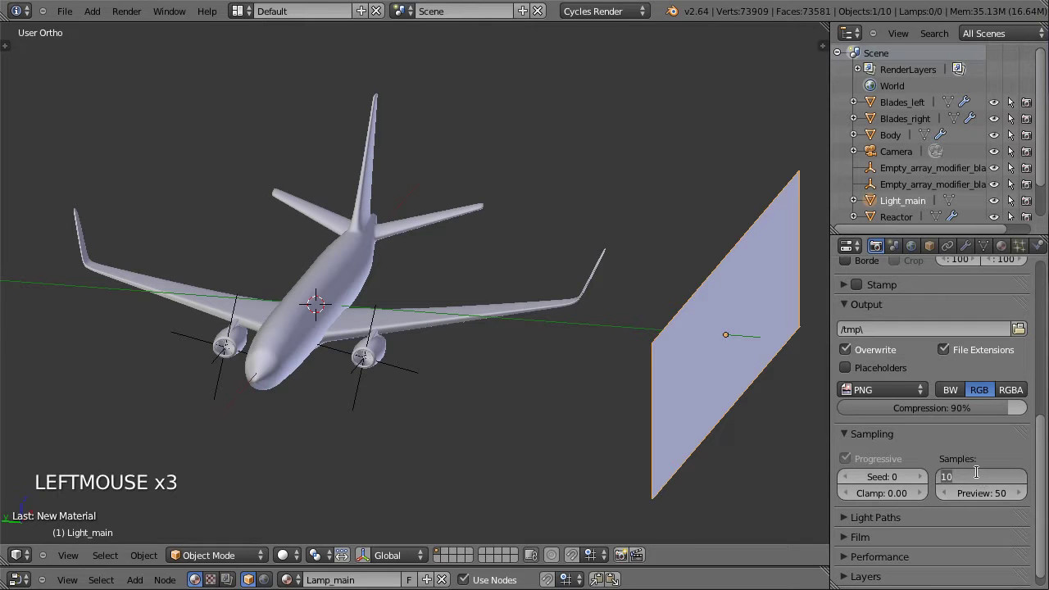
pyautogui.click(983, 480)
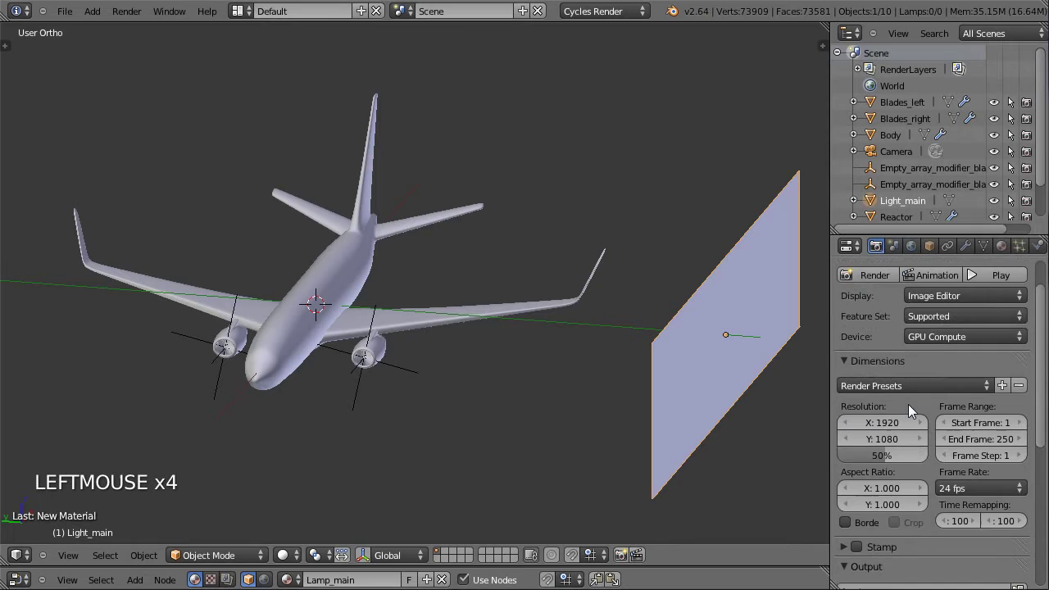
pyautogui.scroll(3)
# Preview the scene in Rendered shading through the camera, wing lit by the white panel
pyautogui.click(284, 559)
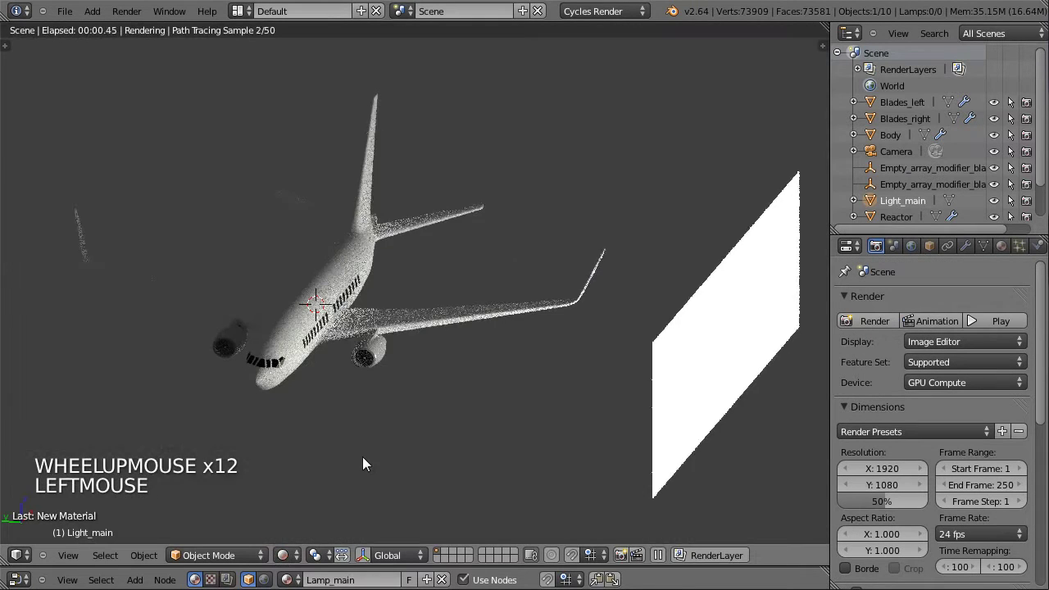
pyautogui.middleClick(390, 412)
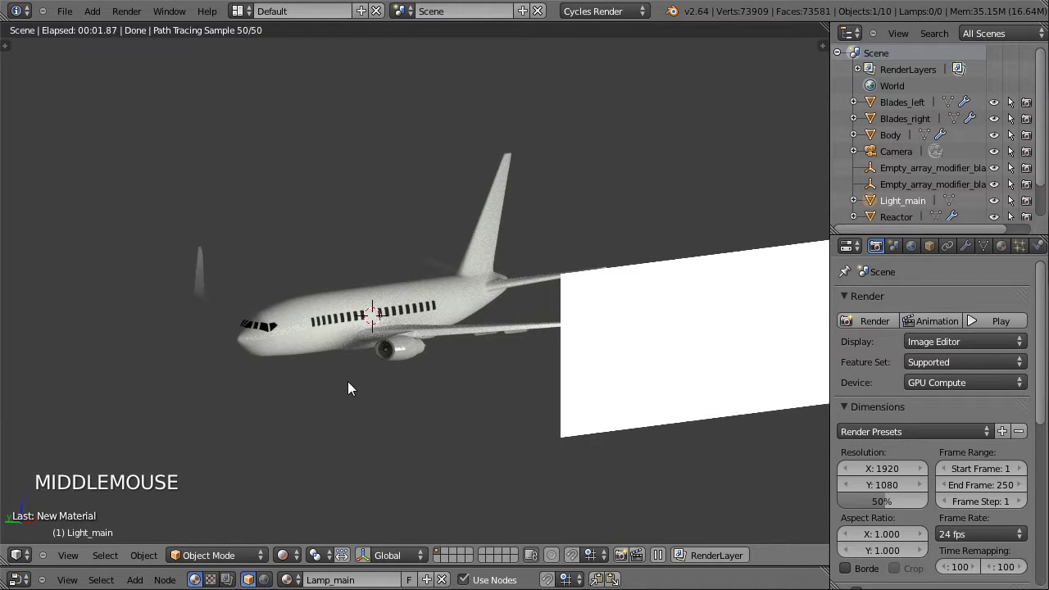
pyautogui.press('KP_0')
pyautogui.scroll(3)
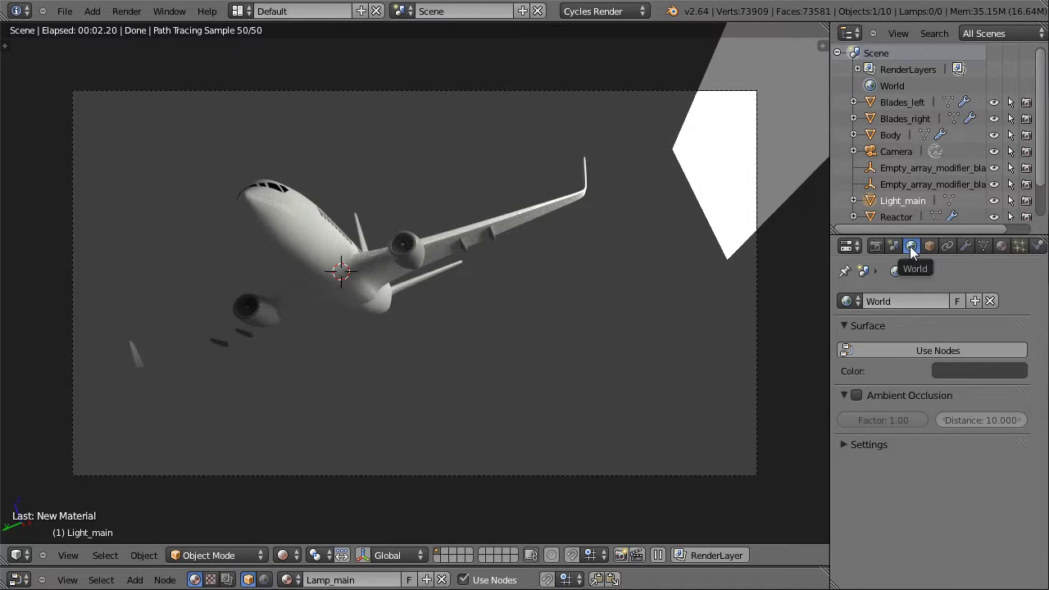
# Try world Ambient Occlusion on, then leave it off
pyautogui.click(881, 352)
pyautogui.click(932, 387)
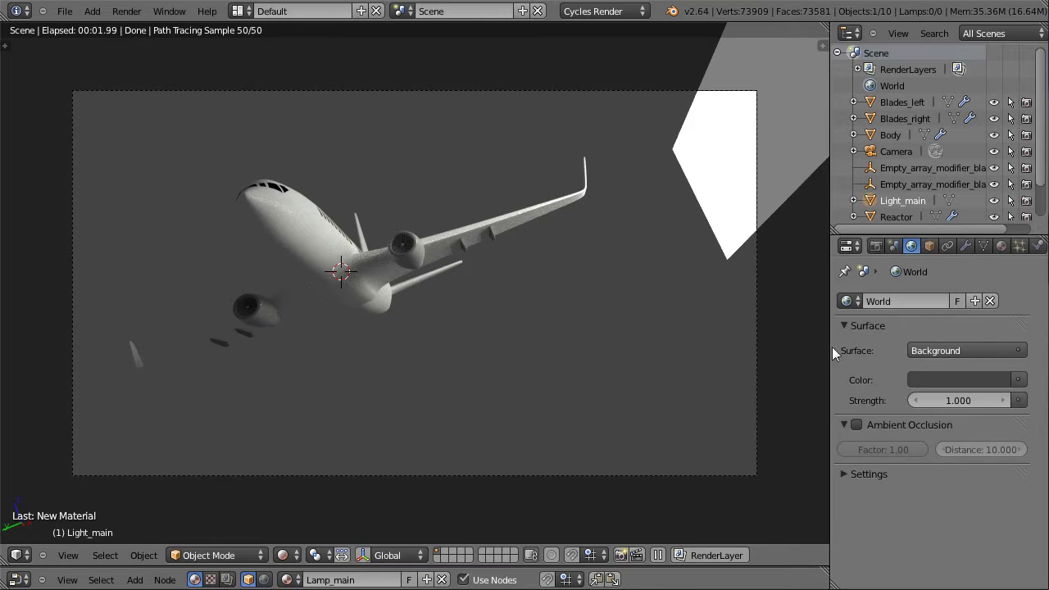
pyautogui.click(865, 430)
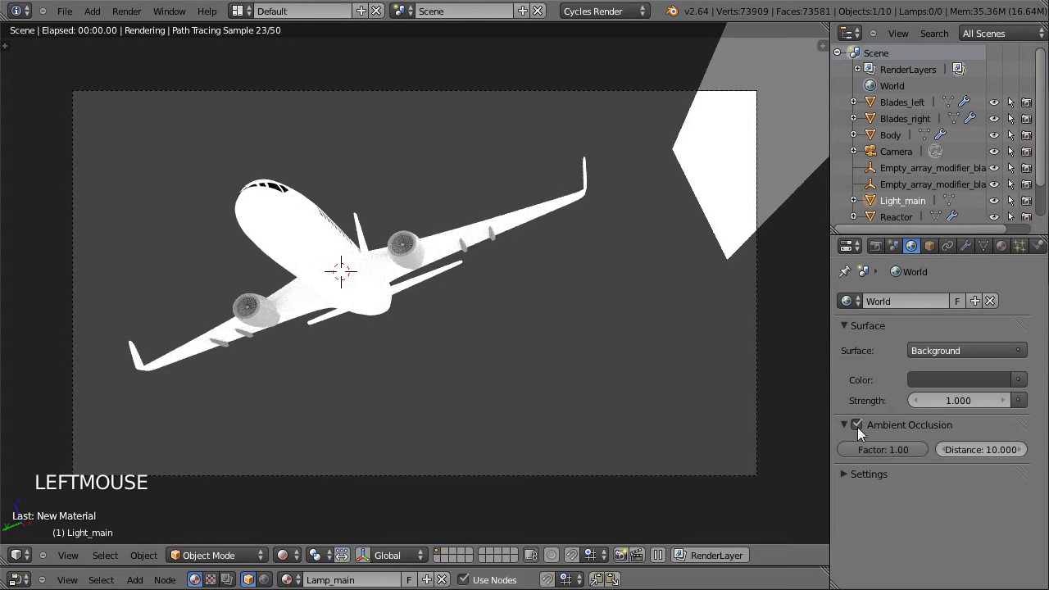
pyautogui.click(860, 432)
pyautogui.click(846, 428)
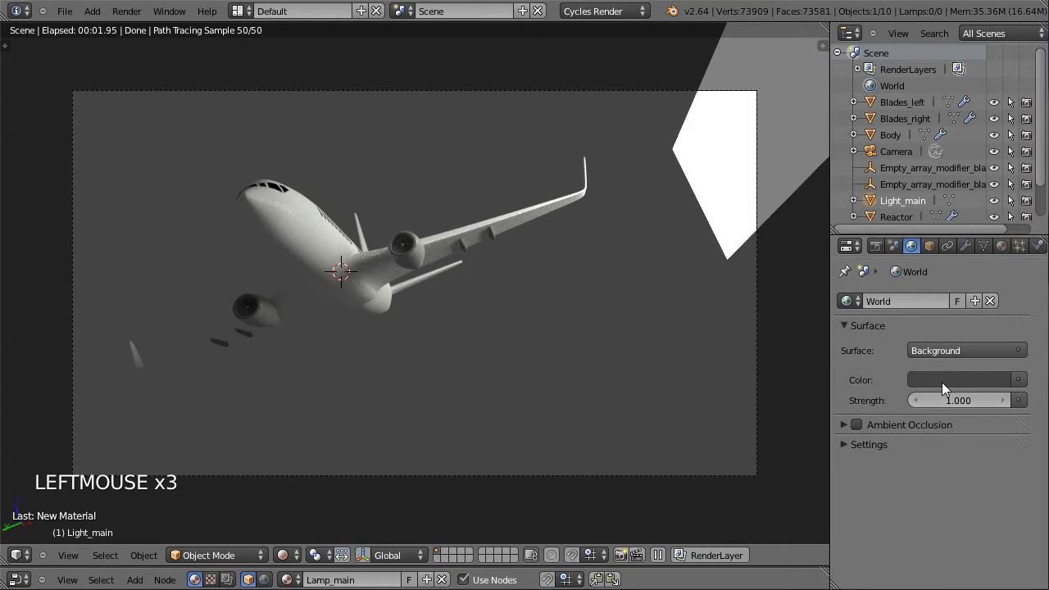
# Set the world background colour to black and stop the rendered preview
pyautogui.click(961, 396)
pyautogui.click(953, 386)
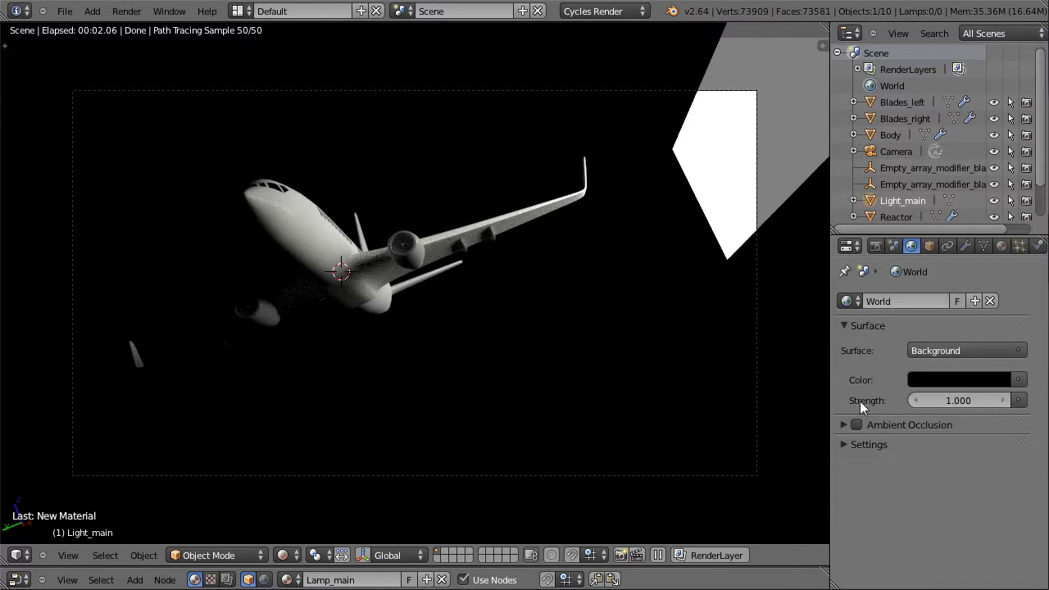
pyautogui.click(707, 245)
# Orbit along the light and give Light_main a first rotation
pyautogui.click(284, 553)
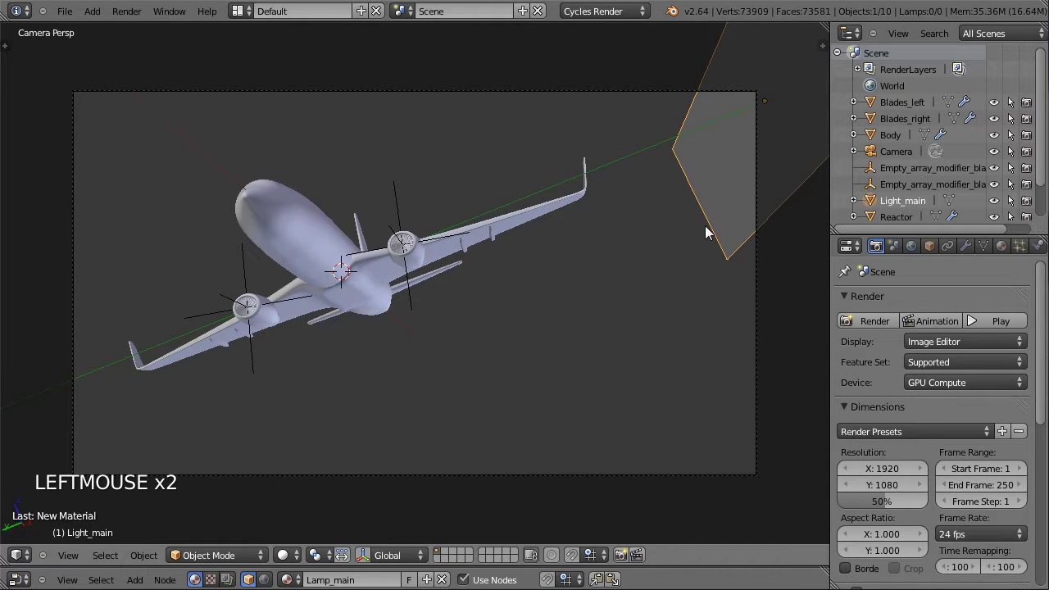
pyautogui.middleClick(622, 170)
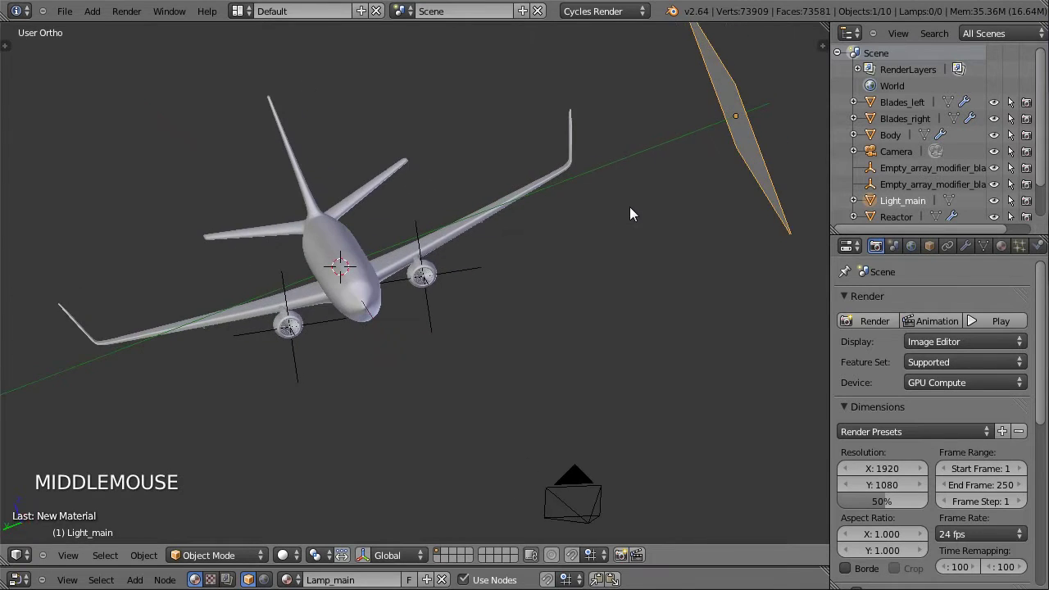
pyautogui.middleClick(629, 223)
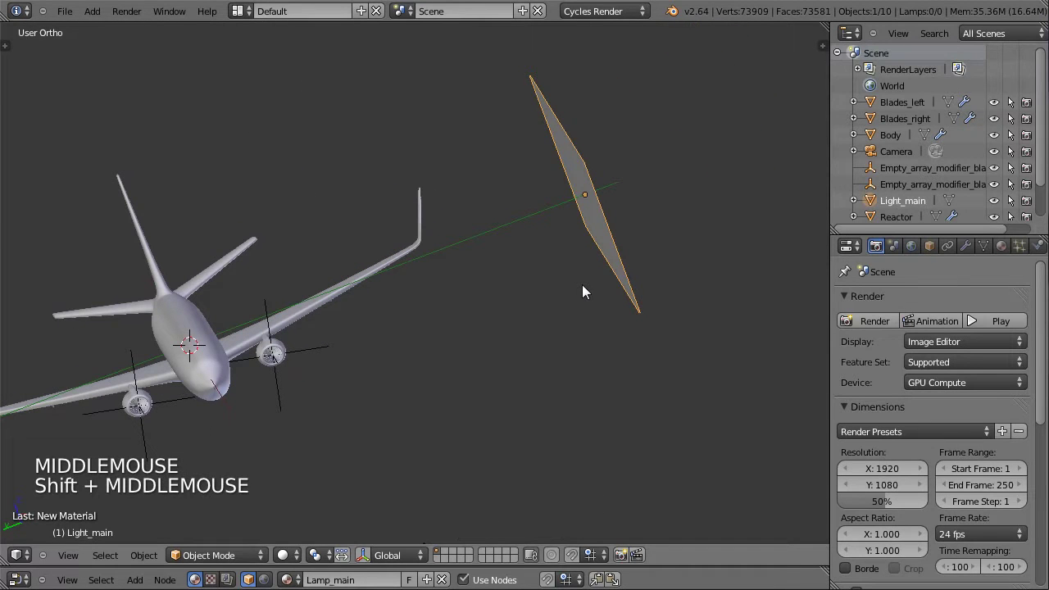
pyautogui.press('g')
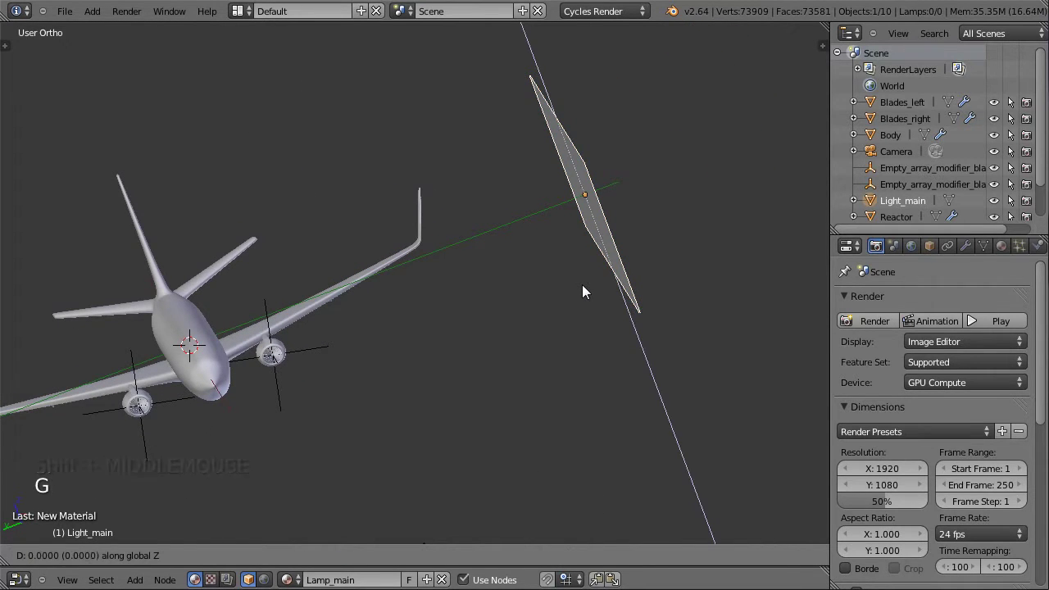
pyautogui.click(429, 321)
# From the side orthographic view, tilt Light_main to its new angle above the wing
pyautogui.middleClick(331, 334)
pyautogui.press('ctrl+KP_3')
pyautogui.middleClick(342, 157)
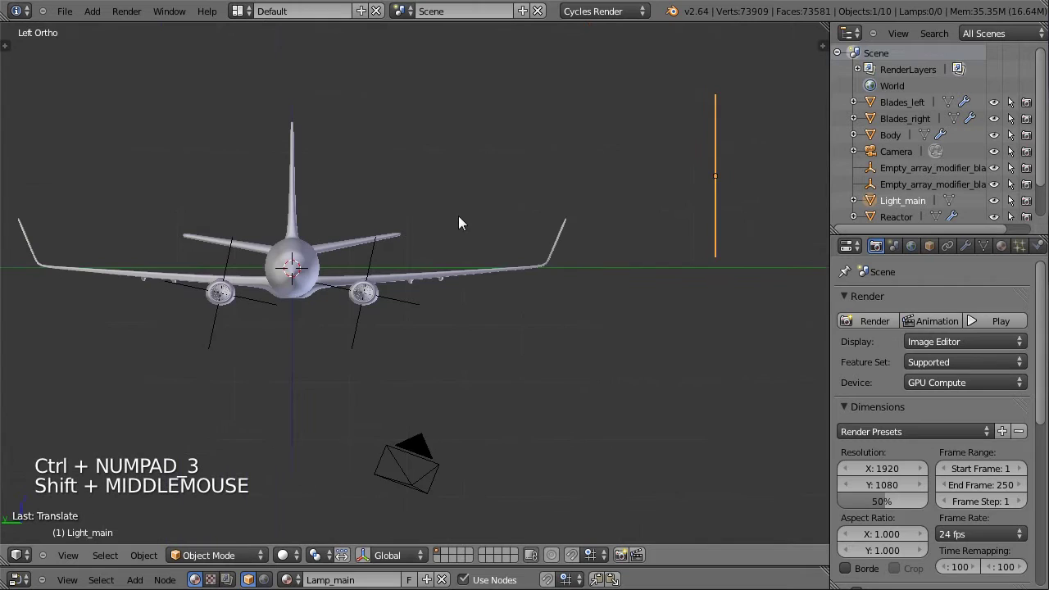
pyautogui.press('KP_3')
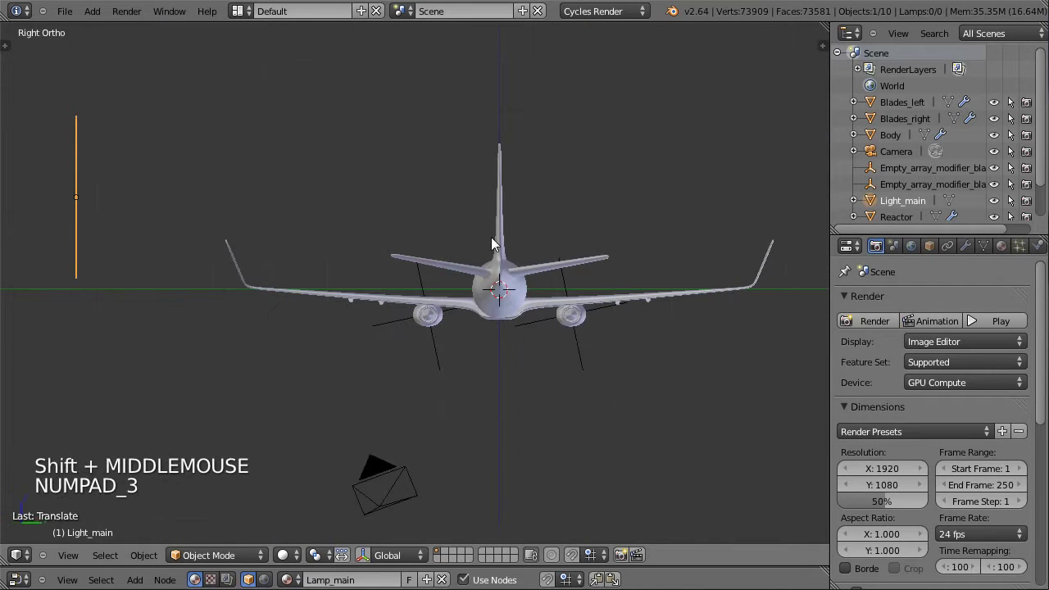
pyautogui.press('ctrl+KP_3')
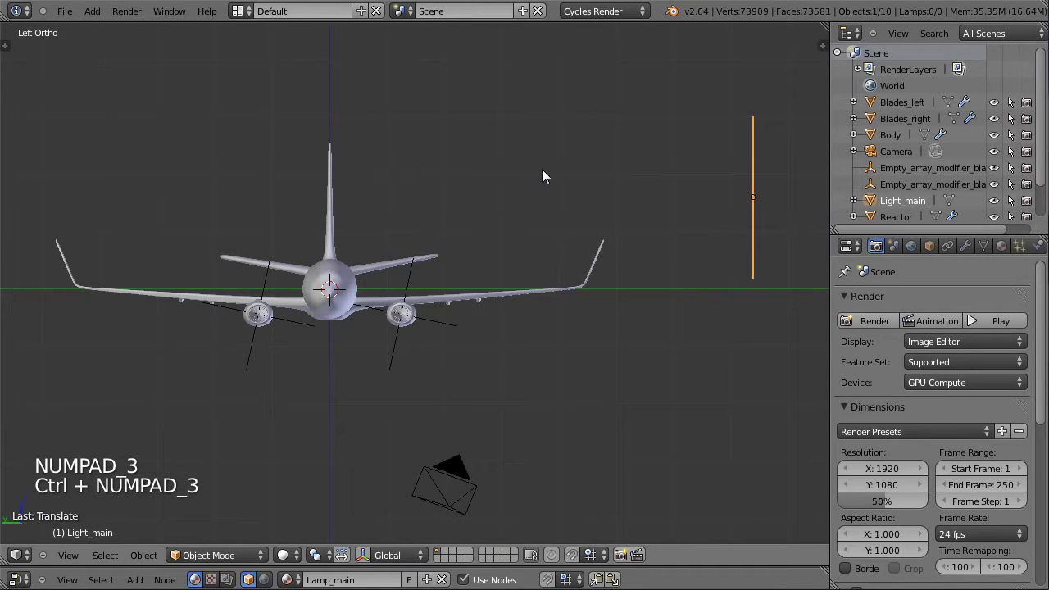
pyautogui.press('r')
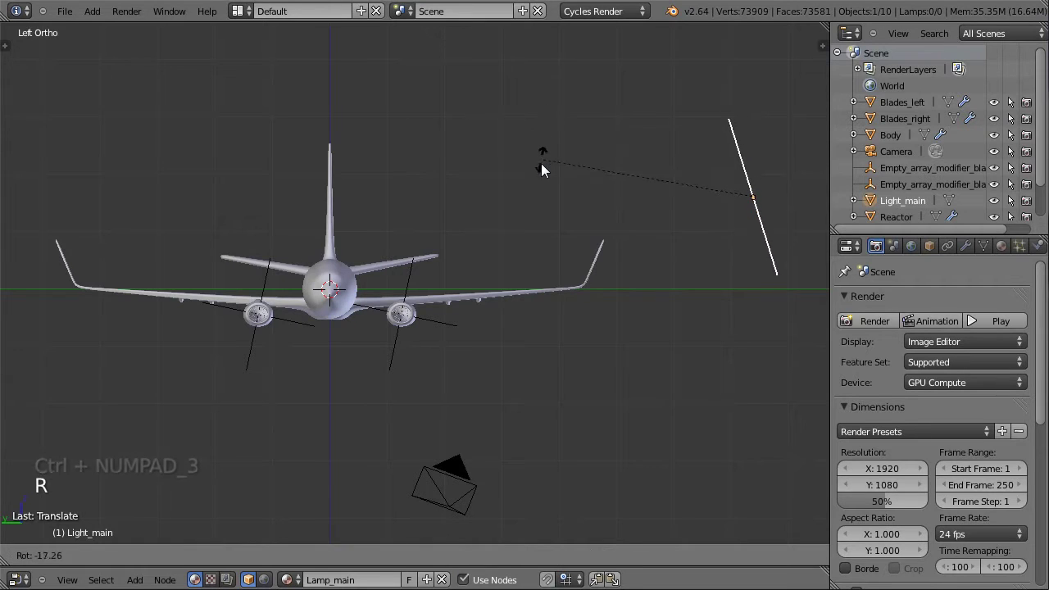
pyautogui.click(560, 186)
pyautogui.press('g')
pyautogui.click(752, 235)
# Show the rendered preview through the camera and select Light_main
pyautogui.click(299, 521)
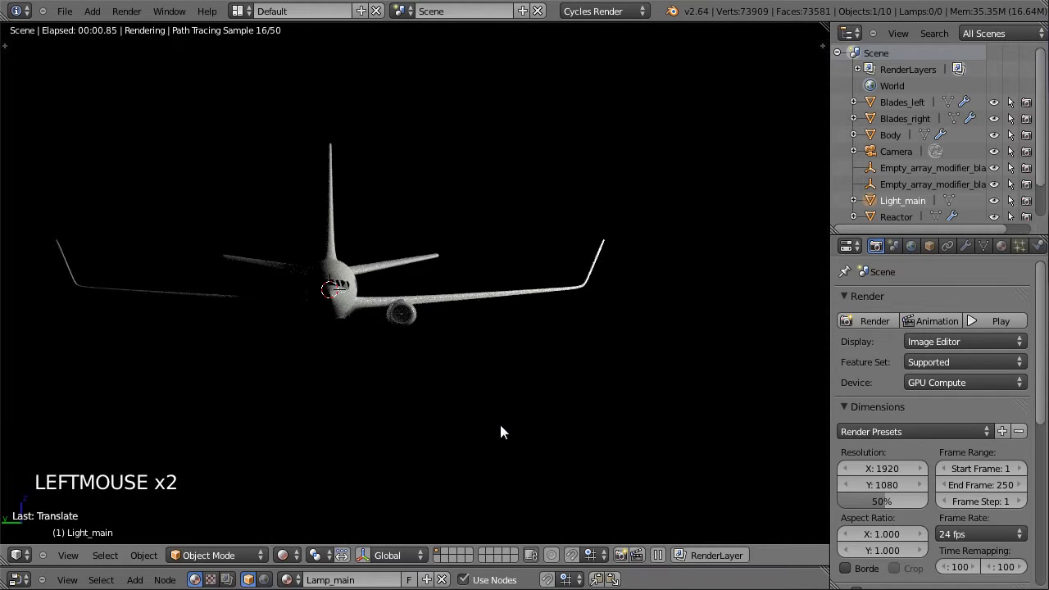
pyautogui.press('KP_0')
pyautogui.rightClick(689, 123)
pyautogui.click(892, 205)
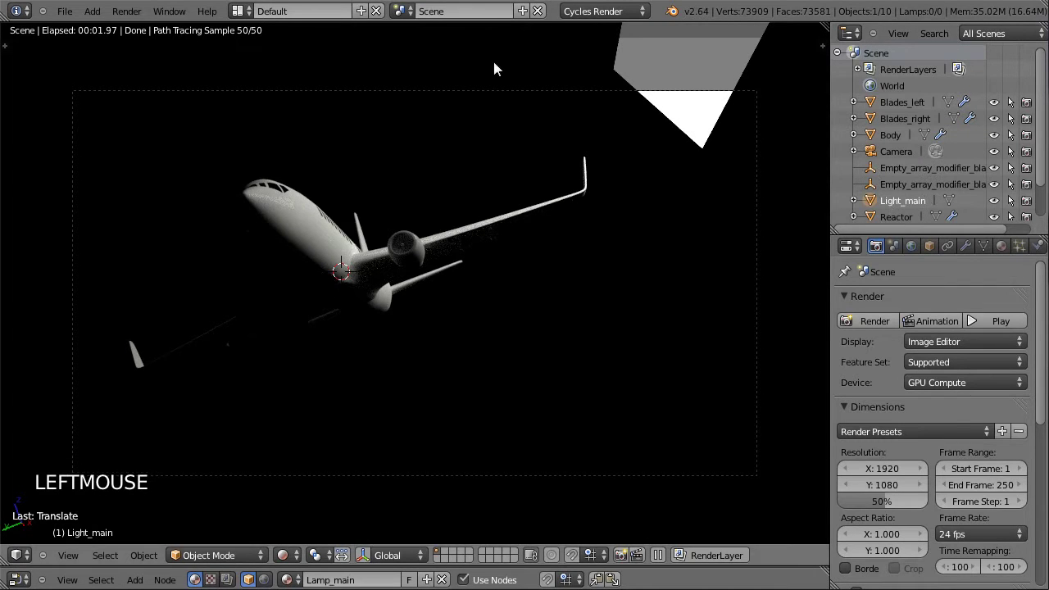
# Move Light_main into its new position, then bring up the plane_ref.jpg reference photo
pyautogui.press('g')
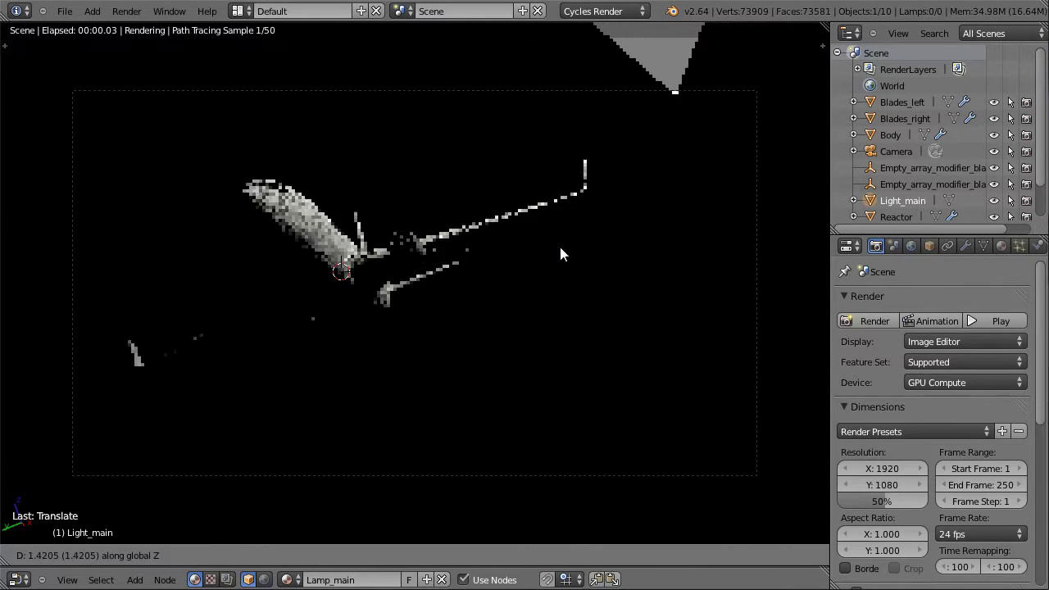
pyautogui.click(562, 251)
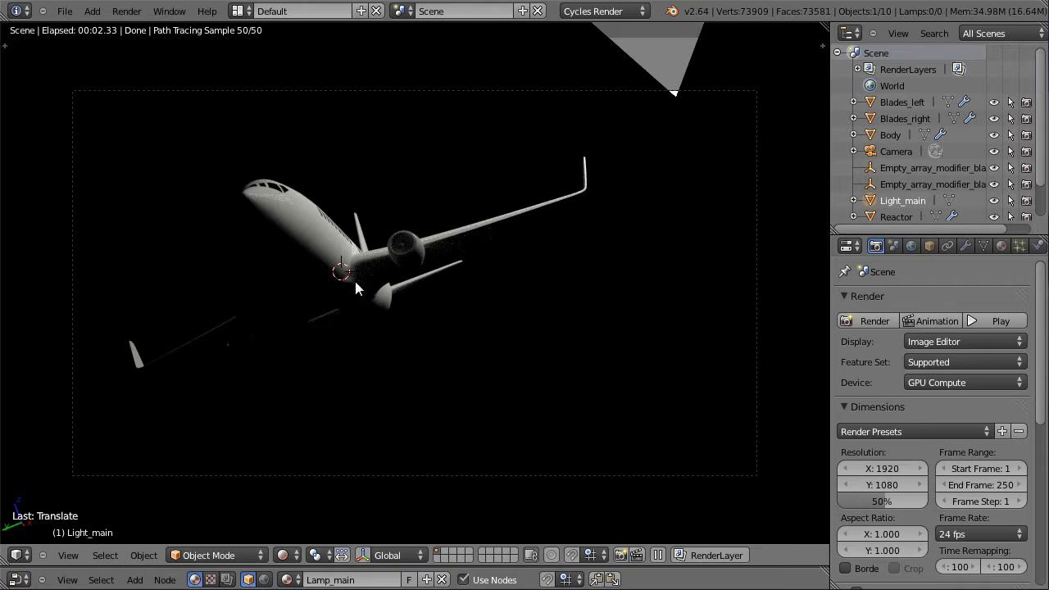
pyautogui.press('g')
pyautogui.click(672, 207)
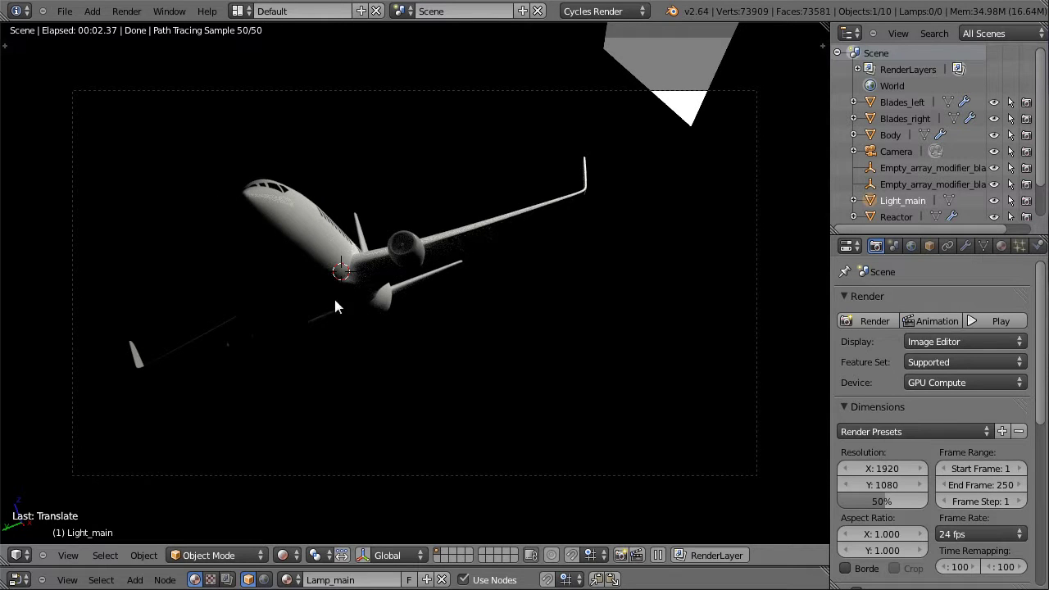
pyautogui.click(289, 558)
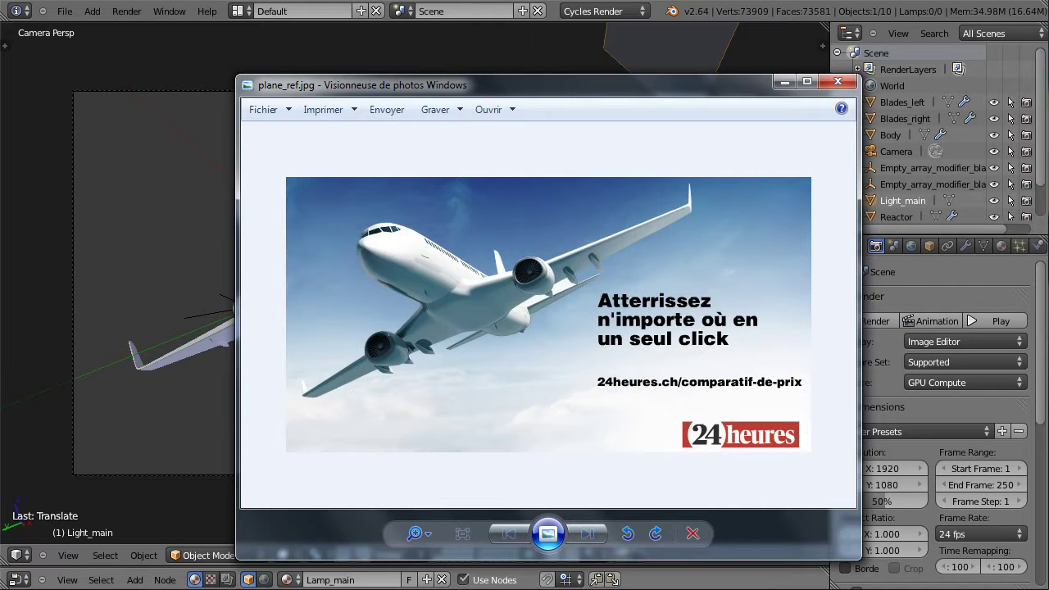
# Orbit and zoom the 3D view to show the whole airplane with the light panel above
pyautogui.middleClick(503, 257)
pyautogui.scroll(-3)
pyautogui.middleClick(466, 273)
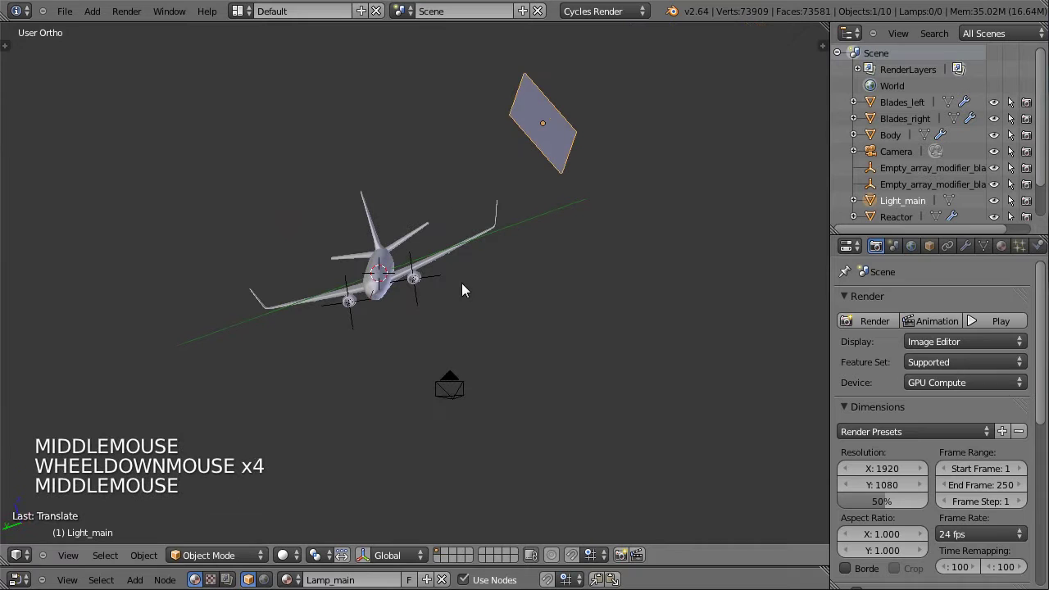
pyautogui.middleClick(499, 233)
pyautogui.scroll(3)
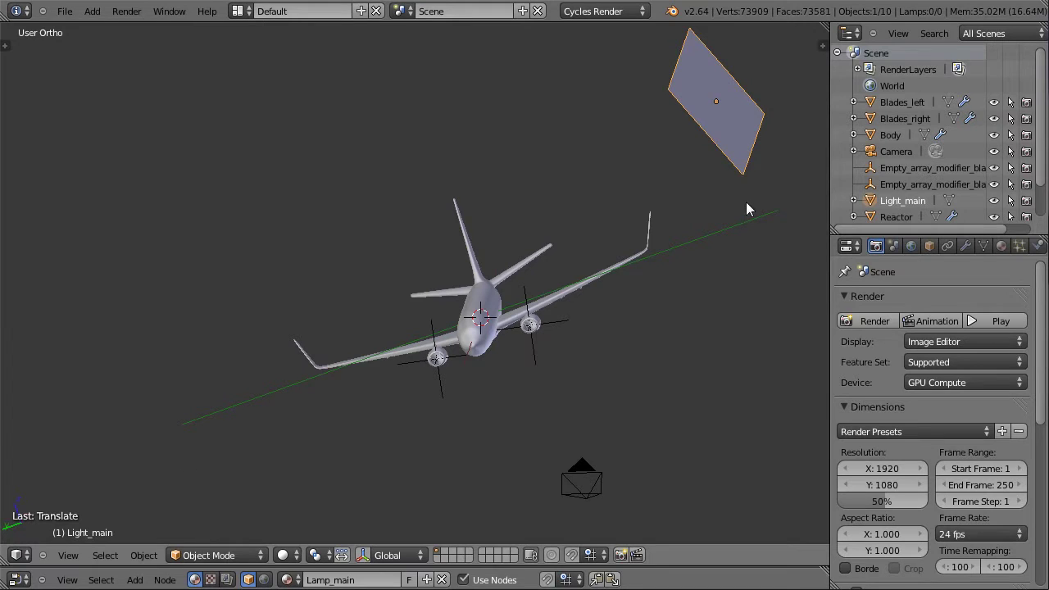
# From the side view, duplicate the Light_main plane with Shift+D and drop the copy
pyautogui.press('ctrl+KP_3')
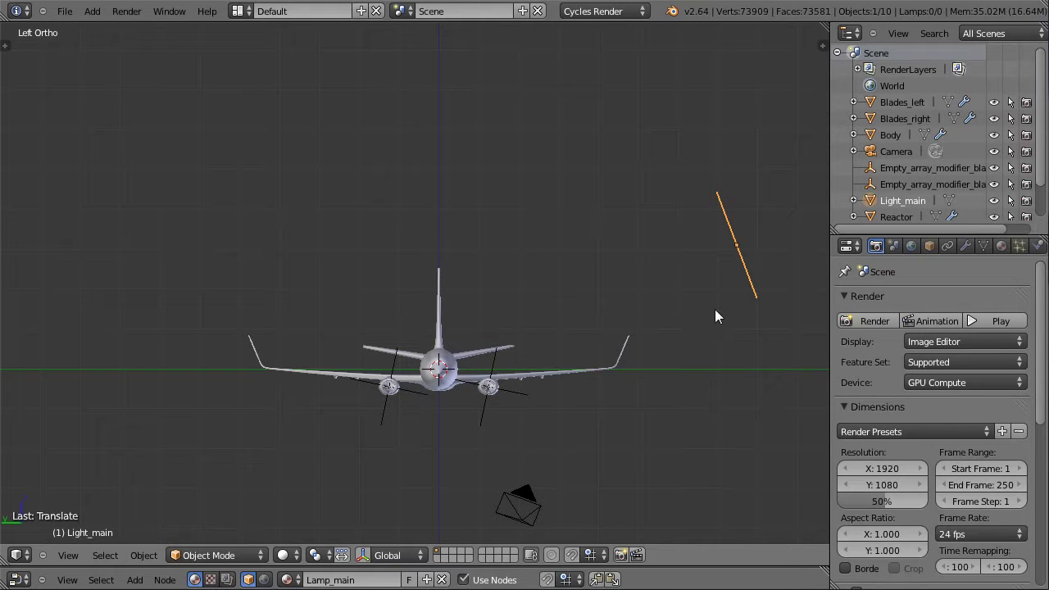
pyautogui.press('shift+d')
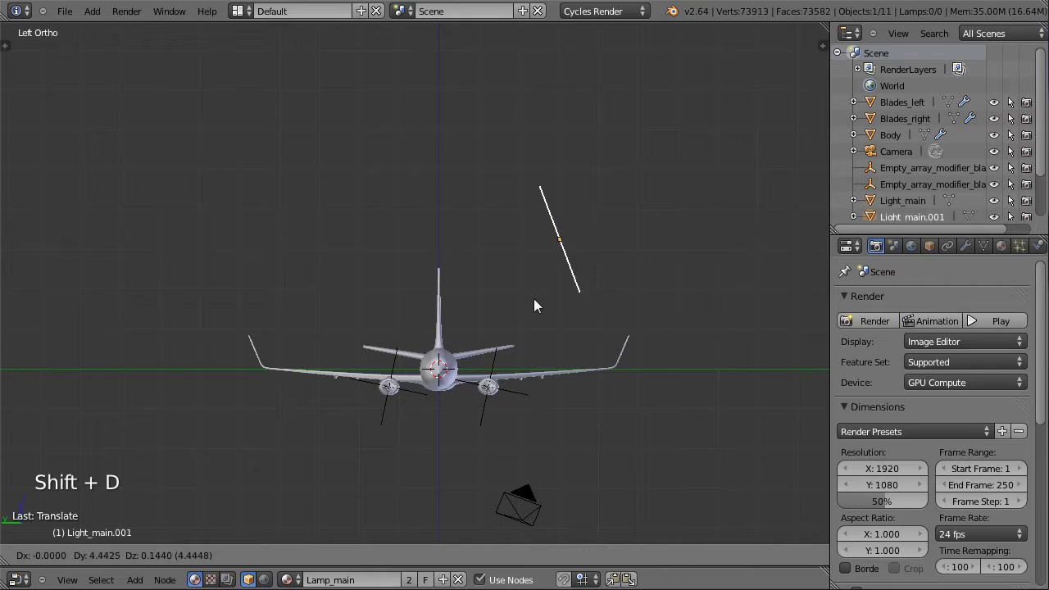
pyautogui.click(346, 500)
pyautogui.middleClick(496, 432)
# Move and rotate the duplicate light panel into its new position in the scene
pyautogui.press('g')
pyautogui.click(364, 409)
pyautogui.press('r')
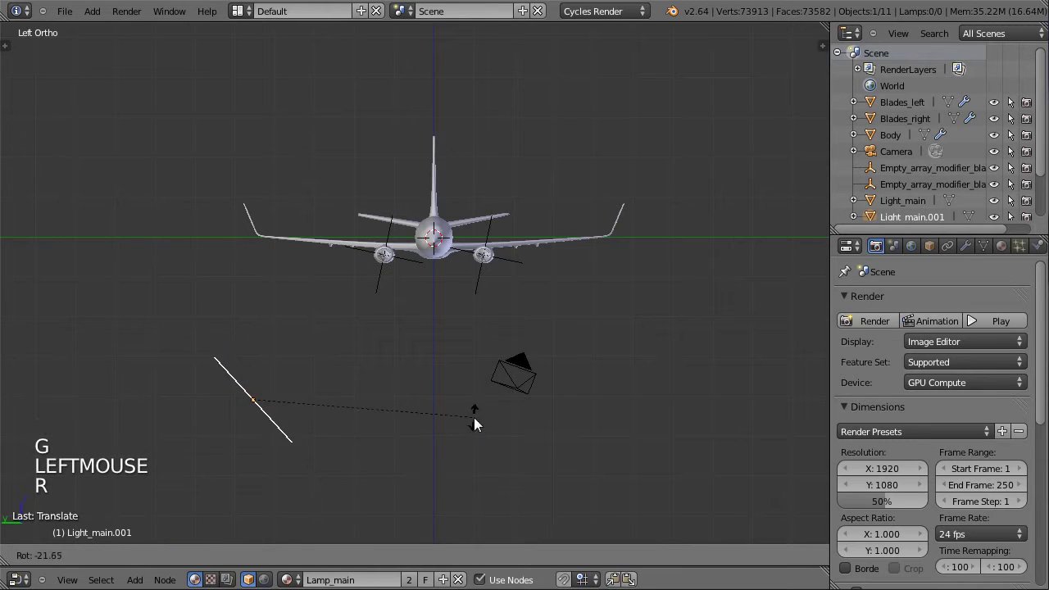
pyautogui.click(445, 420)
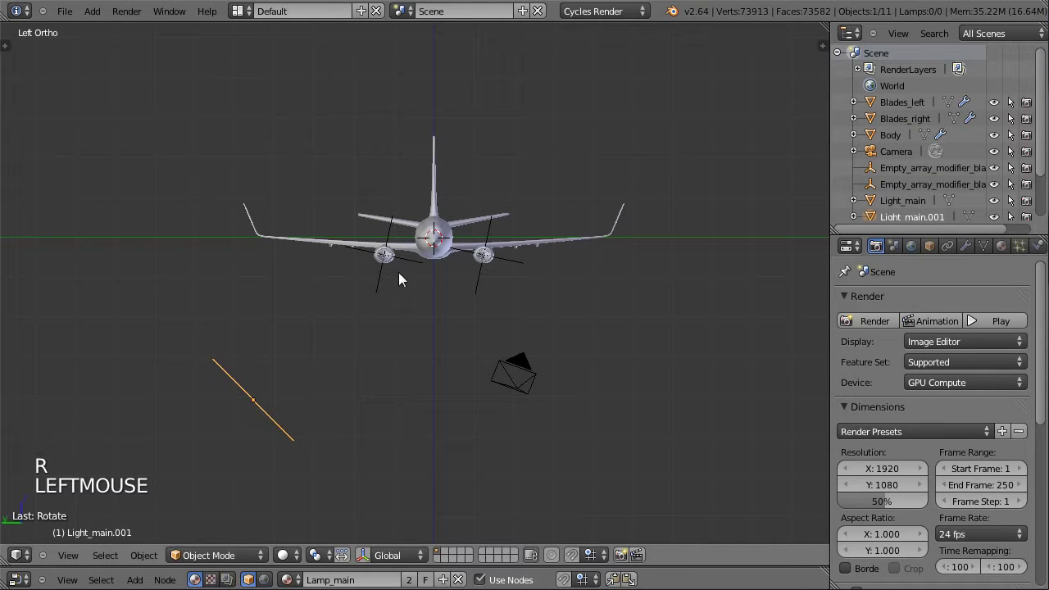
pyautogui.middleClick(525, 315)
# Rename the copy Light__blue and give it its own separate Lamp_blue material
pyautogui.click(909, 220)
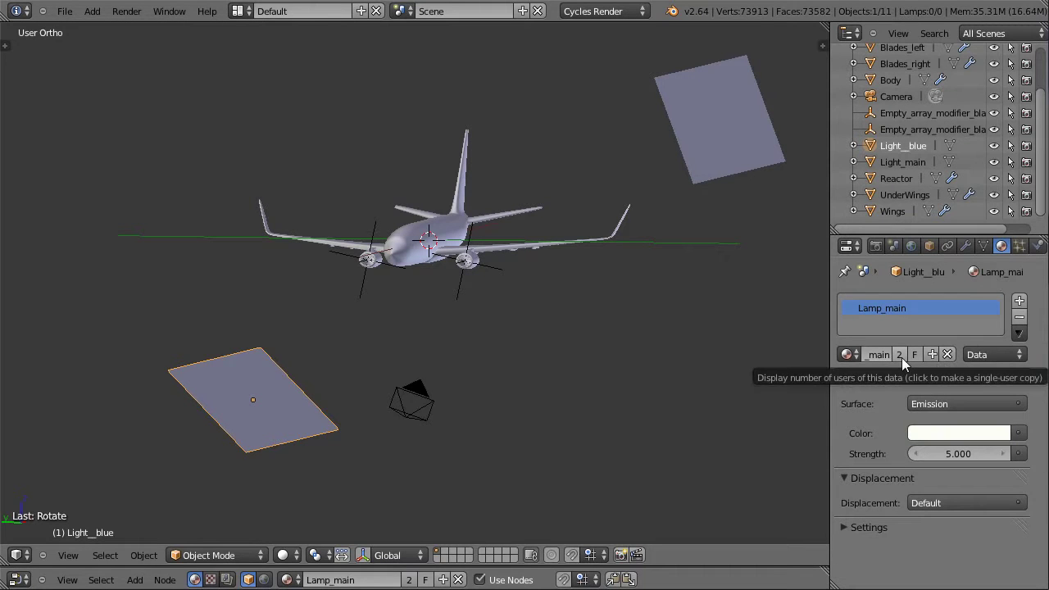
pyautogui.click(904, 367)
pyautogui.scroll(3)
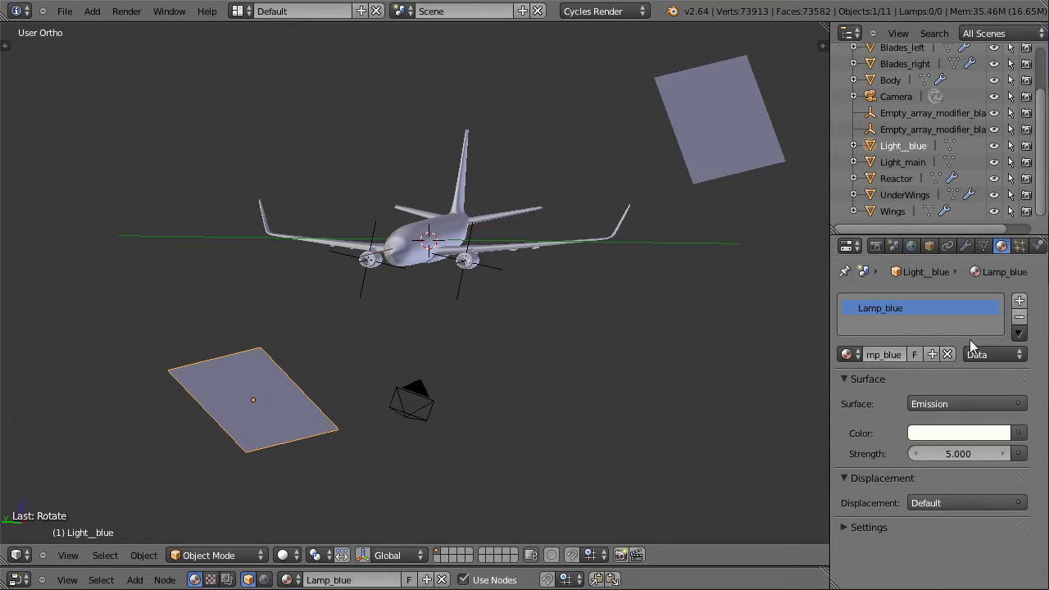
# Set Lamp_blue's pale blue emission strength to 1 and look through the camera
pyautogui.click(941, 243)
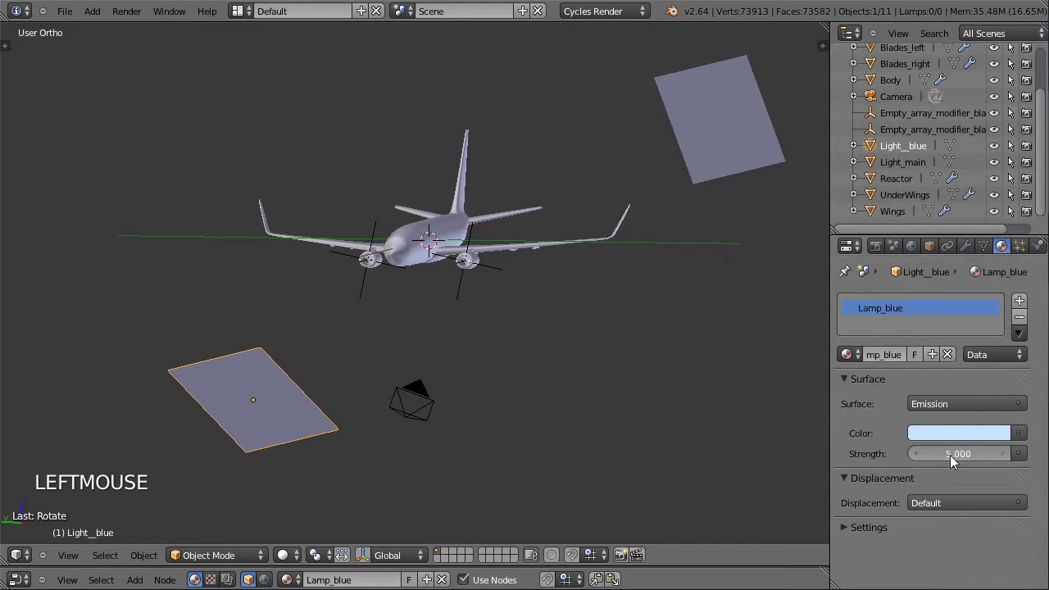
pyautogui.click(937, 443)
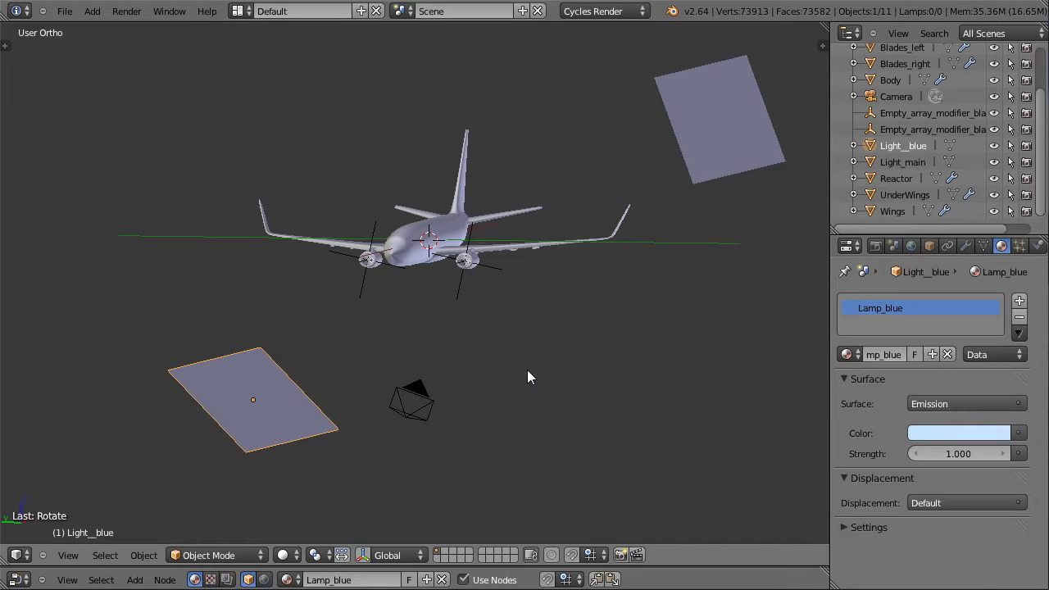
pyautogui.press('KP_0')
# In rendered preview, tint Lamp_blue lavender at strength 0.5 and lift the world background to dark grey
pyautogui.click(292, 563)
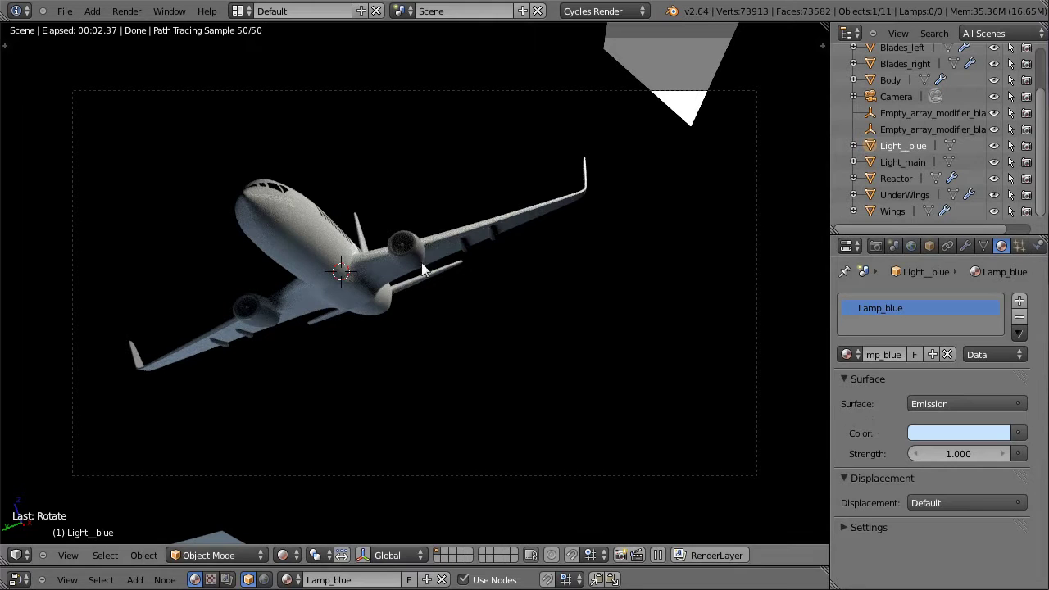
pyautogui.click(946, 246)
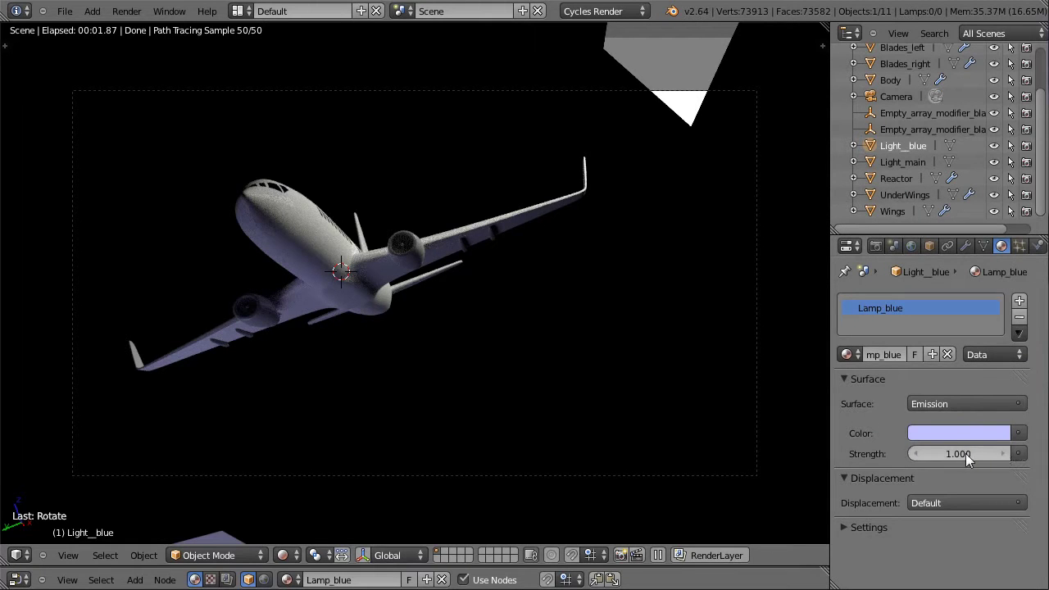
pyautogui.click(959, 458)
pyautogui.click(953, 458)
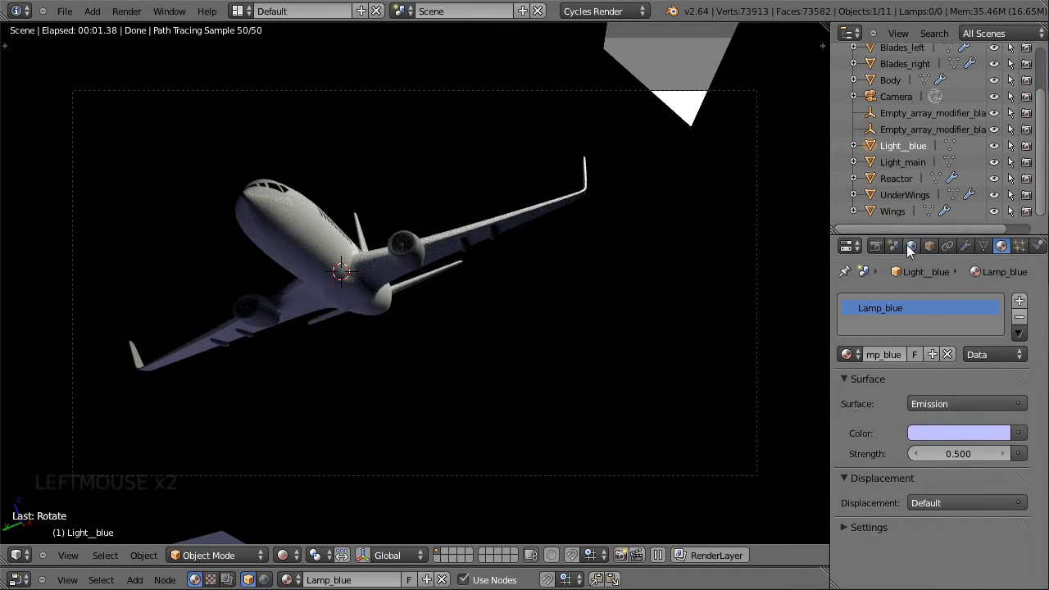
pyautogui.click(1002, 265)
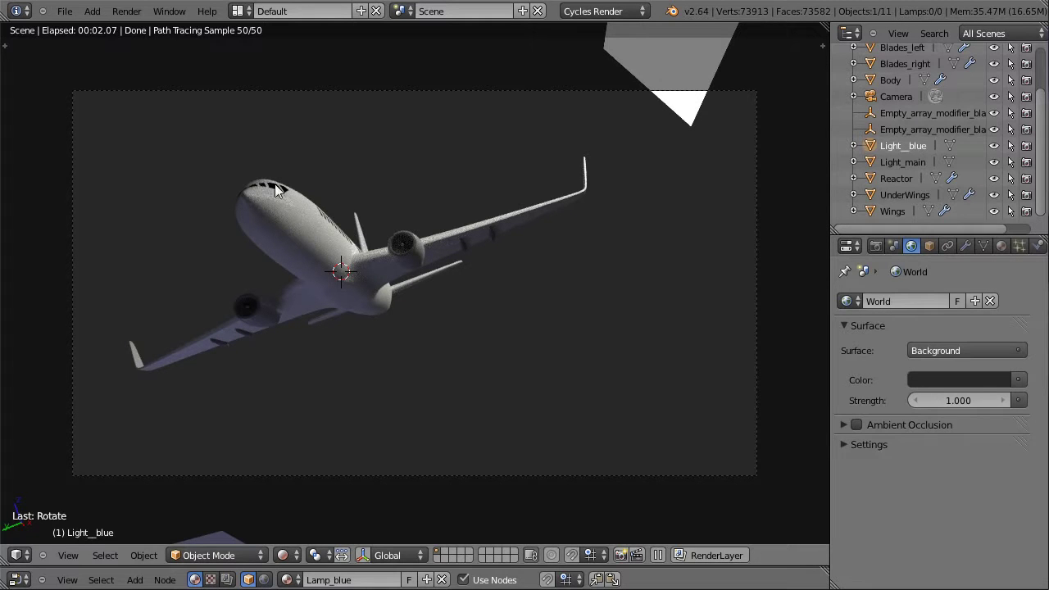
# In solid shading, select the camera and nudge and tilt it several times to reframe the wing
pyautogui.click(294, 558)
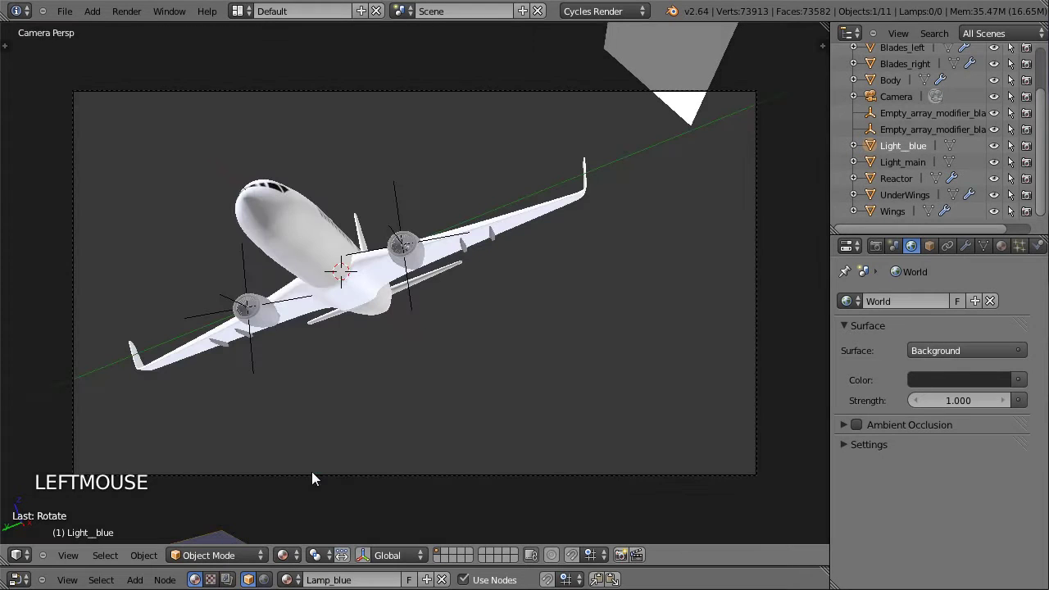
pyautogui.rightClick(359, 485)
pyautogui.press('g')
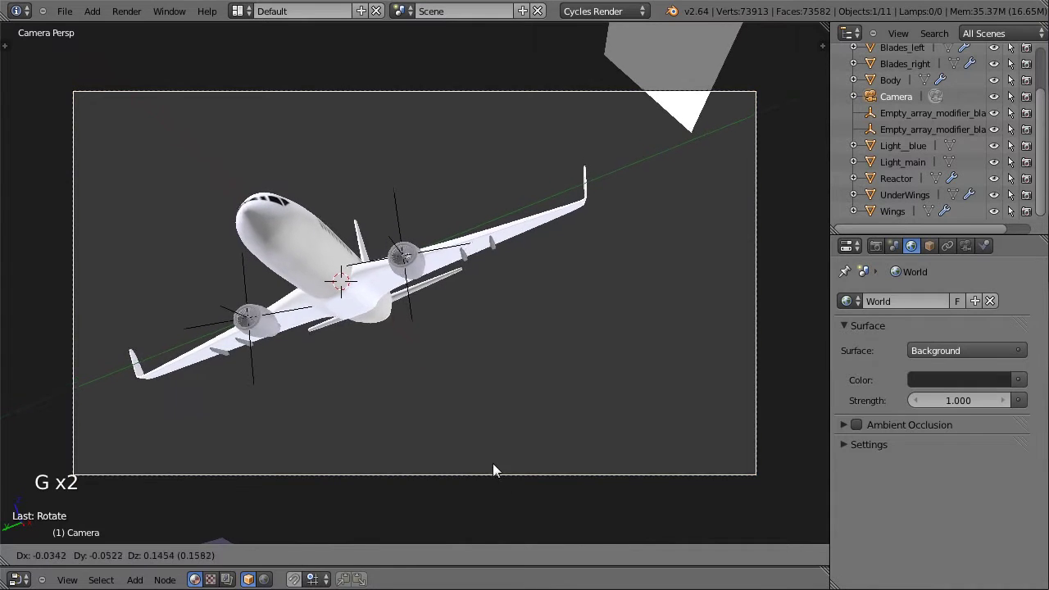
pyautogui.click(497, 467)
pyautogui.press('r')
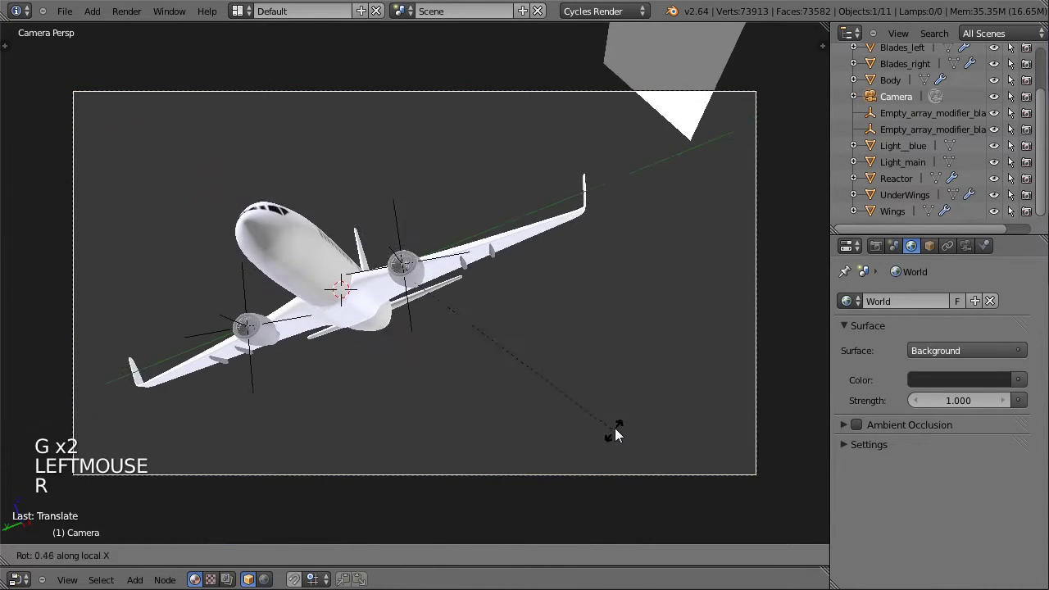
pyautogui.click(621, 413)
pyautogui.press('g')
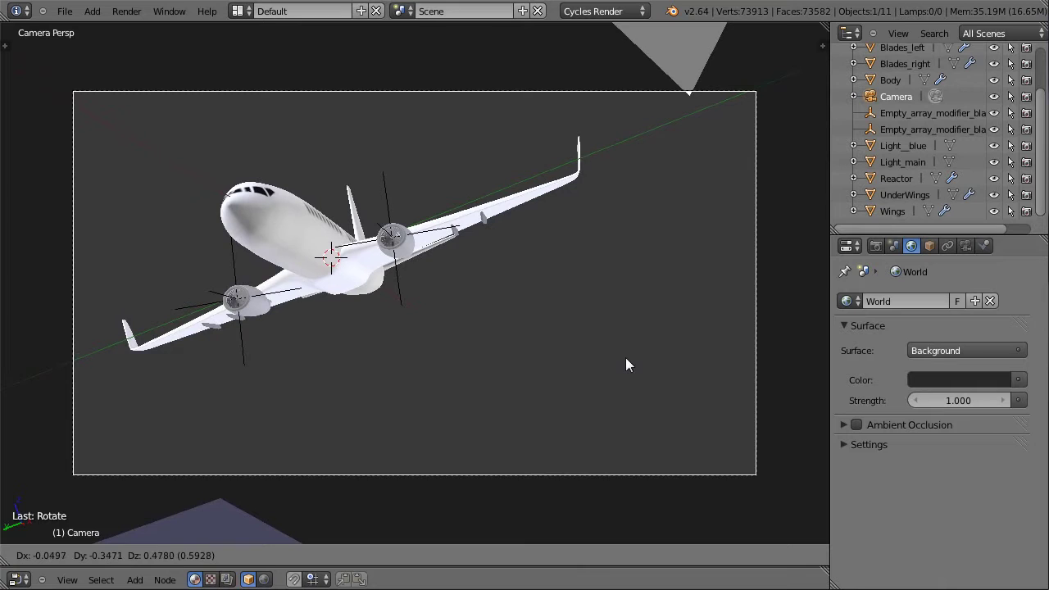
pyautogui.click(647, 407)
pyautogui.press('r')
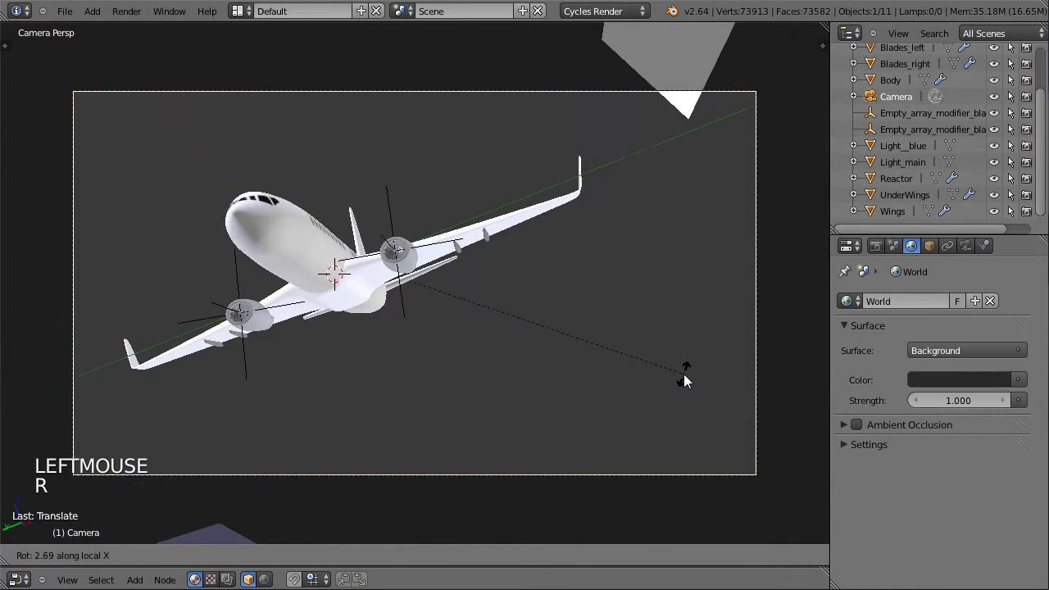
pyautogui.click(689, 377)
pyautogui.press('g')
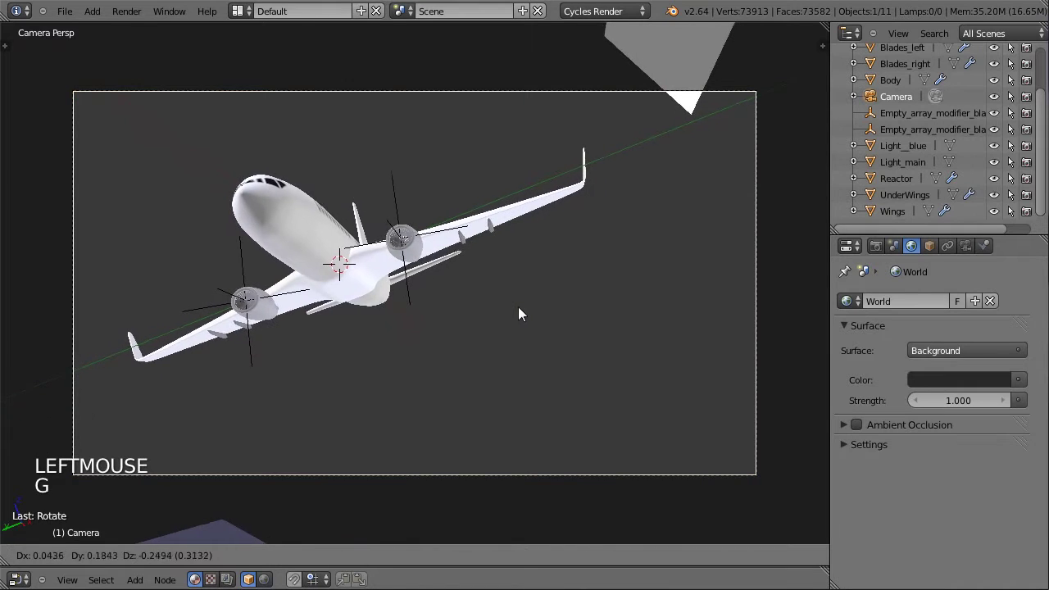
pyautogui.click(524, 306)
# Select Light_main and preview the reframed shot as a 50-sample render
pyautogui.scroll(-3)
pyautogui.rightClick(659, 53)
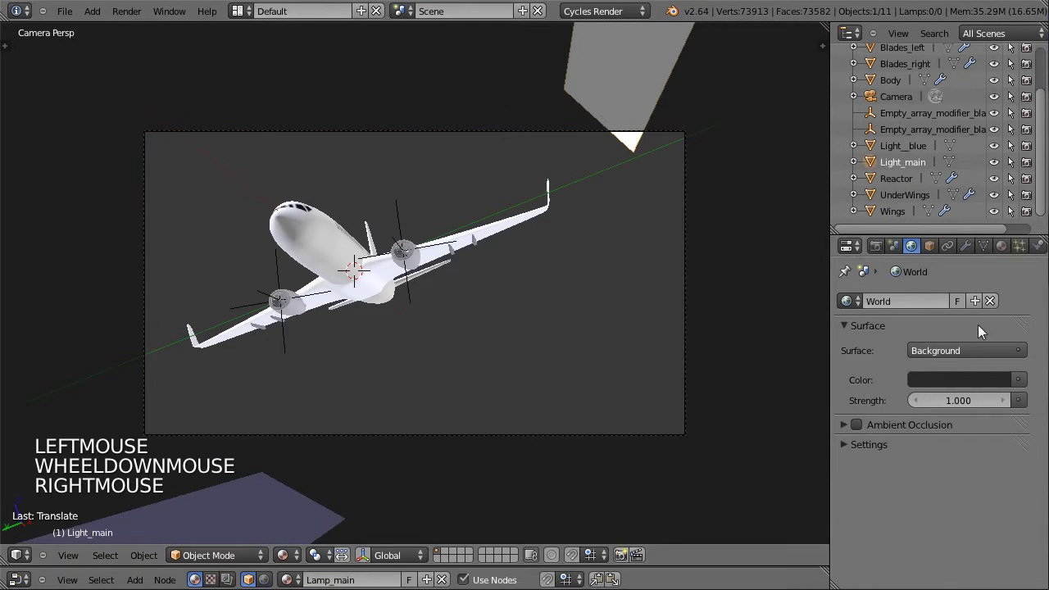
pyautogui.click(290, 557)
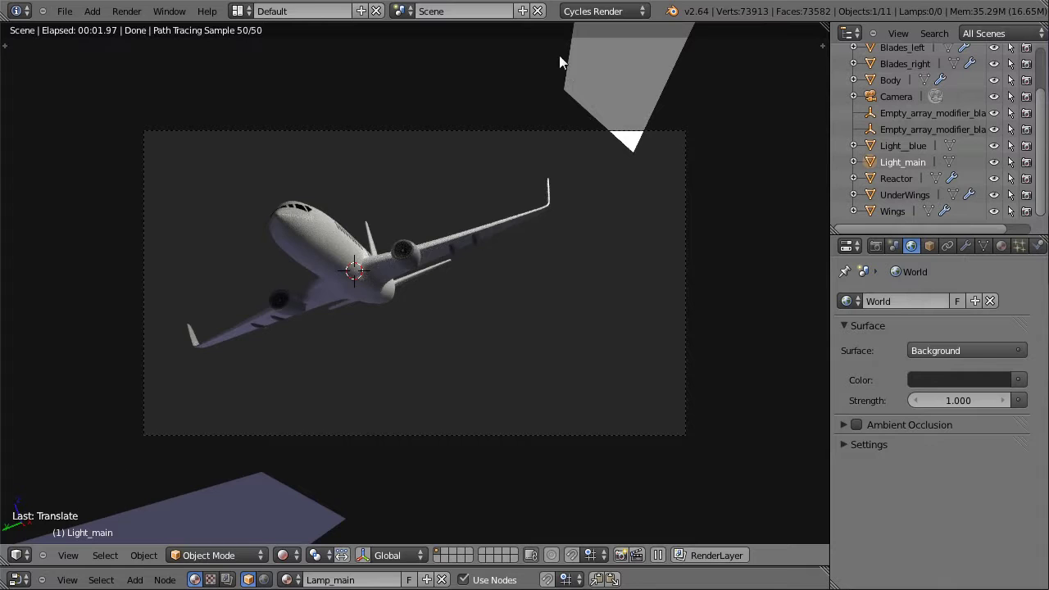
# Turn off Camera ray visibility for the Light_main panel
pyautogui.click(287, 557)
pyautogui.rightClick(617, 92)
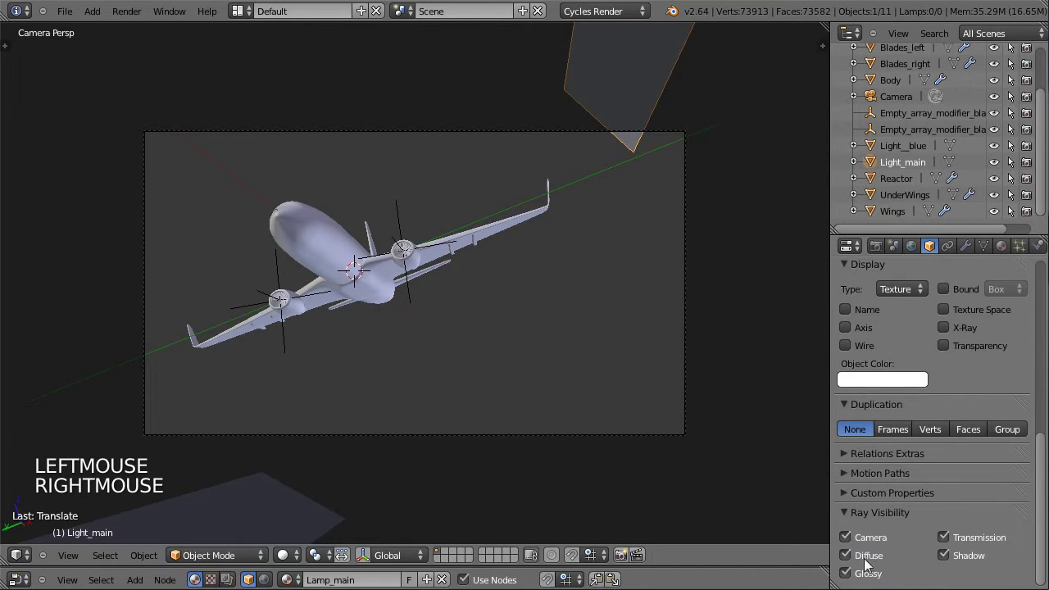
pyautogui.click(848, 545)
pyautogui.scroll(-3)
pyautogui.click(799, 121)
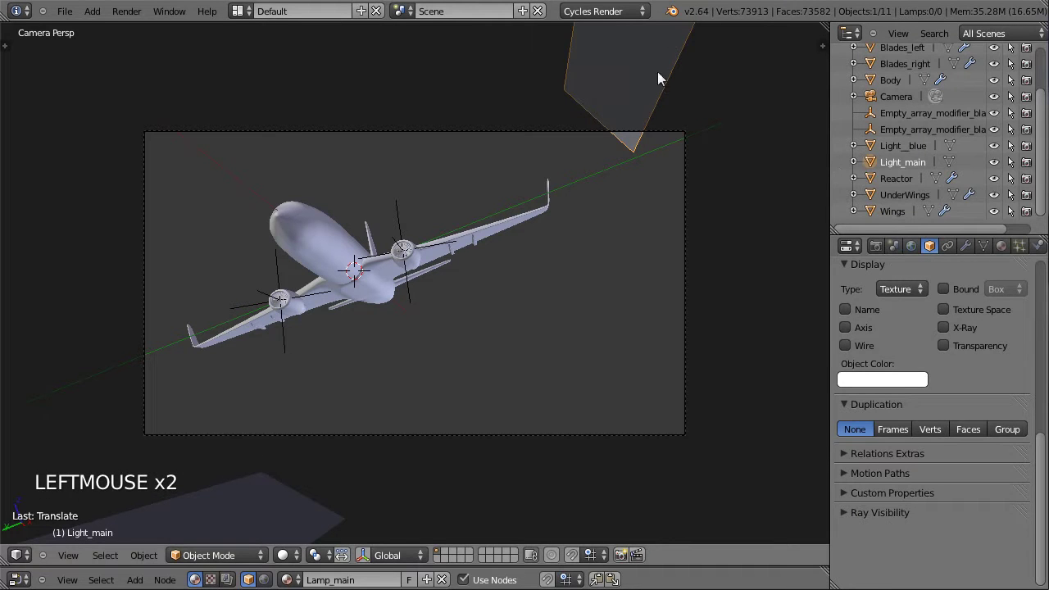
# Turn off Camera ray visibility for the Light_blue panel and re-render the preview
pyautogui.rightClick(297, 530)
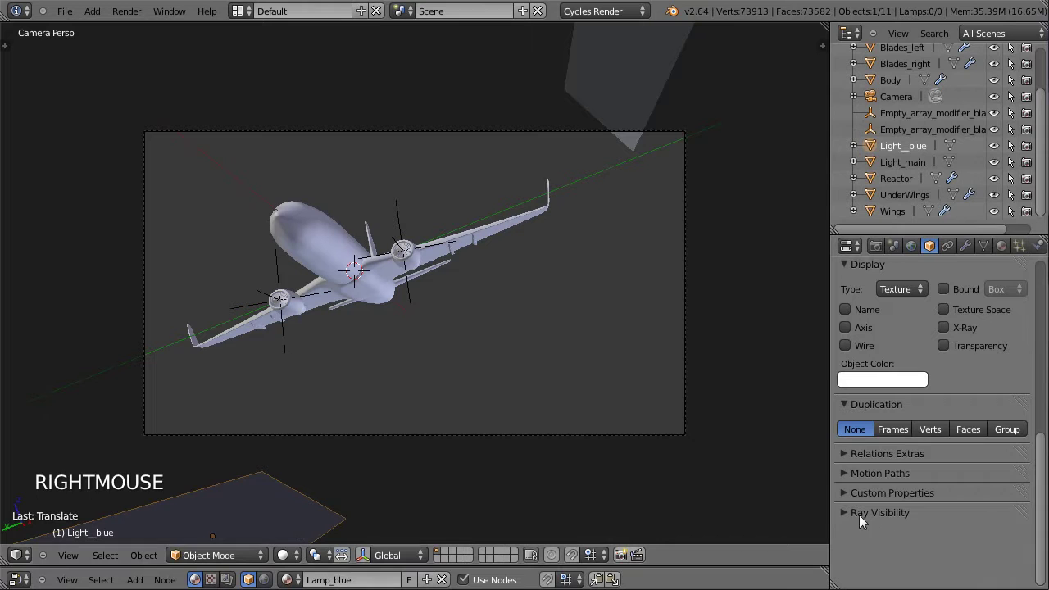
pyautogui.click(845, 545)
pyautogui.click(761, 486)
pyautogui.click(296, 521)
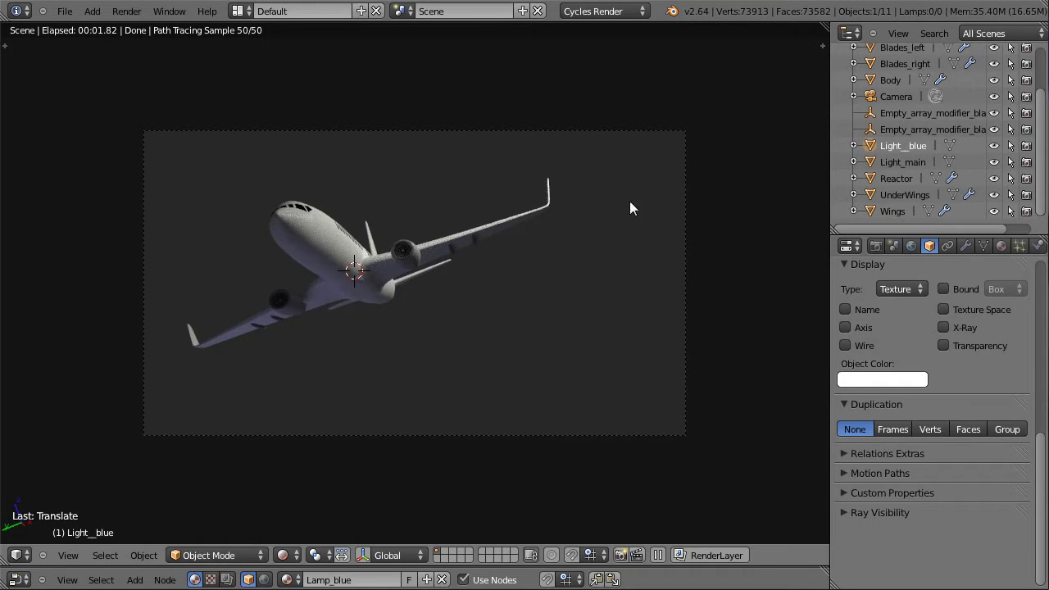
# Select Light_main in the outliner and bring up its material settings
pyautogui.click(901, 160)
pyautogui.click(902, 150)
pyautogui.doubleClick(904, 165)
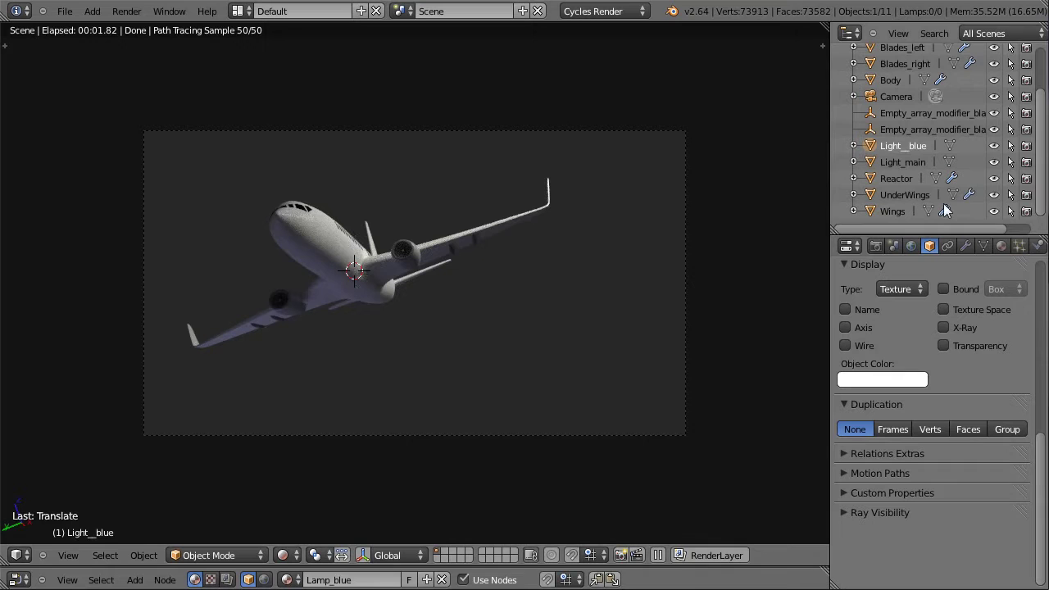
pyautogui.click(915, 166)
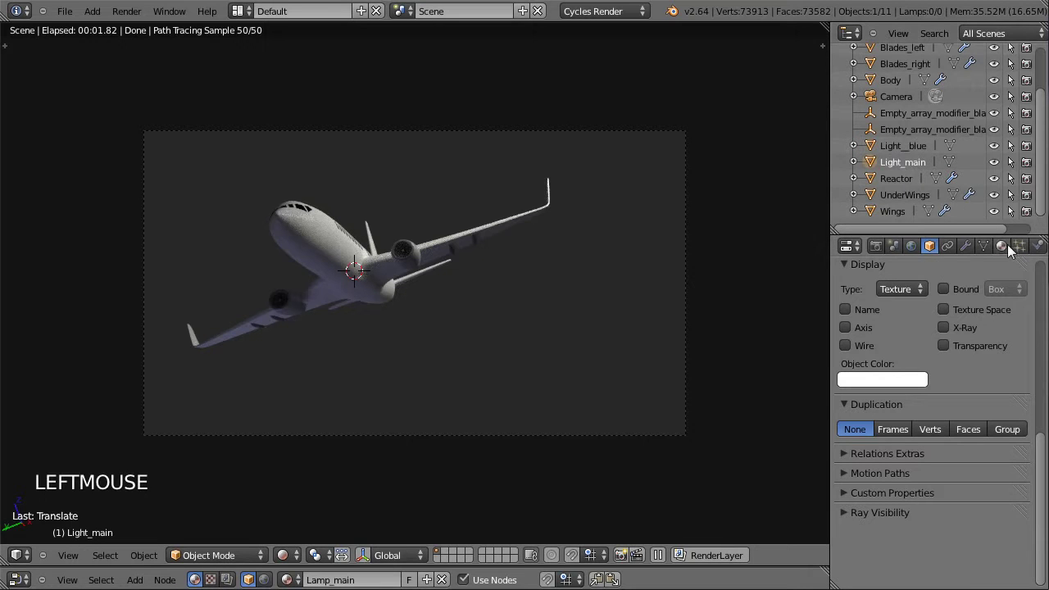
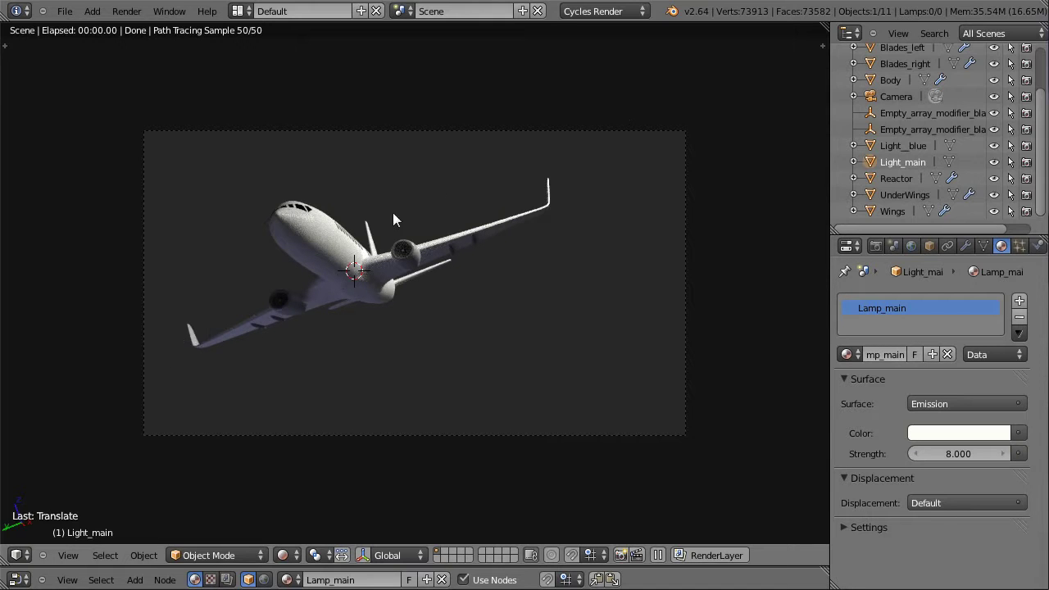
# Leave the rendered preview, switch to Left Ortho and select the Light_blue panel
pyautogui.click(293, 554)
pyautogui.scroll(-3)
pyautogui.press('ctrl+KP_3')
pyautogui.rightClick(244, 389)
pyautogui.press('b')
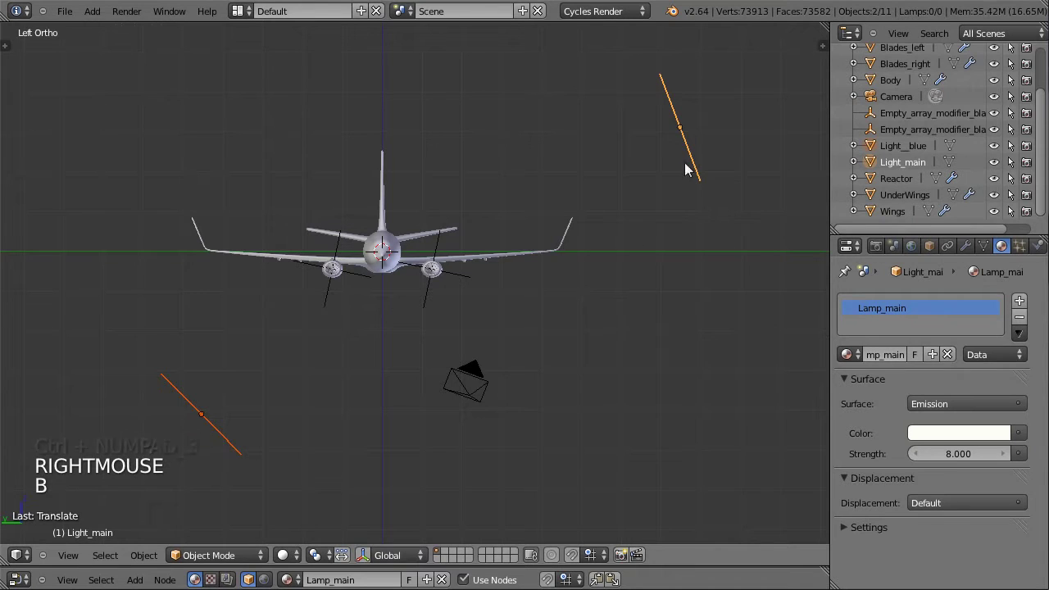
pyautogui.rightClick(693, 157)
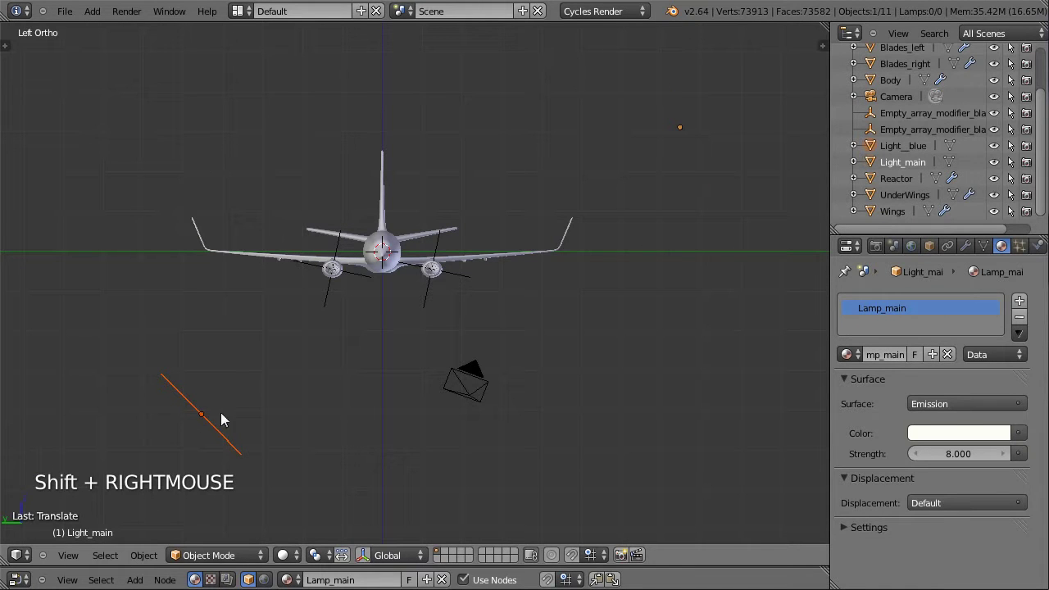
# Duplicate Light_blue as Light__blue.001, placed and rotated above the airplane wing
pyautogui.press('shift+d')
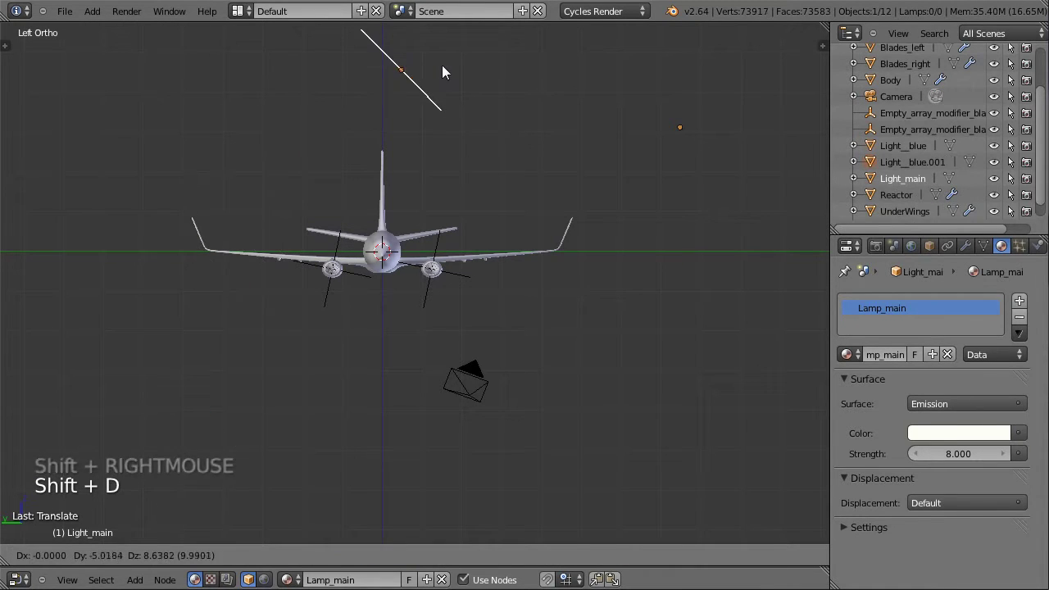
pyautogui.click(455, 71)
pyautogui.press('r')
pyautogui.click(616, 102)
pyautogui.rightClick(239, 412)
pyautogui.middleClick(430, 226)
pyautogui.rightClick(406, 76)
pyautogui.rightClick(425, 97)
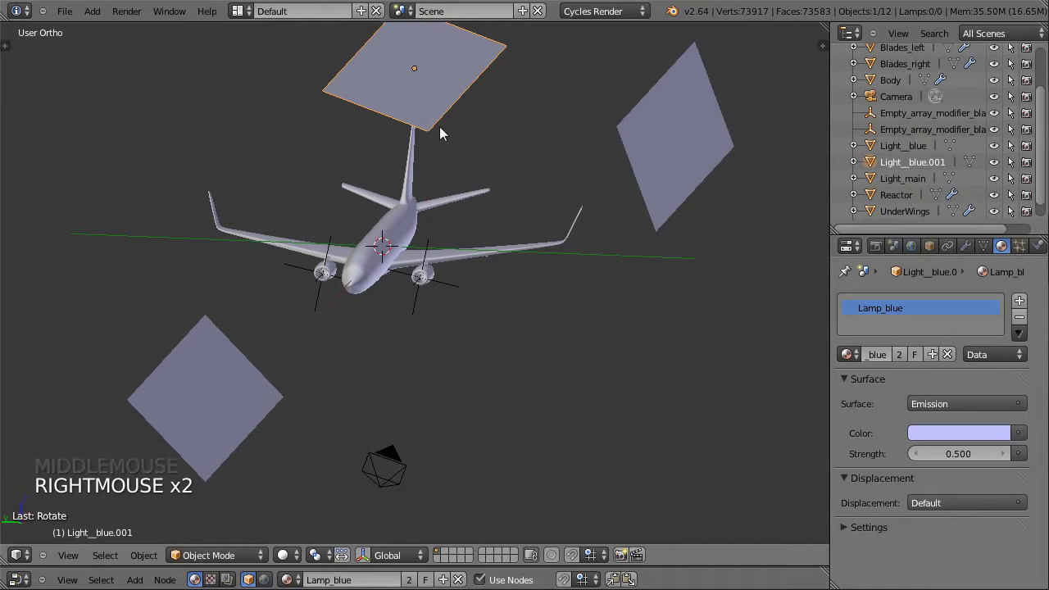